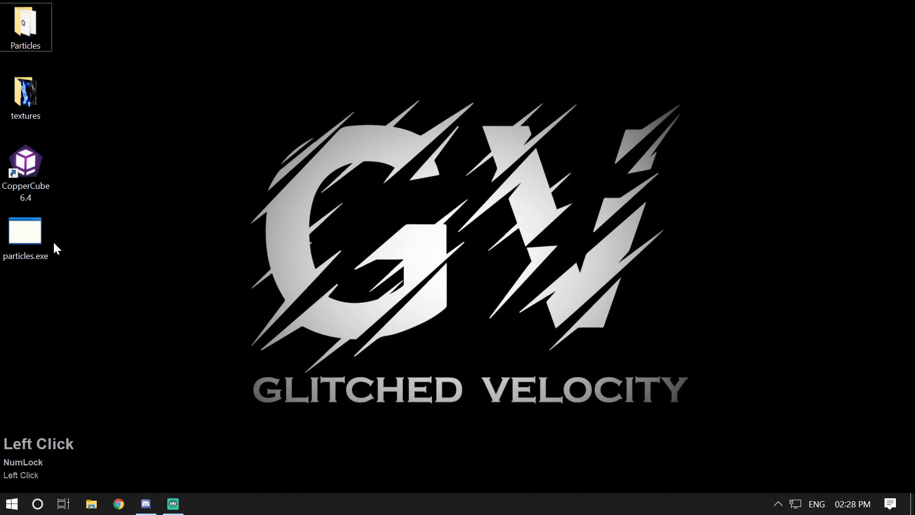
Step: Run the particles.exe demo from the desktop, view it, then close it
{"action": "left_click", "coordinate": [44, 241]}
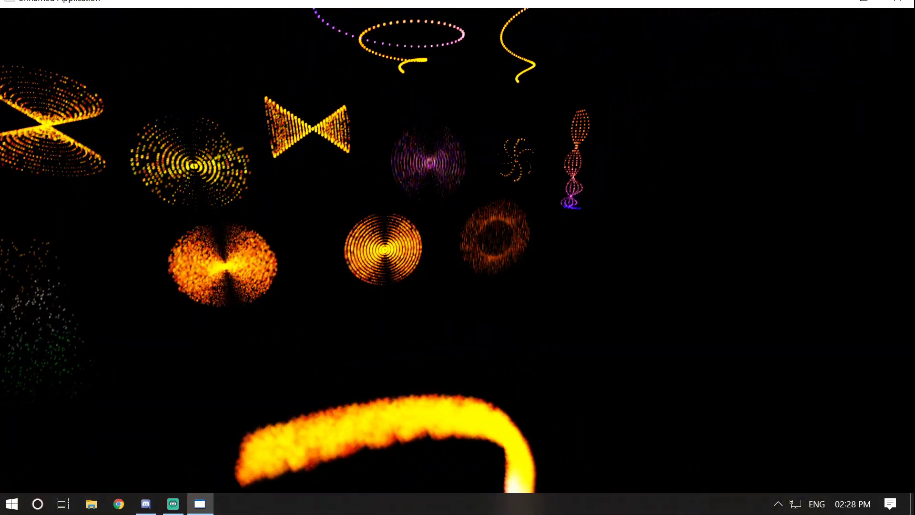
{"action": "key", "text": "alt+Num_Lock"}
{"action": "key", "text": "alt+F4"}
Step: Start CopperCube 6 with a new 3D app and delete the default cube and skybox
{"action": "left_click", "coordinate": [23, 186]}
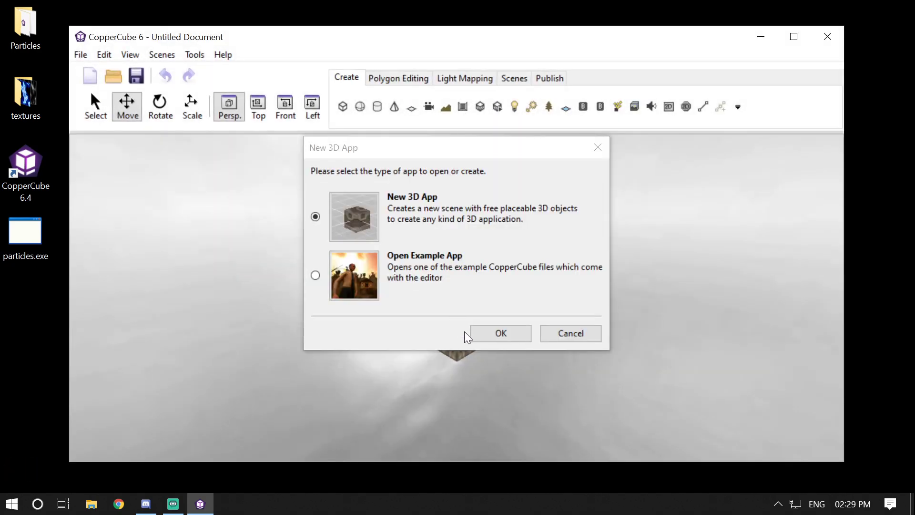
{"action": "left_click", "coordinate": [489, 339]}
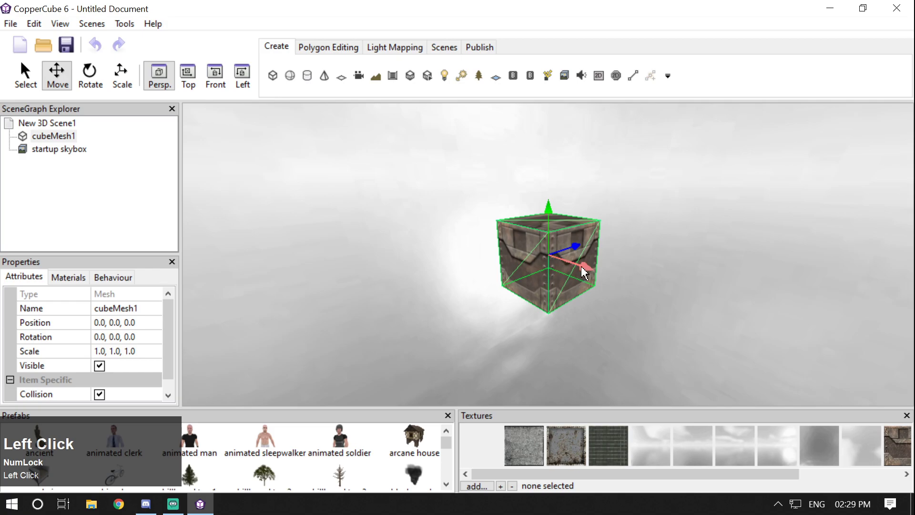
{"action": "left_click", "coordinate": [41, 149]}
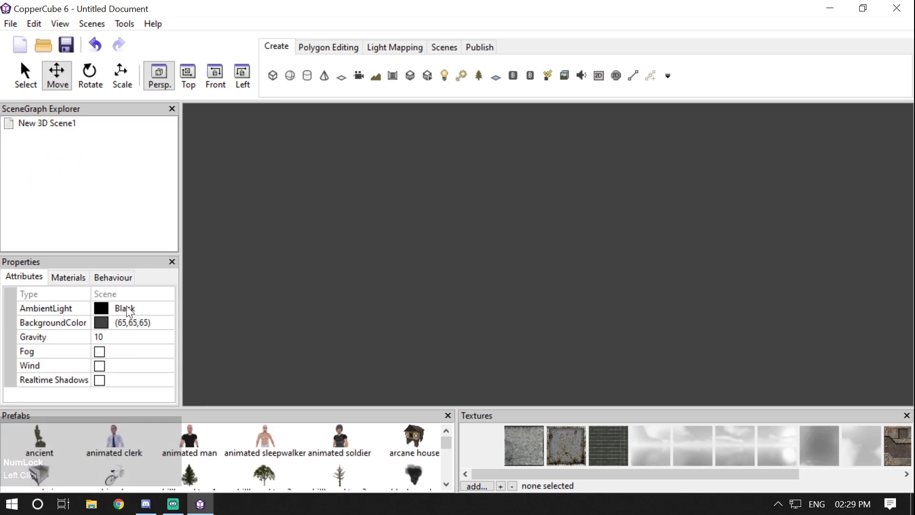
Step: Set the scene BackgroundColor to black
{"action": "left_click", "coordinate": [169, 327]}
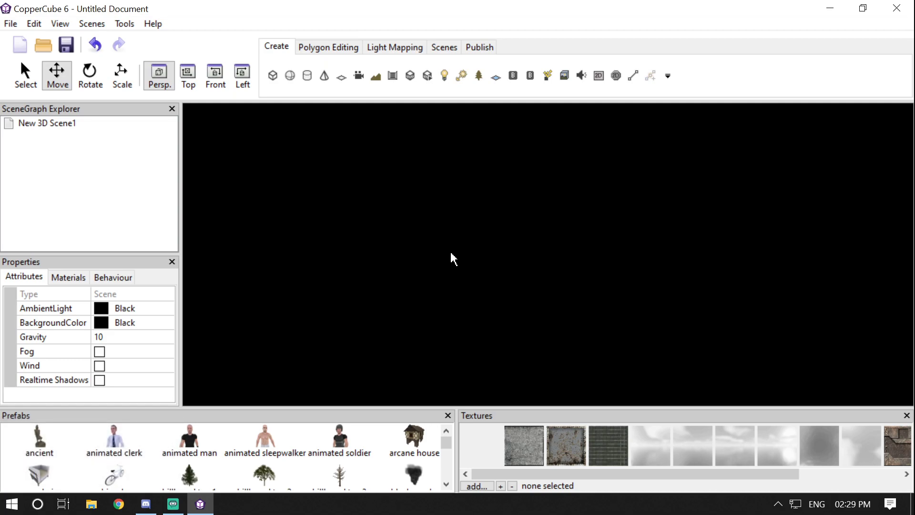
{"action": "left_click", "coordinate": [421, 477]}
{"action": "scroll", "scroll_direction": "down", "scroll_amount": 3}
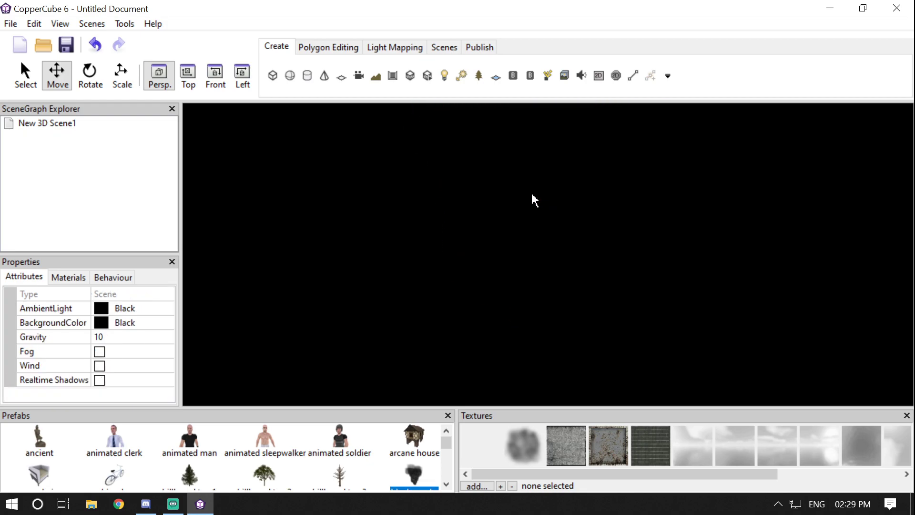
Step: Add a particle system to the scene and reach the Textures window
{"action": "left_click", "coordinate": [546, 79]}
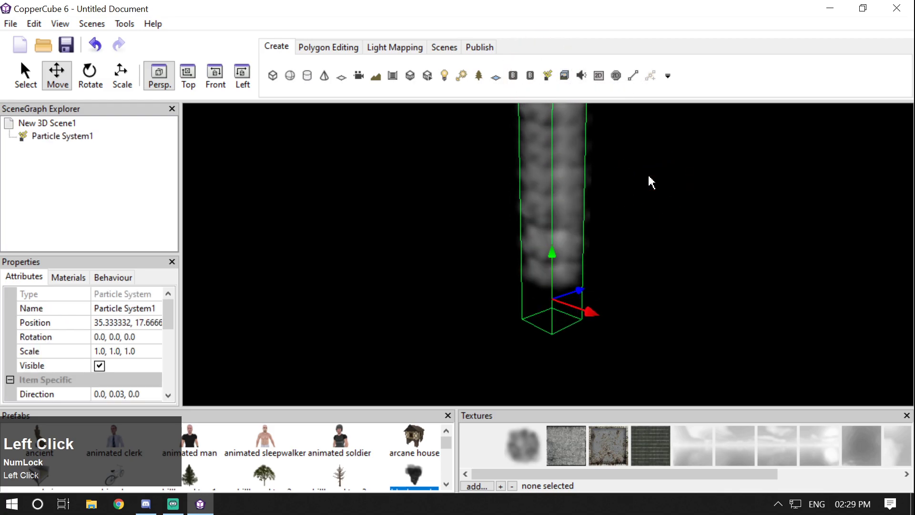
{"action": "scroll", "scroll_direction": "down", "scroll_amount": 3}
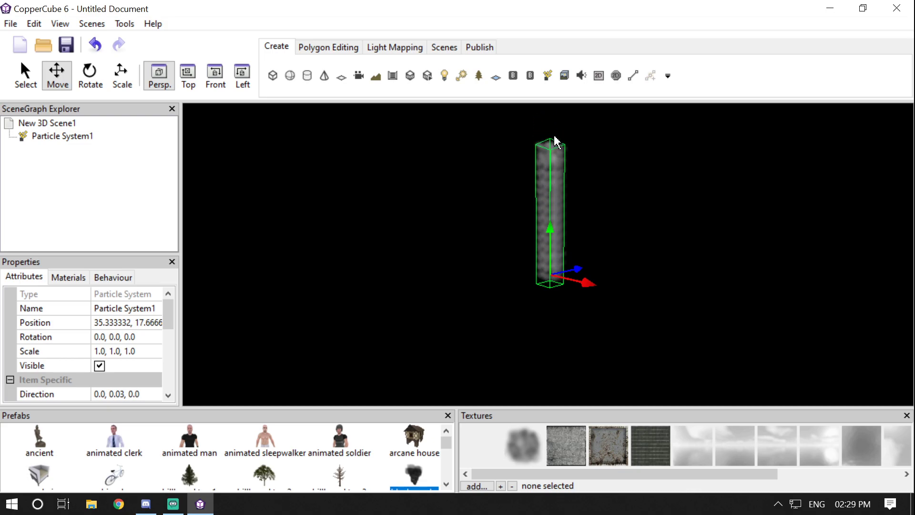
{"action": "left_click", "coordinate": [557, 474]}
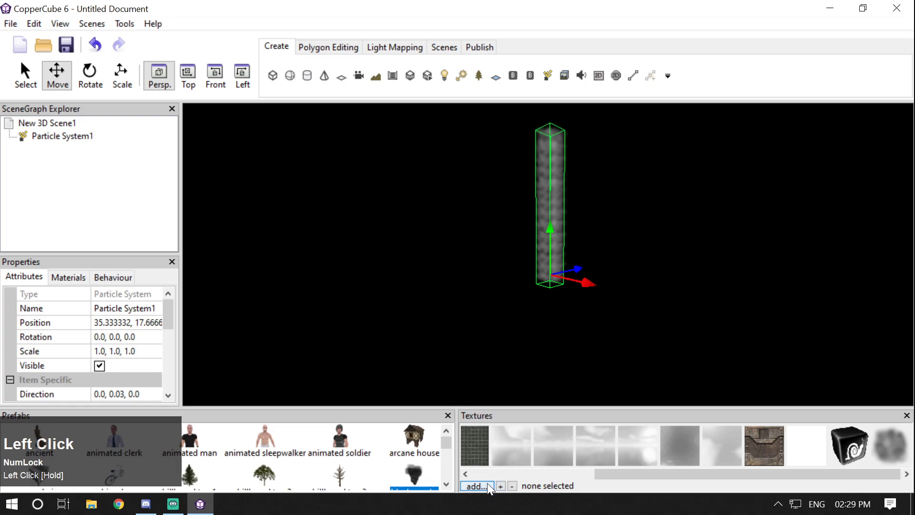
{"action": "left_click", "coordinate": [903, 444]}
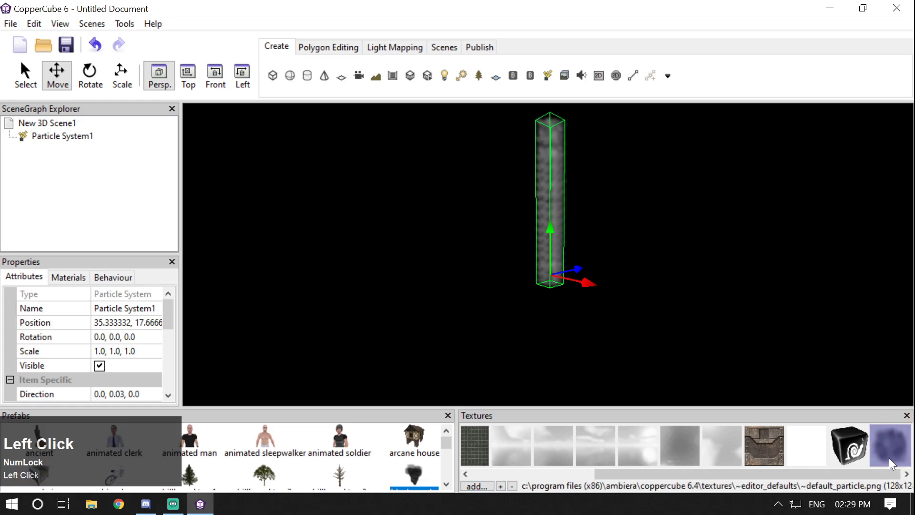
Step: Load smoke_tex.png from Desktop\textures and apply it to the particle system
{"action": "left_click", "coordinate": [478, 486]}
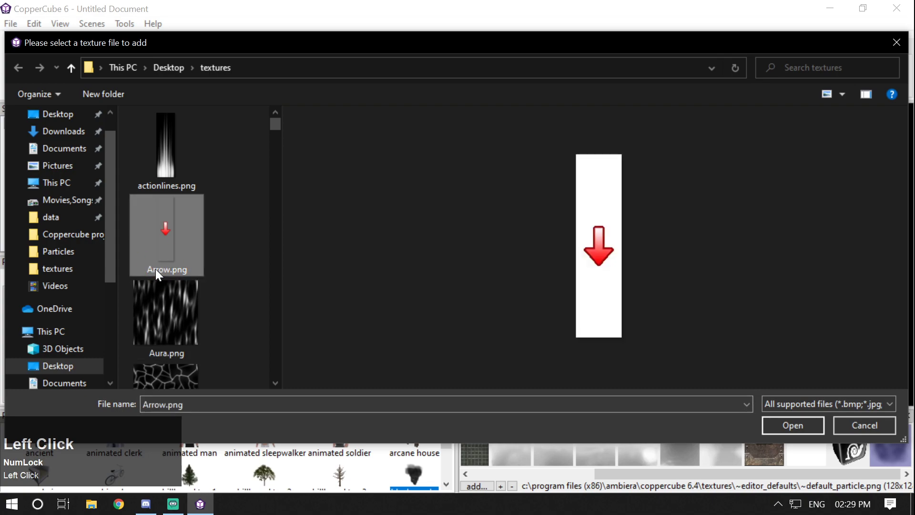
{"action": "type", "text": "smoke"}
{"action": "left_click", "coordinate": [177, 325]}
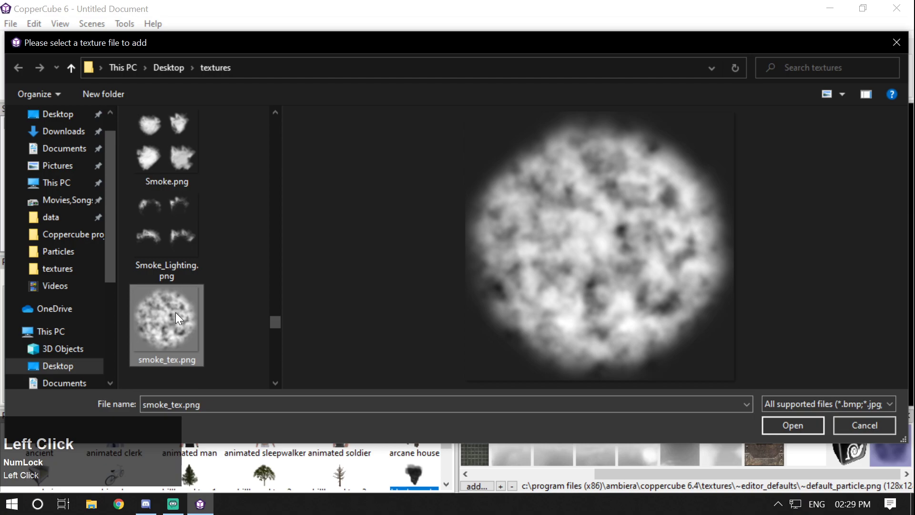
{"action": "left_click", "coordinate": [795, 433]}
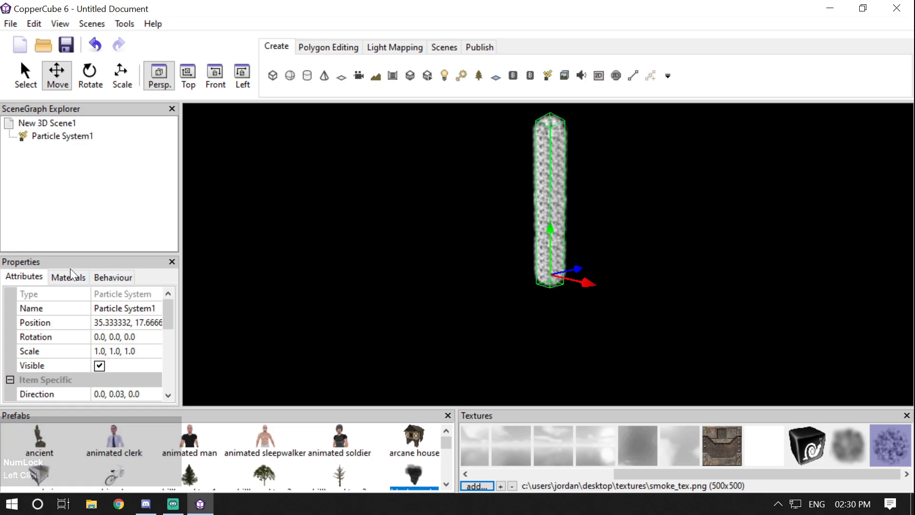
Step: Select Particle System1 and show its irrEdit/Irrlicht properties panel
{"action": "left_click", "coordinate": [64, 134]}
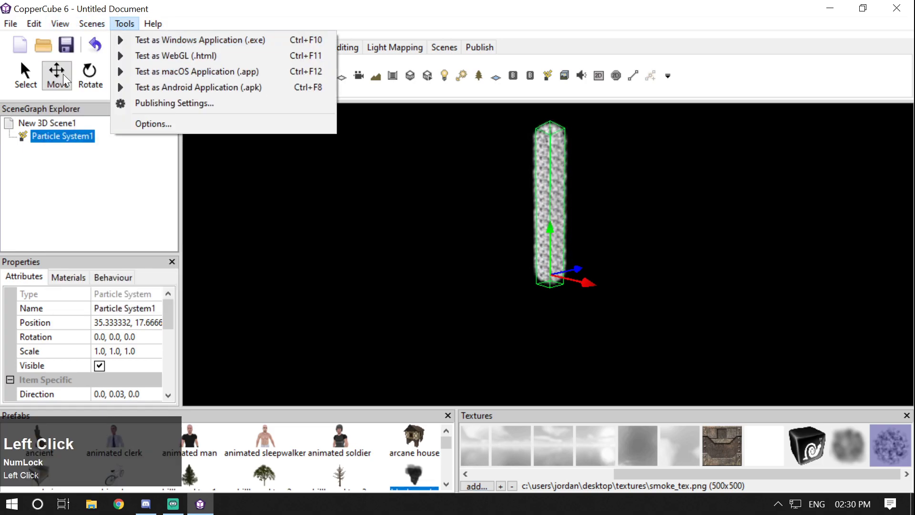
{"action": "left_click", "coordinate": [63, 27]}
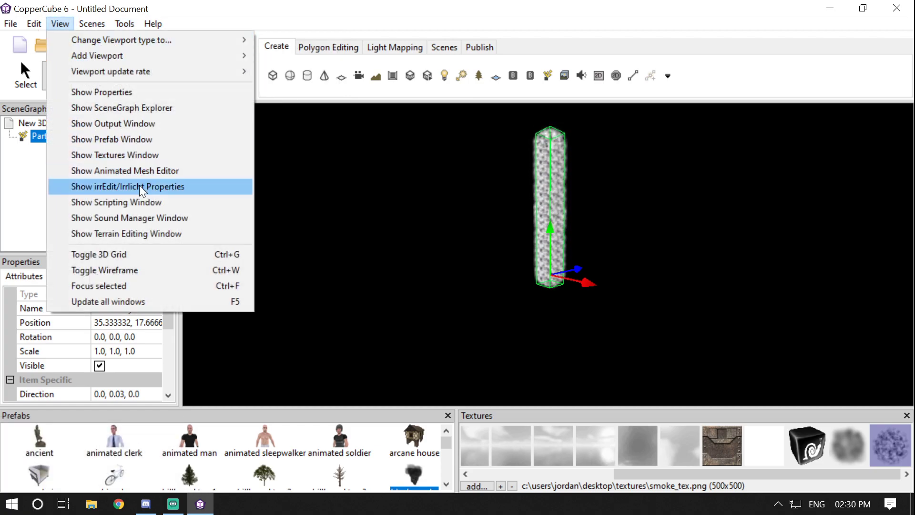
{"action": "left_click", "coordinate": [144, 190]}
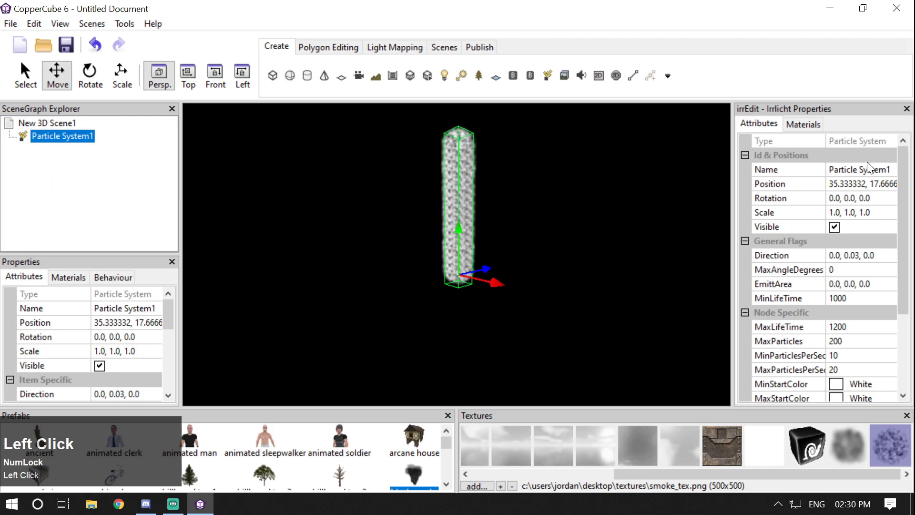
{"action": "left_click", "coordinate": [903, 161]}
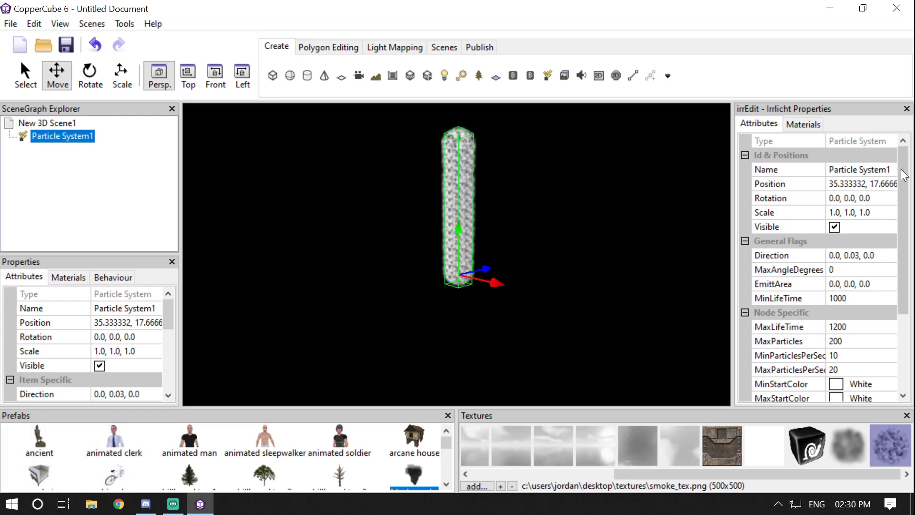
{"action": "left_click_drag", "start_coordinate": [905, 170], "coordinate": [837, 205]}
Step: Browse the emitter attributes and begin editing the Direction value
{"action": "scroll", "scroll_direction": "down", "scroll_amount": 3}
{"action": "scroll", "scroll_direction": "up", "scroll_amount": 3}
{"action": "scroll", "scroll_direction": "down", "scroll_amount": 3}
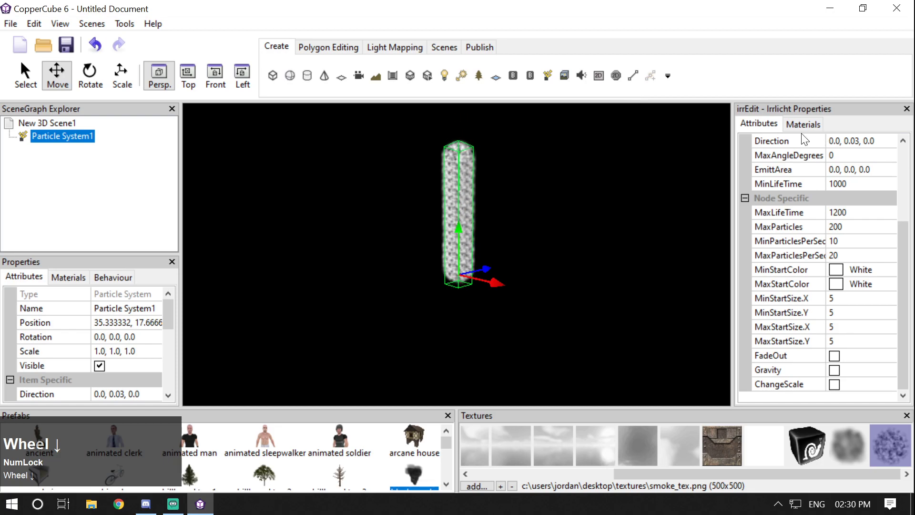
{"action": "scroll", "scroll_direction": "up", "scroll_amount": 3}
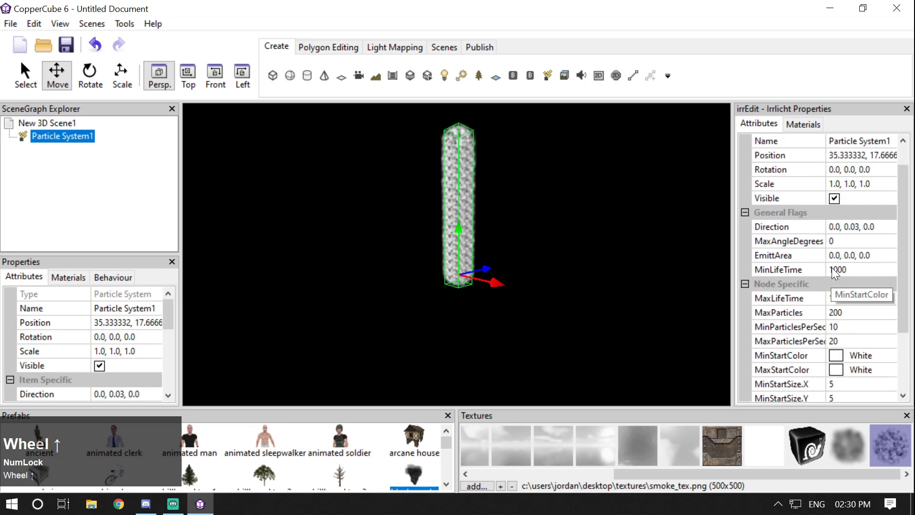
{"action": "scroll", "scroll_direction": "up", "scroll_amount": 3}
{"action": "left_click", "coordinate": [806, 234]}
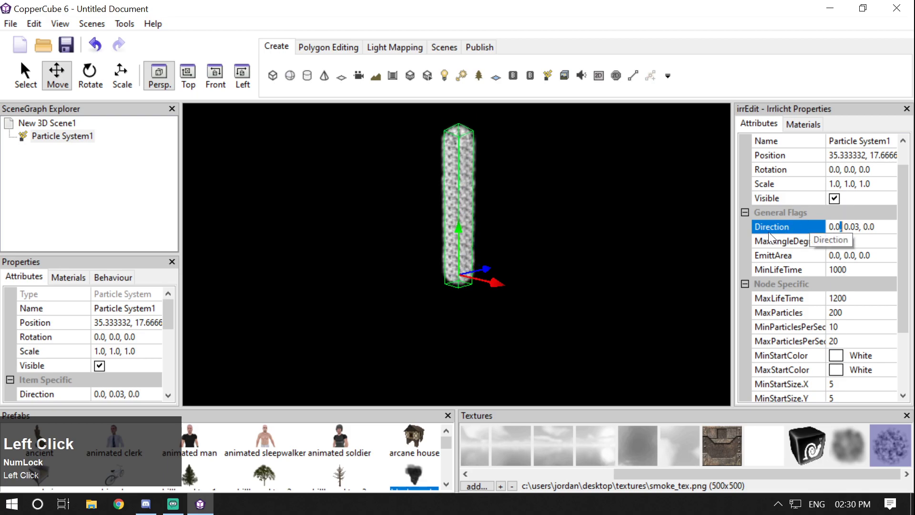
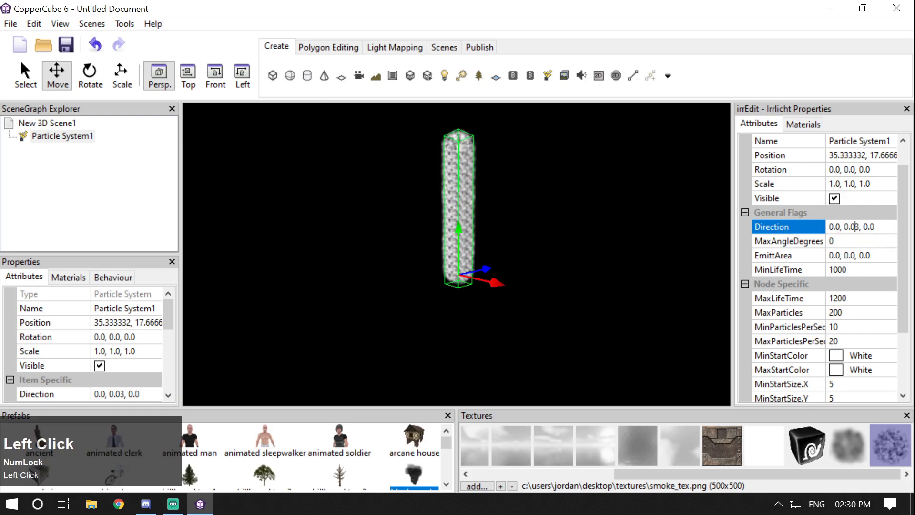
{"action": "left_click", "coordinate": [507, 193]}
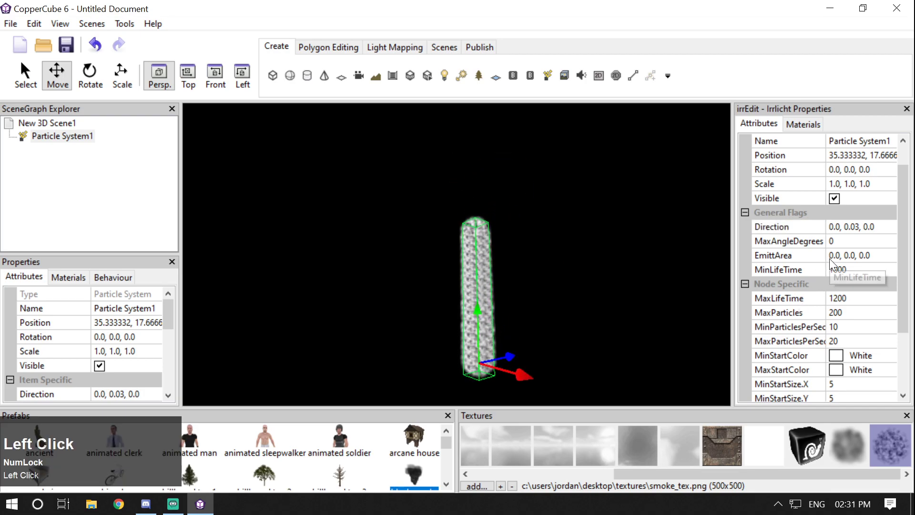
{"action": "left_click", "coordinate": [860, 229]}
{"action": "key", "text": "Right"}
{"action": "key", "text": "Return"}
{"action": "left_click_drag", "start_coordinate": [589, 286], "coordinate": [482, 213]}
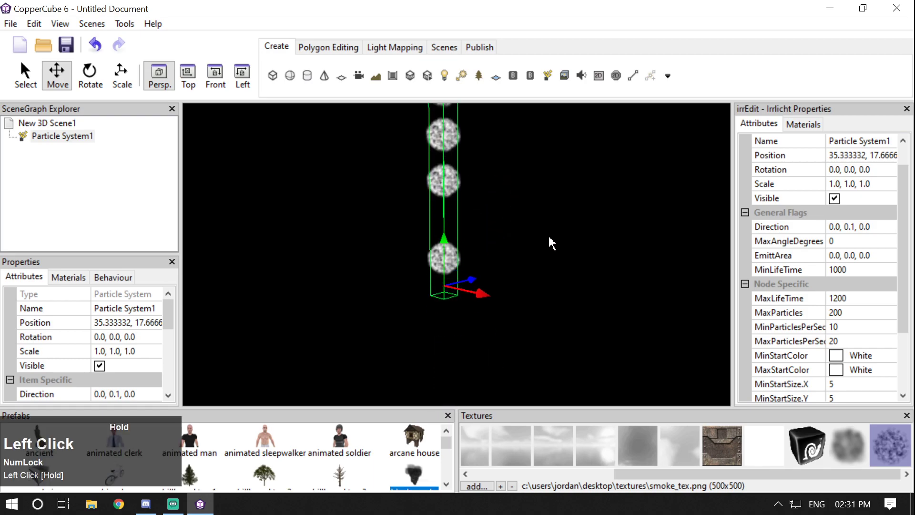
{"action": "key", "text": "Right"}
{"action": "key", "text": "Return"}
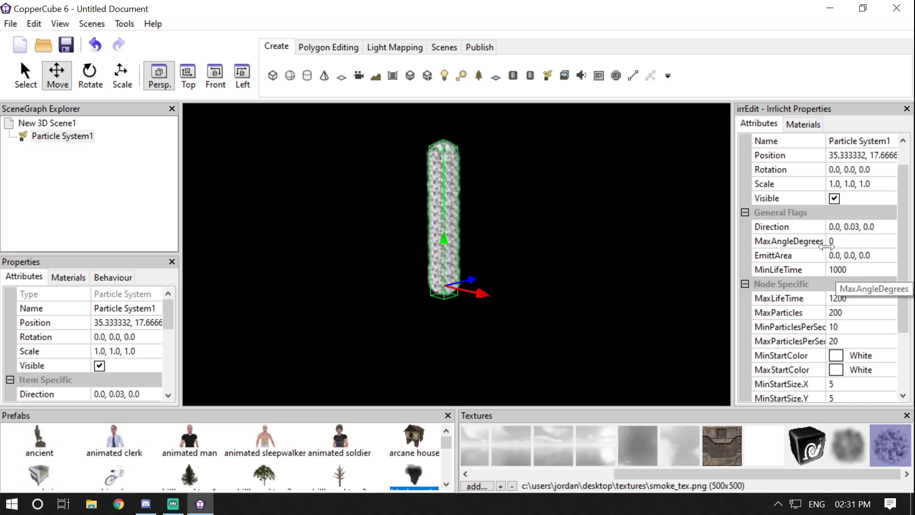
{"action": "left_click", "coordinate": [851, 247]}
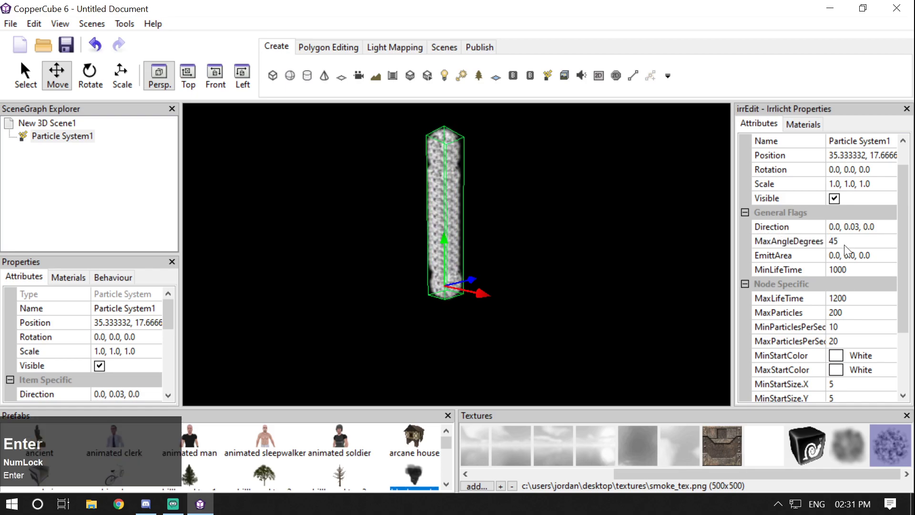
{"action": "key", "text": "Return"}
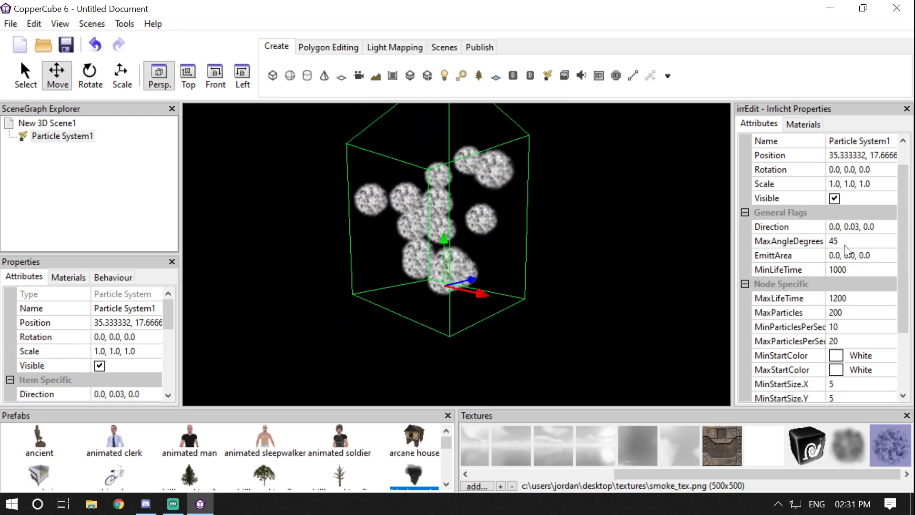
{"action": "left_click", "coordinate": [537, 248]}
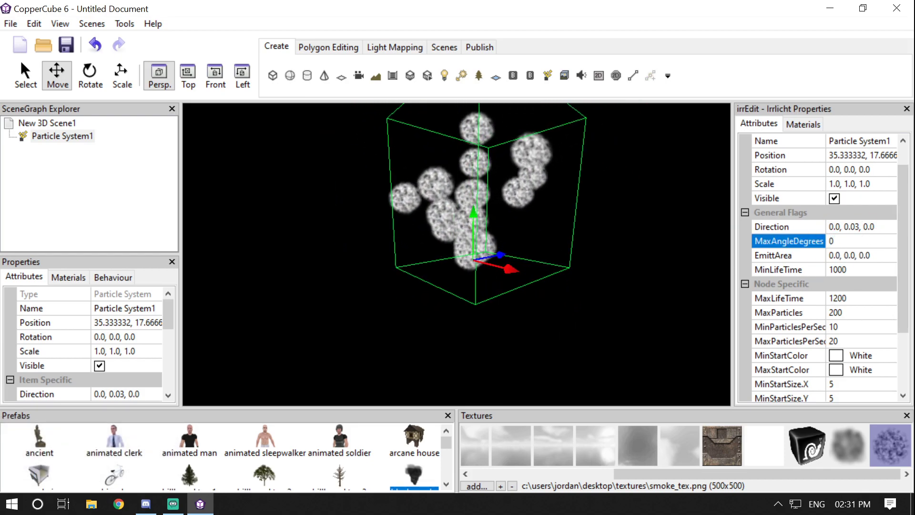
{"action": "key", "text": "Return"}
{"action": "left_click", "coordinate": [810, 255]}
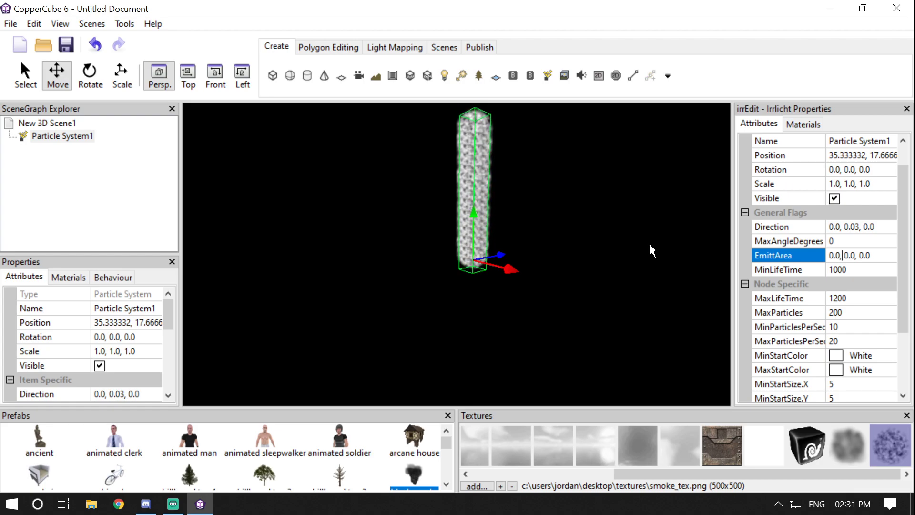
Step: Widen the particle EmittArea components and apply the change
{"action": "scroll", "scroll_direction": "up", "scroll_amount": 3}
{"action": "left_click", "coordinate": [512, 197]}
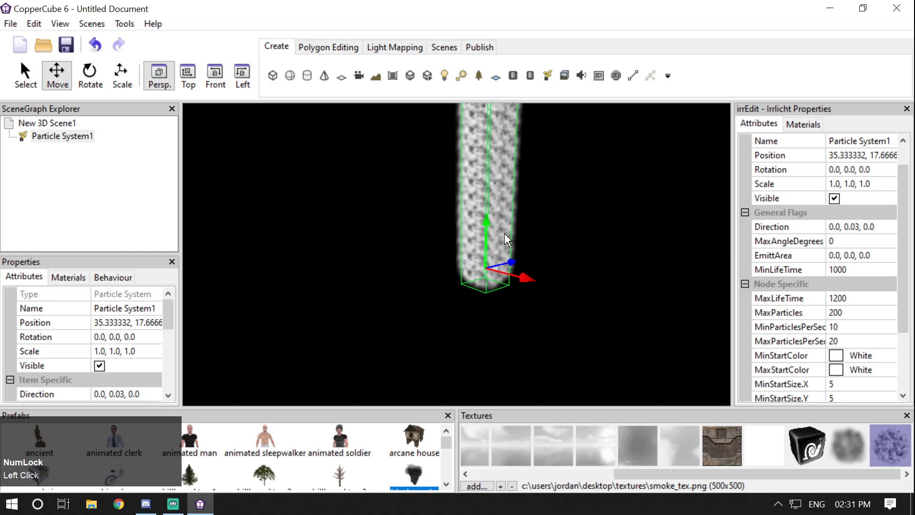
{"action": "left_click", "coordinate": [842, 260]}
{"action": "key", "text": "Left"}
{"action": "left_click", "coordinate": [26, 64]}
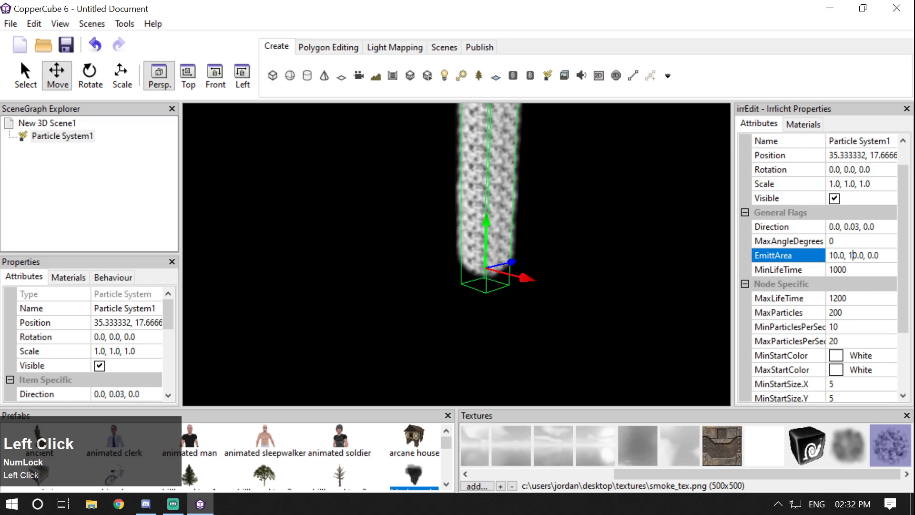
{"action": "key", "text": "Left"}
{"action": "key", "text": "Return"}
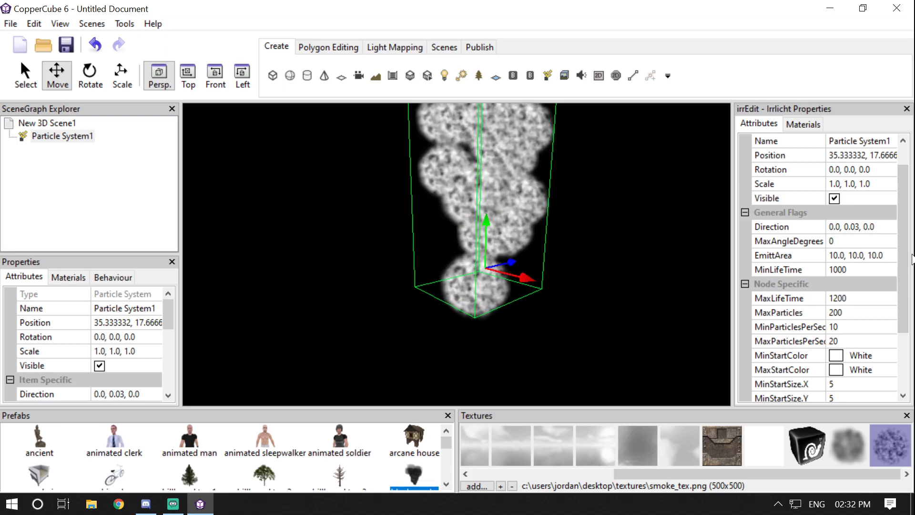
Step: Set MaxParticles to 16250 and MaxParticlesPerSecond to 1000 for a dense smoke column
{"action": "left_click", "coordinate": [906, 250]}
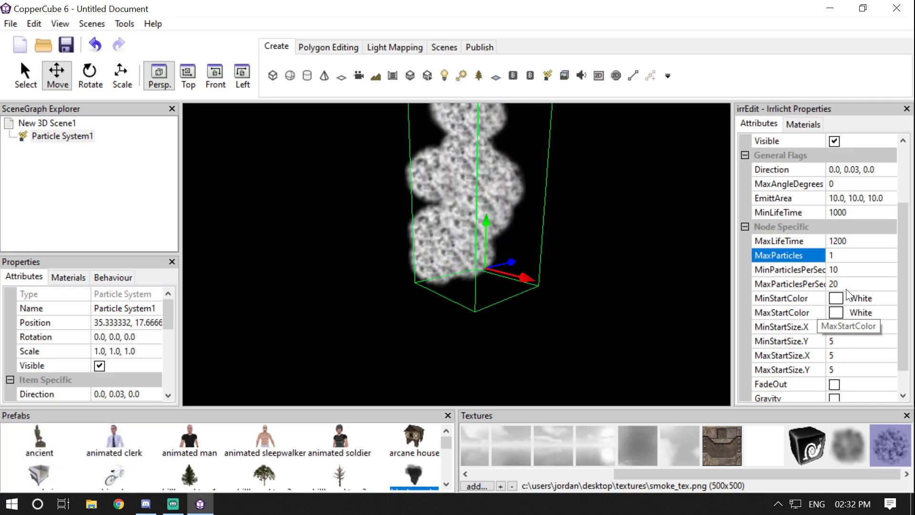
{"action": "key", "text": "Return"}
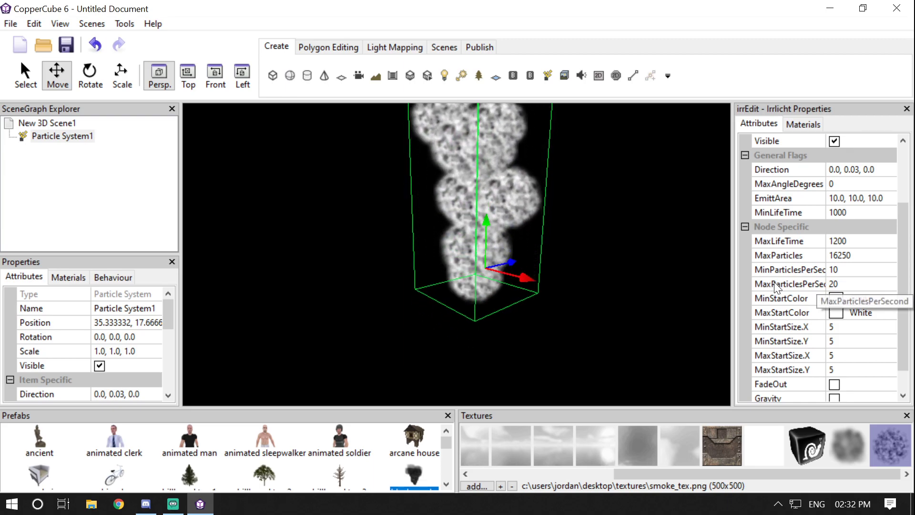
{"action": "left_click", "coordinate": [854, 292]}
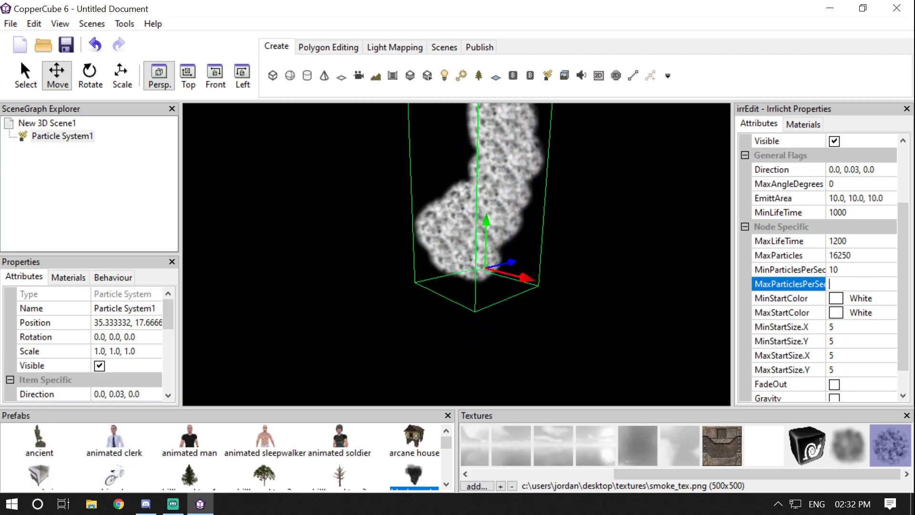
{"action": "key", "text": "Return"}
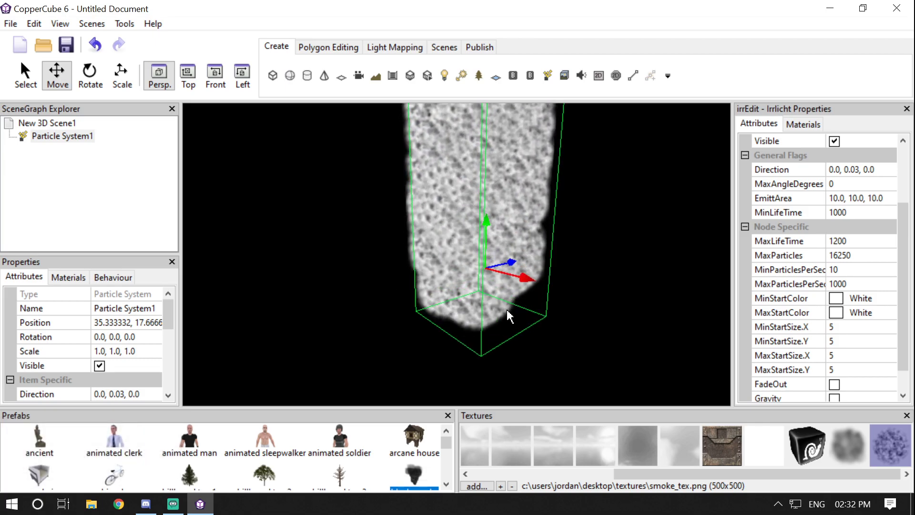
{"action": "left_click", "coordinate": [511, 317]}
{"action": "key", "text": "Left"}
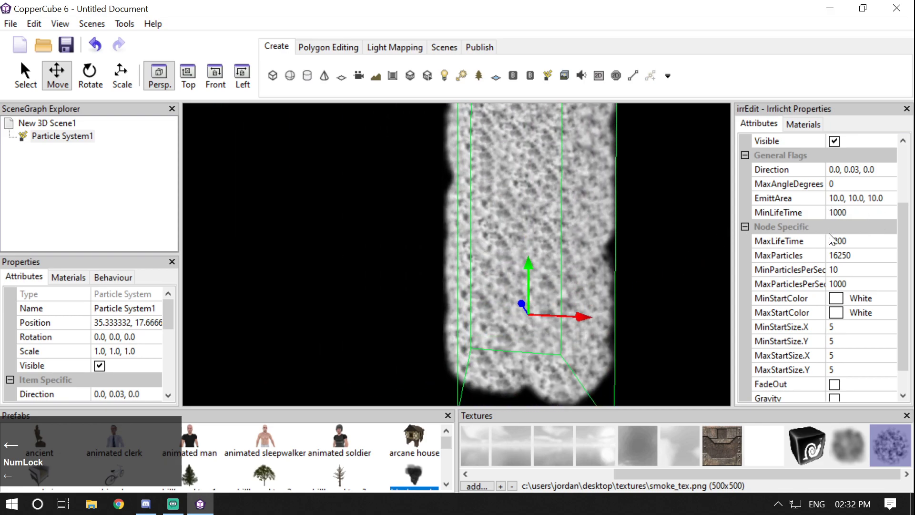
{"action": "scroll", "scroll_direction": "up", "scroll_amount": 3}
Step: Enlarge the EmittArea to 100,100,100 and view the spread-out smoke
{"action": "left_click", "coordinate": [839, 290]}
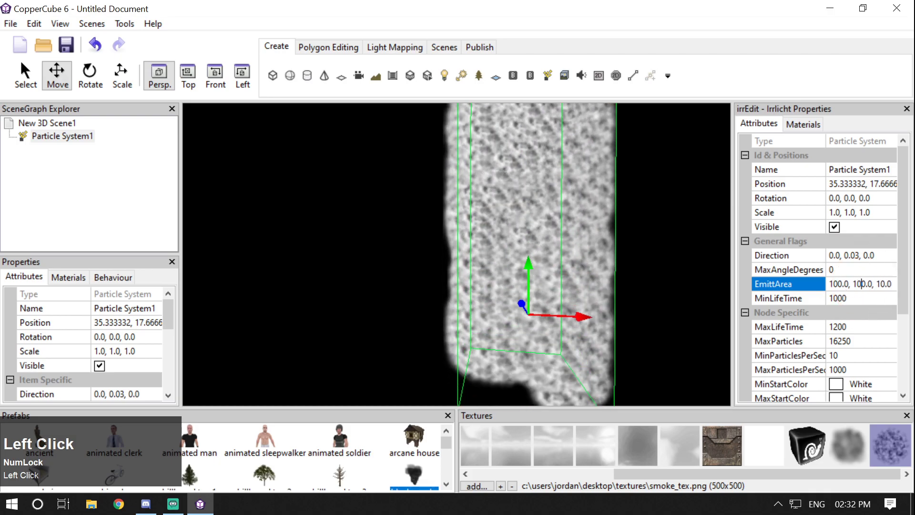
{"action": "key", "text": "Return"}
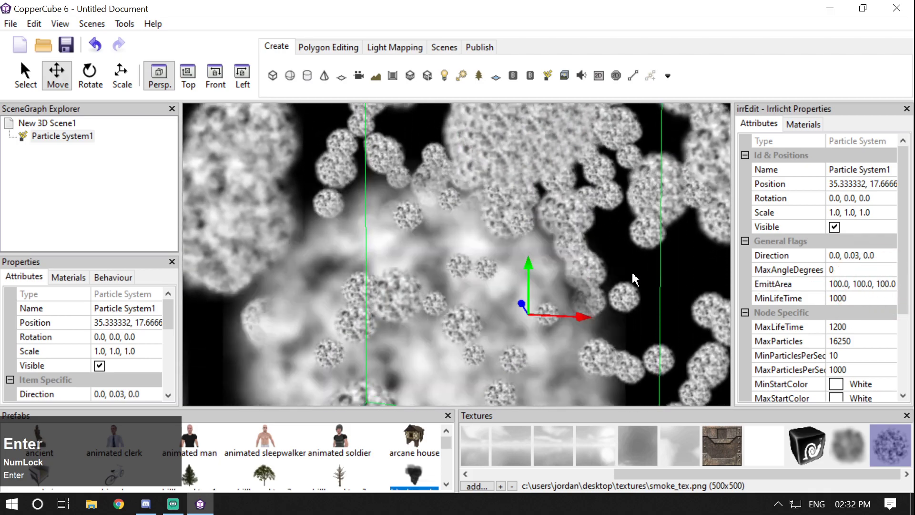
{"action": "left_click", "coordinate": [633, 281]}
{"action": "scroll", "scroll_direction": "down", "scroll_amount": 3}
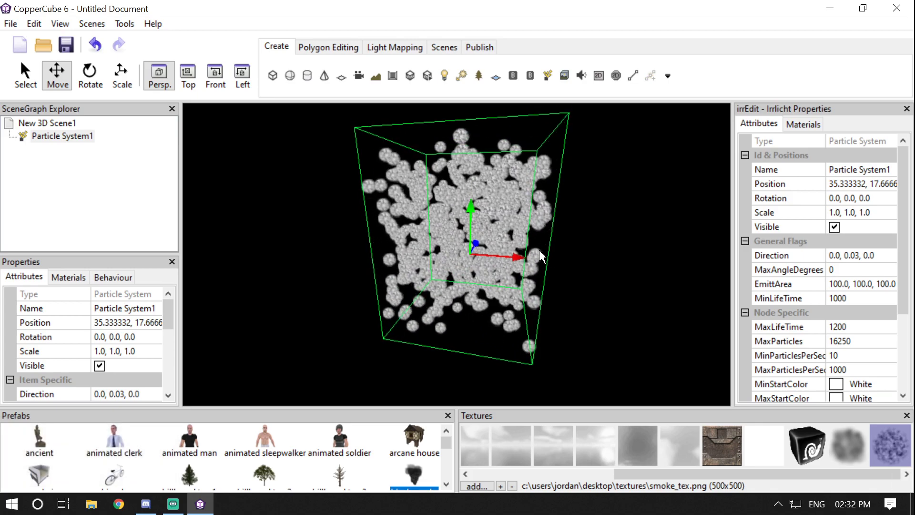
{"action": "left_click", "coordinate": [666, 232]}
{"action": "key", "text": "Left"}
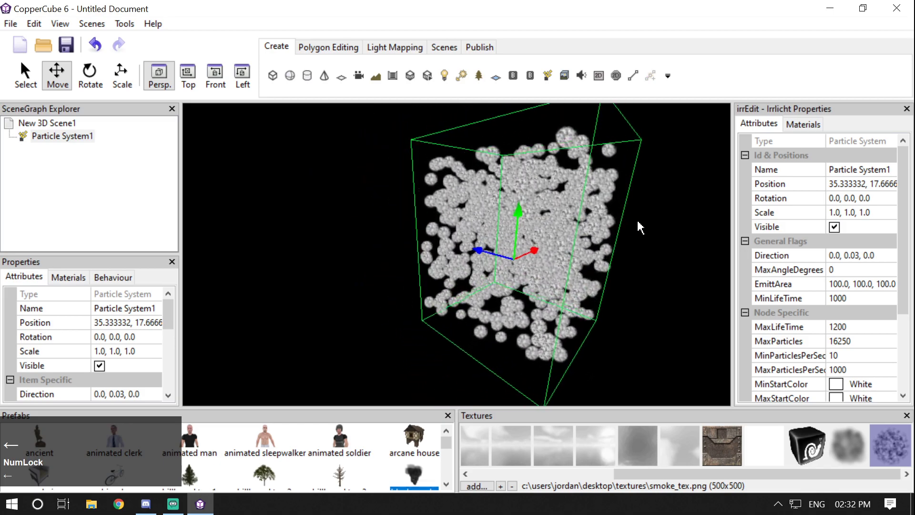
Step: Reset the EmittArea to 0,0,0, then delete the particle system
{"action": "left_click", "coordinate": [845, 293]}
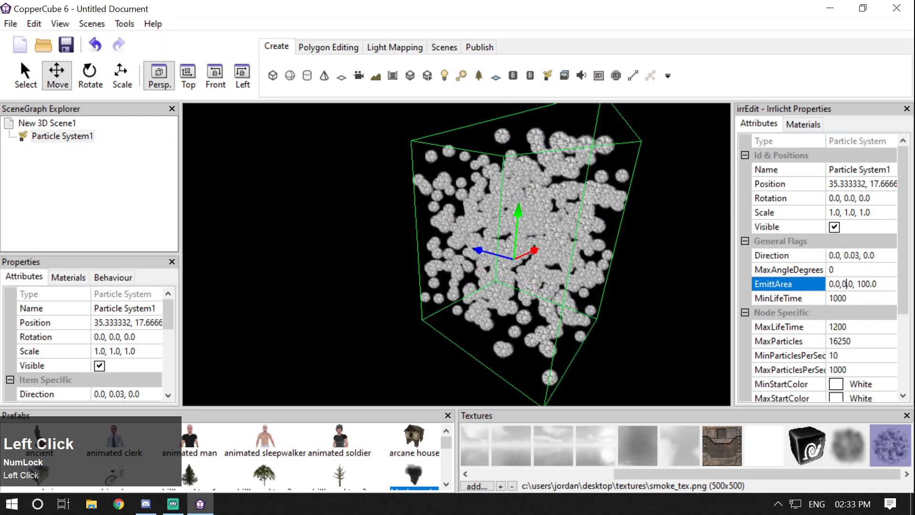
{"action": "key", "text": "Right"}
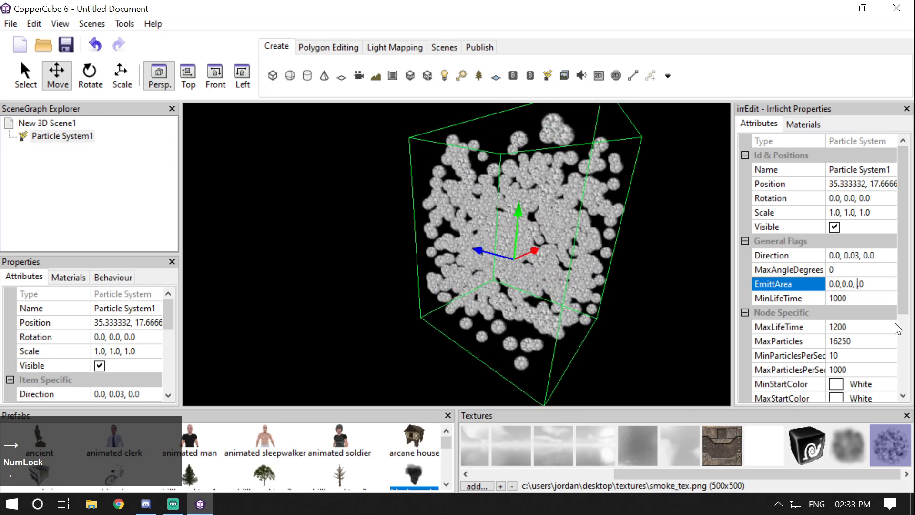
{"action": "key", "text": "Return"}
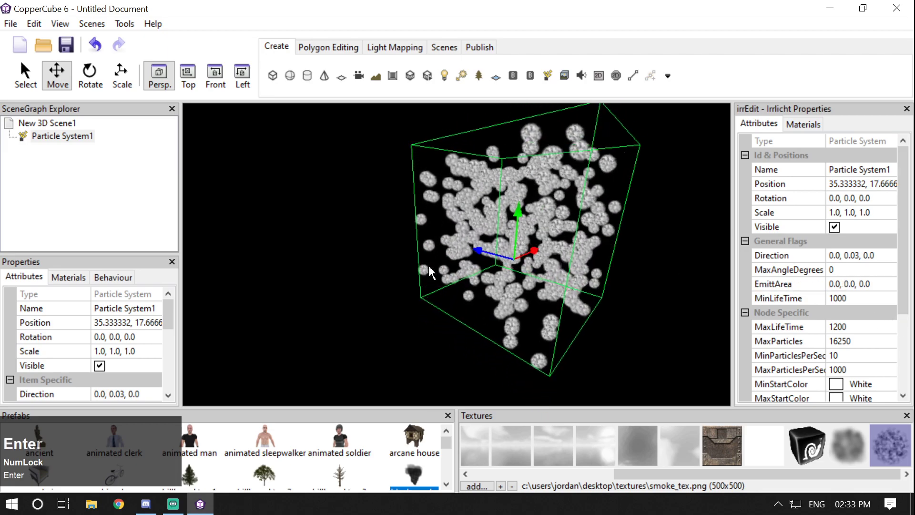
{"action": "key", "text": "ctrl+z"}
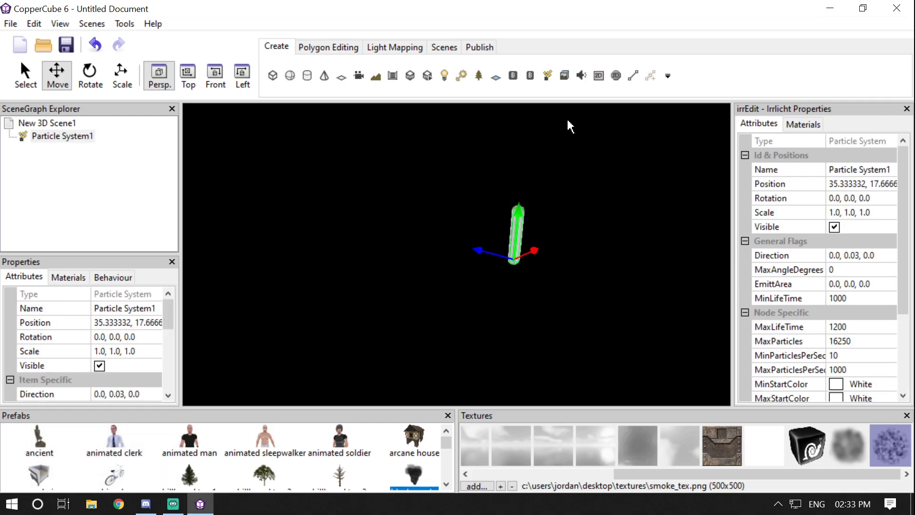
{"action": "left_click", "coordinate": [553, 82]}
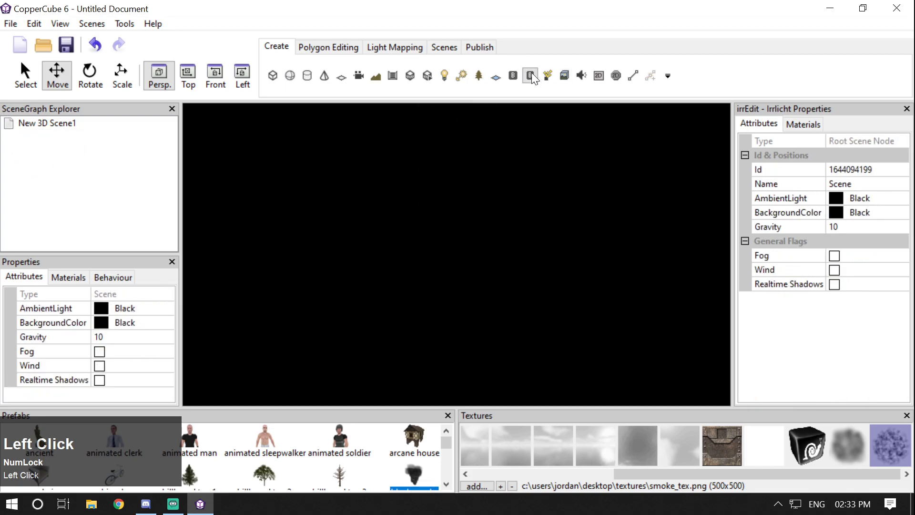
Step: Insert a fresh particle system and raise its MaxLifeTime to 12000
{"action": "left_click", "coordinate": [550, 81]}
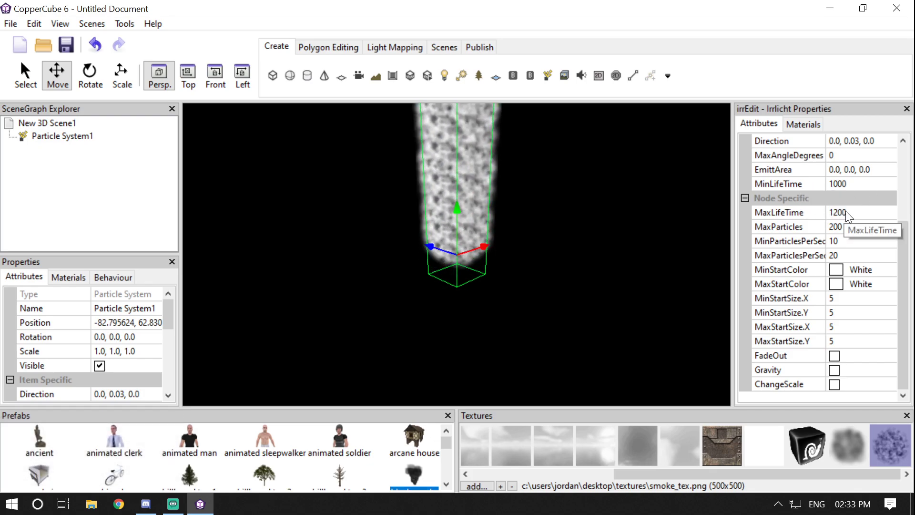
{"action": "left_click", "coordinate": [607, 221]}
{"action": "scroll", "scroll_direction": "up", "scroll_amount": 3}
{"action": "left_click", "coordinate": [606, 213]}
{"action": "scroll", "scroll_direction": "up", "scroll_amount": 3}
{"action": "left_click", "coordinate": [599, 199]}
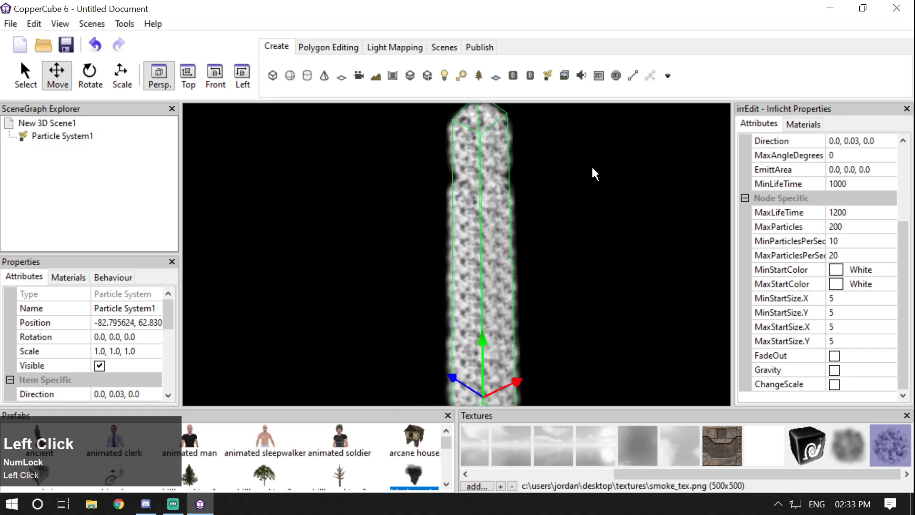
{"action": "left_click", "coordinate": [615, 204]}
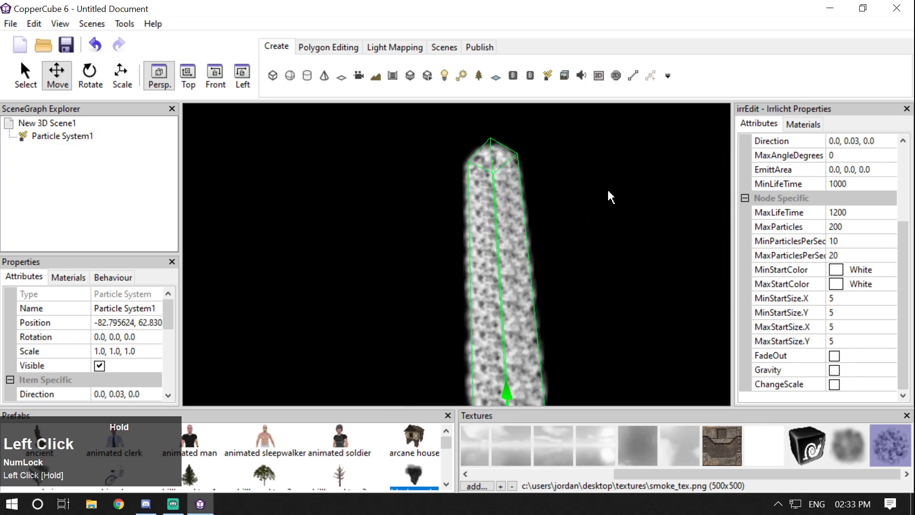
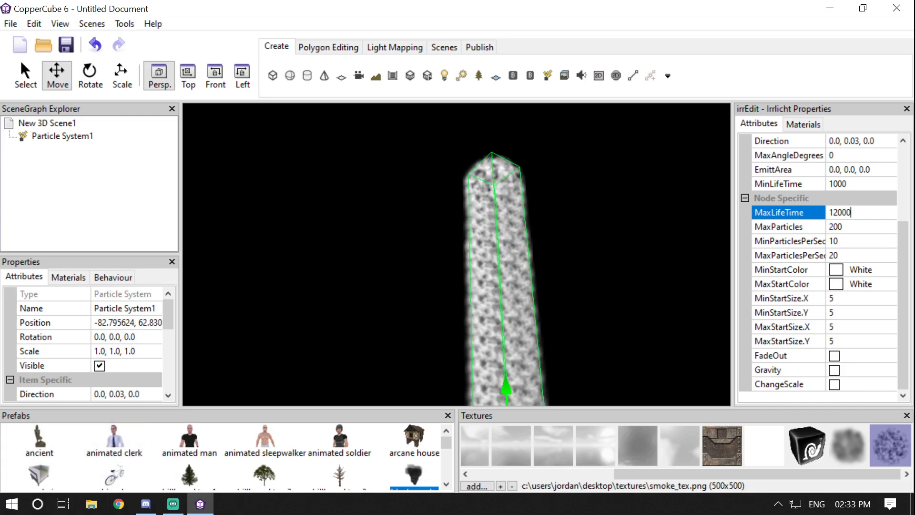
{"action": "key", "text": "Return"}
Step: View the tall column, try MaxLifeTime 100, then settle on 1200
{"action": "left_click_drag", "start_coordinate": [613, 245], "coordinate": [560, 256]}
{"action": "scroll", "scroll_direction": "down", "scroll_amount": 3}
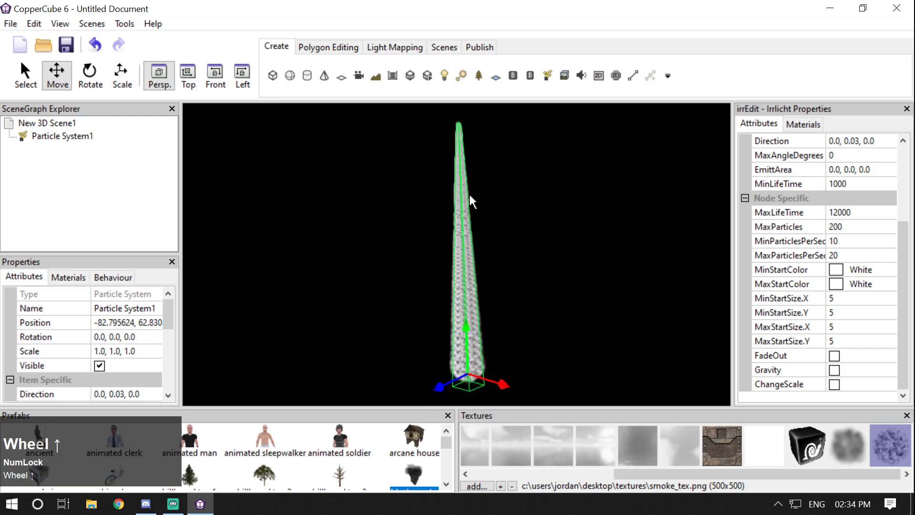
{"action": "scroll", "scroll_direction": "up", "scroll_amount": 3}
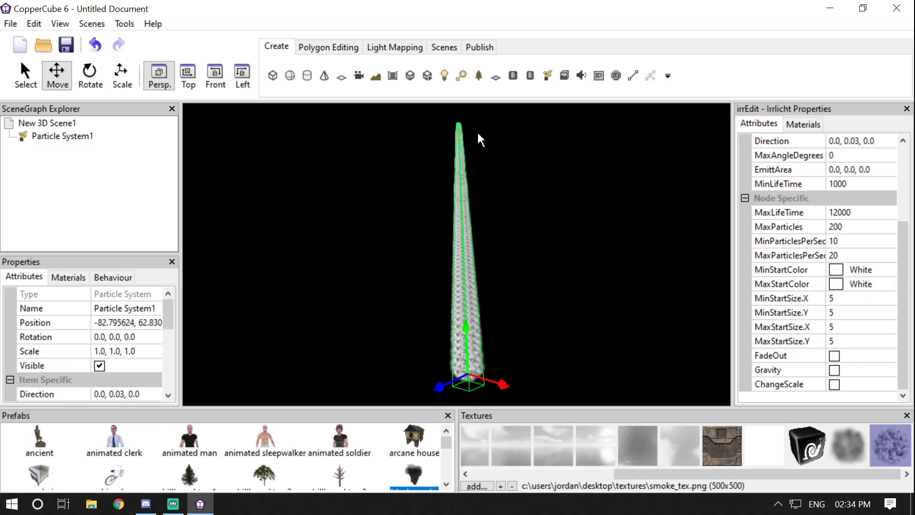
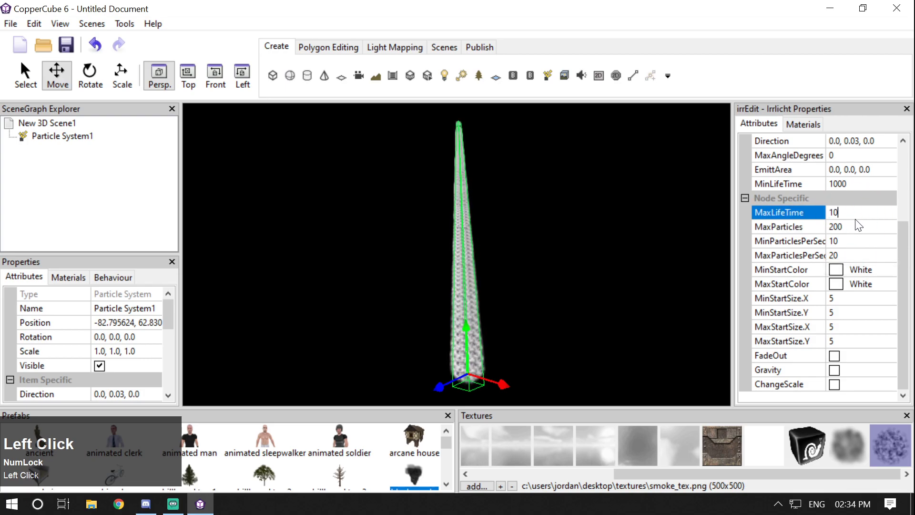
{"action": "key", "text": "Return"}
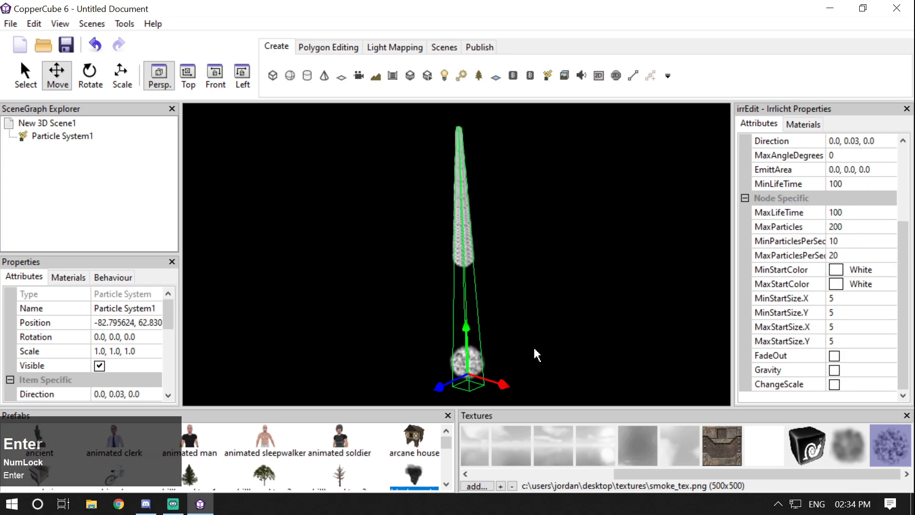
{"action": "left_click", "coordinate": [544, 346]}
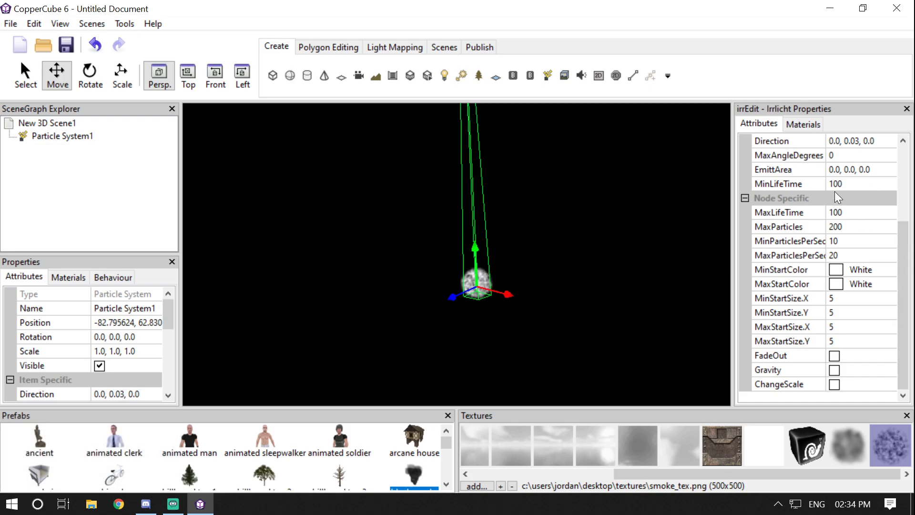
{"action": "left_click", "coordinate": [858, 216]}
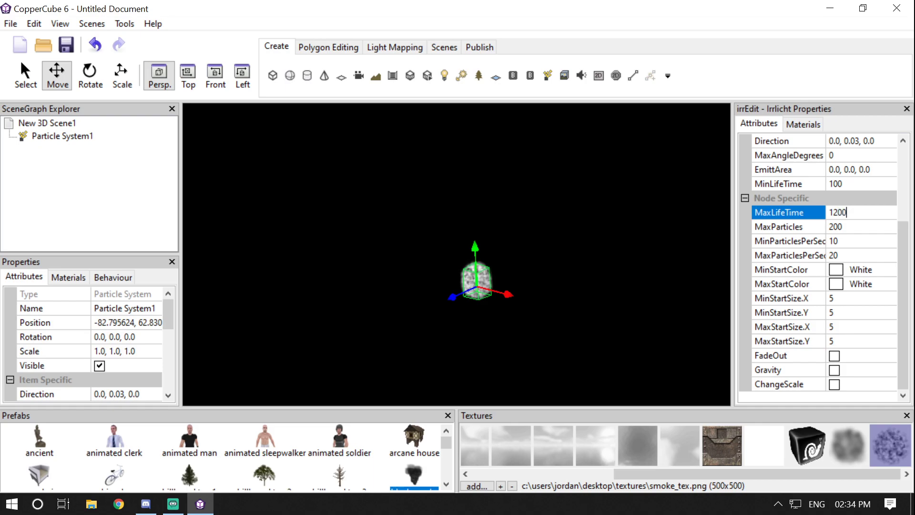
{"action": "key", "text": "Return"}
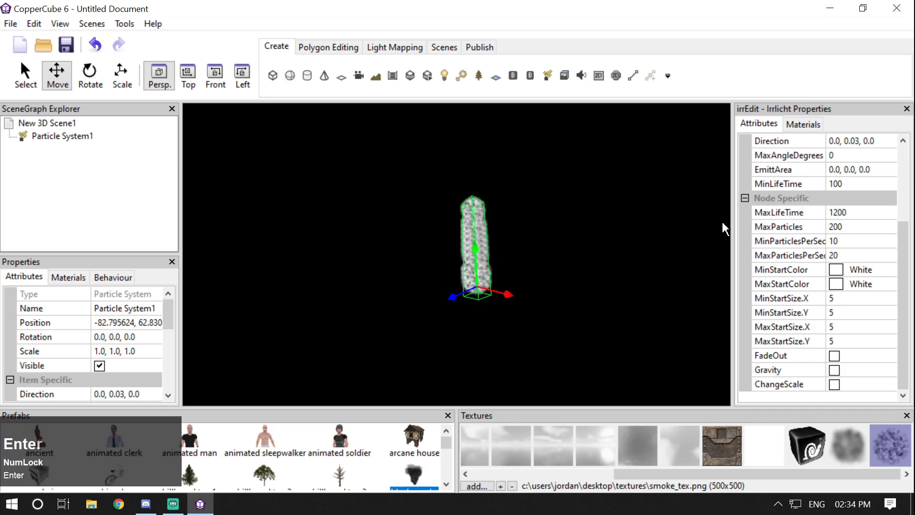
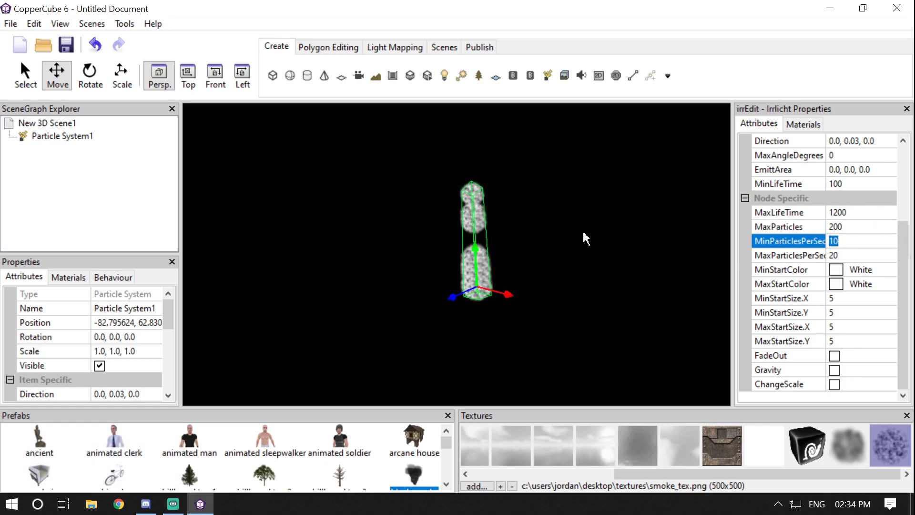
Step: Lower the emission rate to MaxParticlesPerSecond 20 and MinParticlesPerSecond 10
{"action": "scroll", "scroll_direction": "up", "scroll_amount": 3}
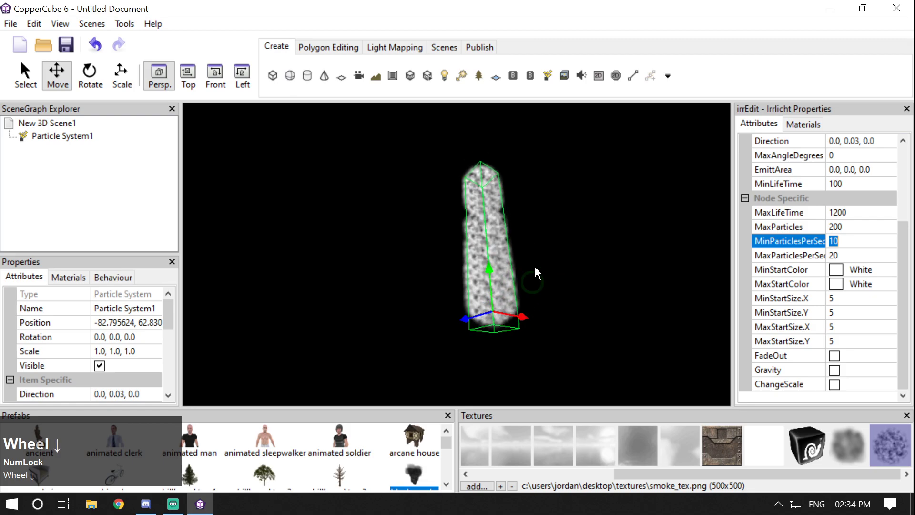
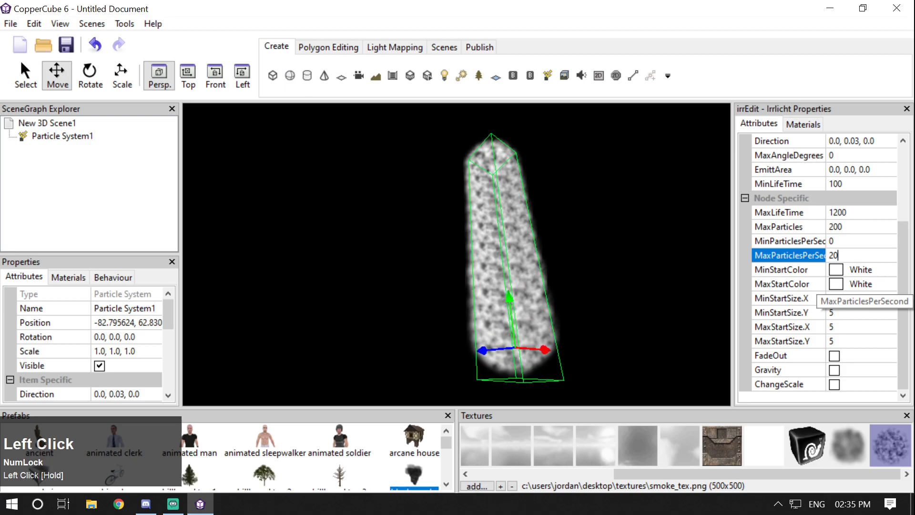
{"action": "key", "text": "Return"}
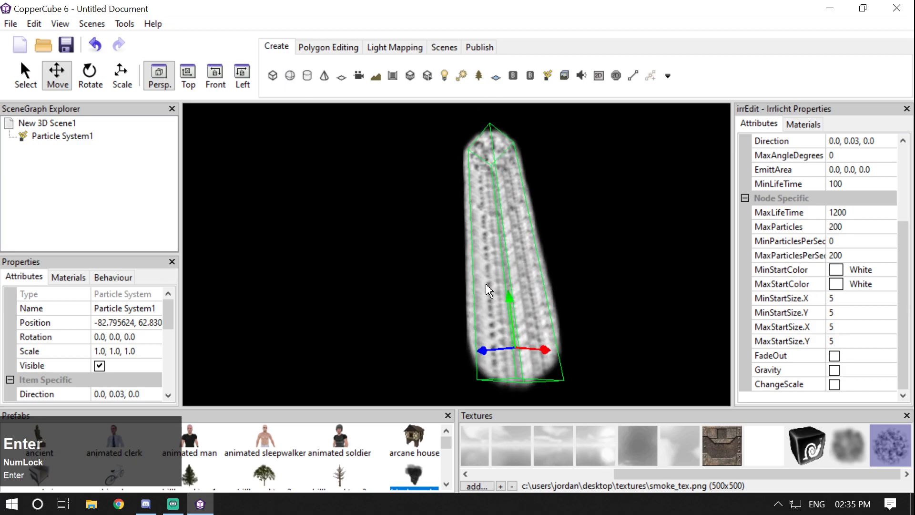
{"action": "left_click", "coordinate": [866, 249]}
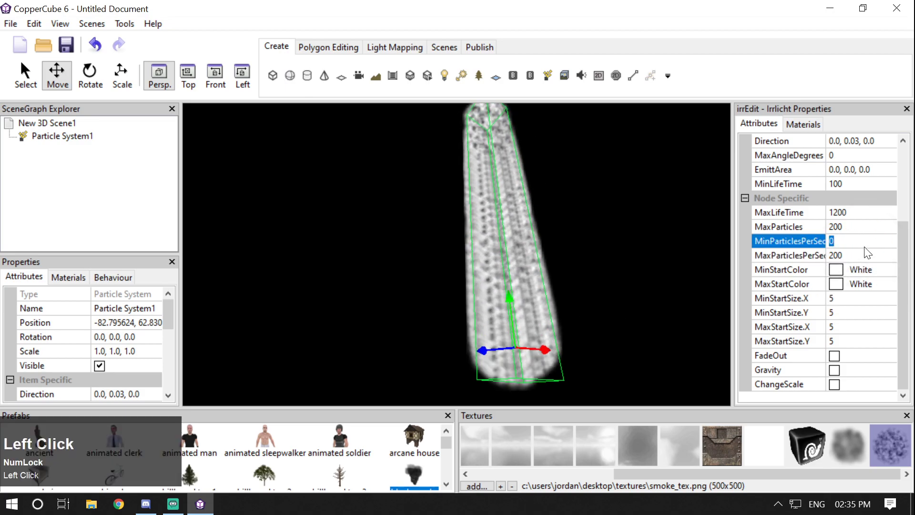
{"action": "key", "text": "Return"}
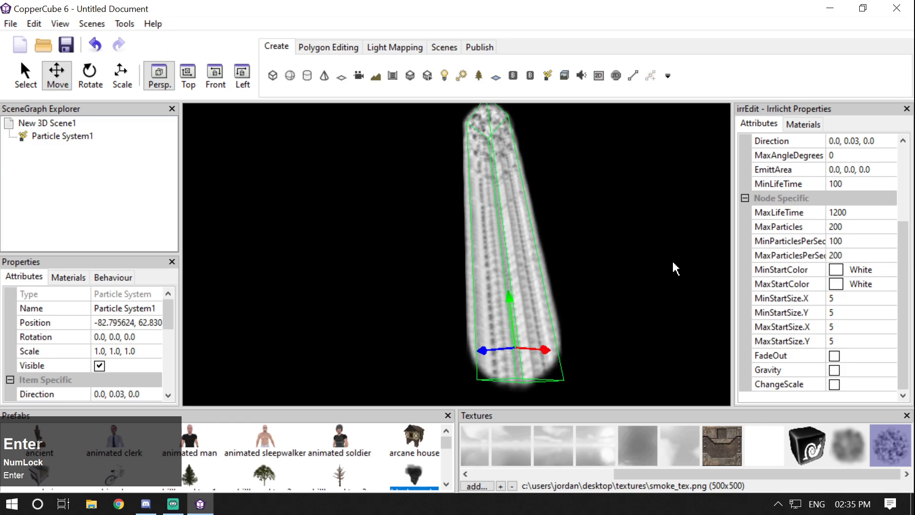
{"action": "left_click", "coordinate": [849, 255]}
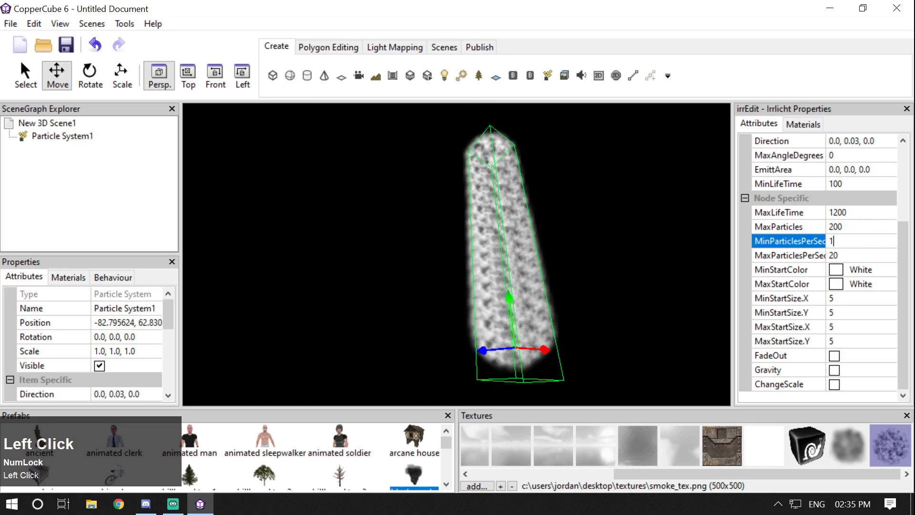
{"action": "key", "text": "Return"}
{"action": "left_click", "coordinate": [663, 250]}
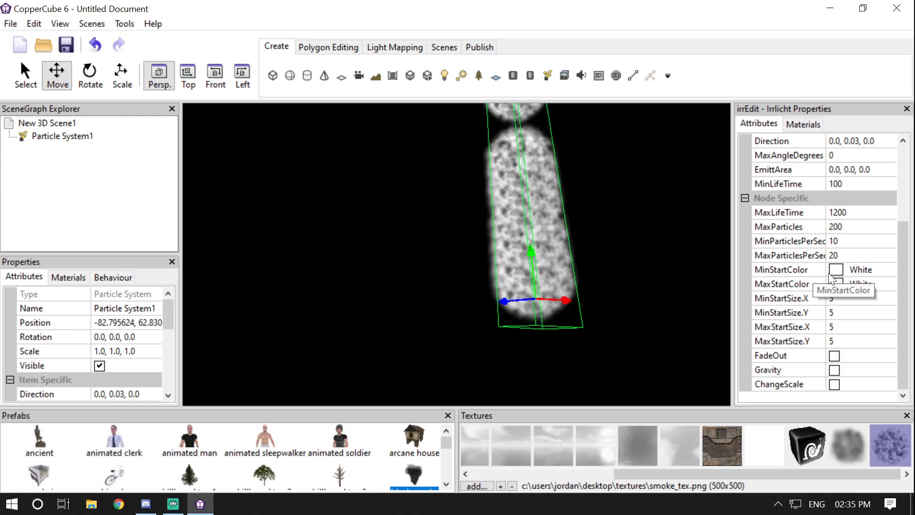
{"action": "left_click", "coordinate": [894, 280]}
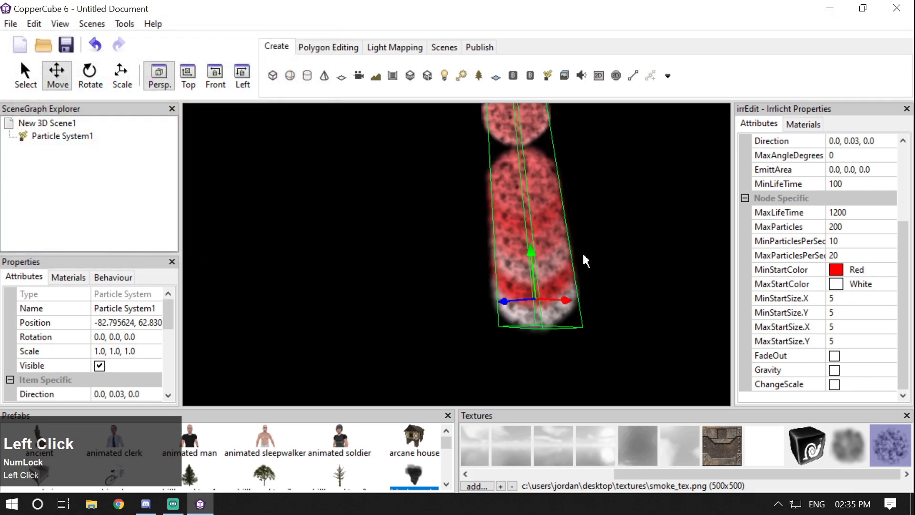
{"action": "scroll", "scroll_direction": "up", "scroll_amount": 3}
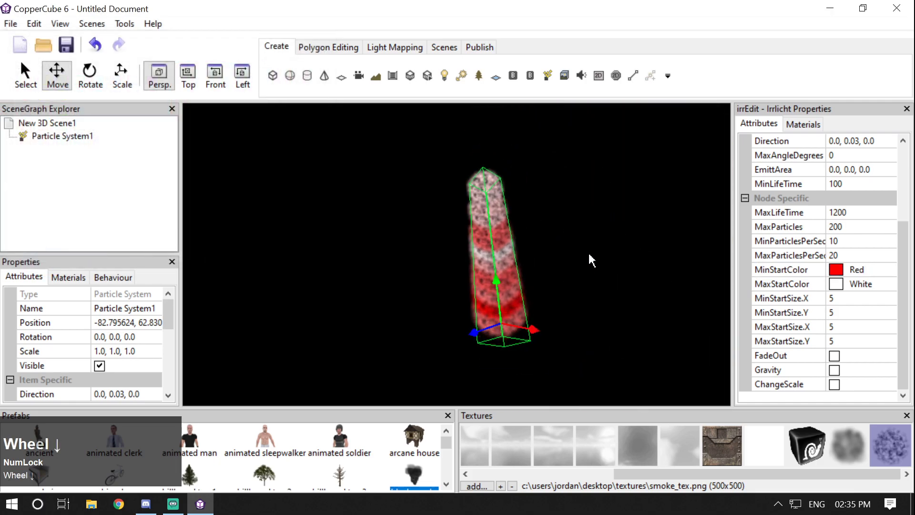
{"action": "scroll", "scroll_direction": "down", "scroll_amount": 3}
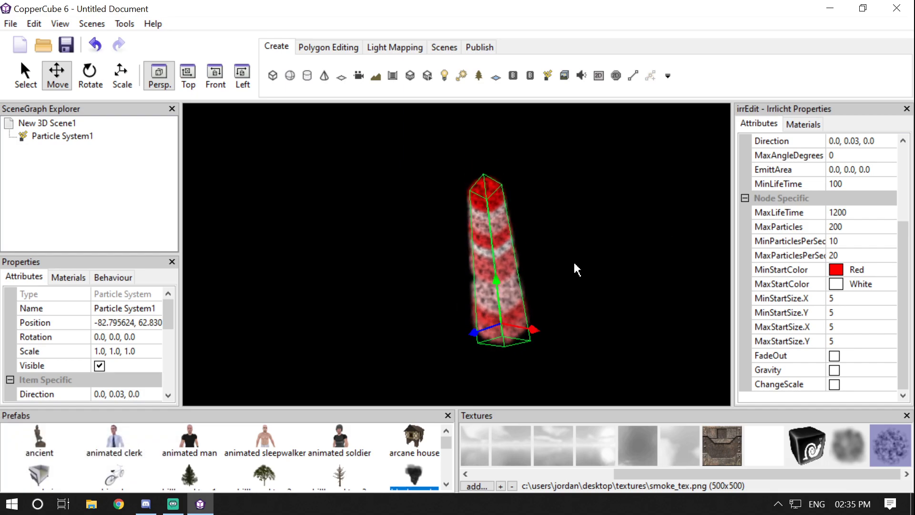
{"action": "left_click", "coordinate": [577, 269]}
{"action": "scroll", "scroll_direction": "up", "scroll_amount": 3}
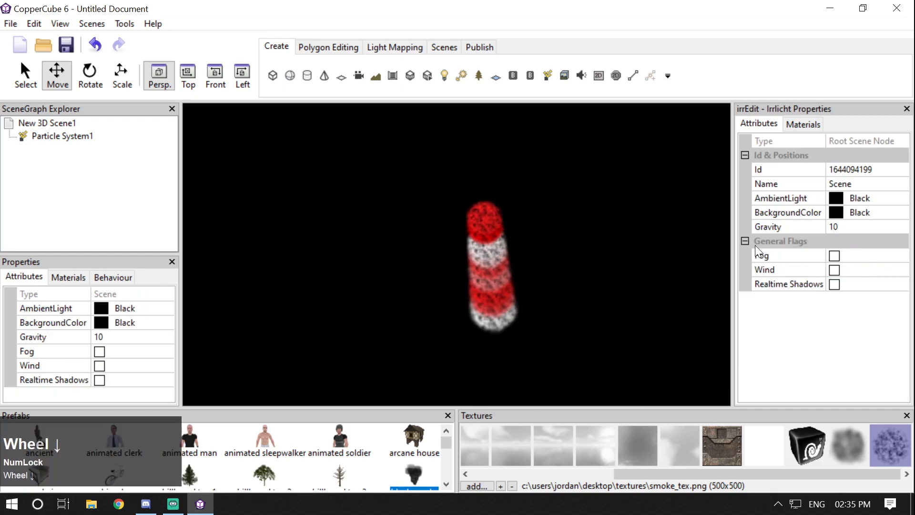
{"action": "left_click", "coordinate": [485, 293]}
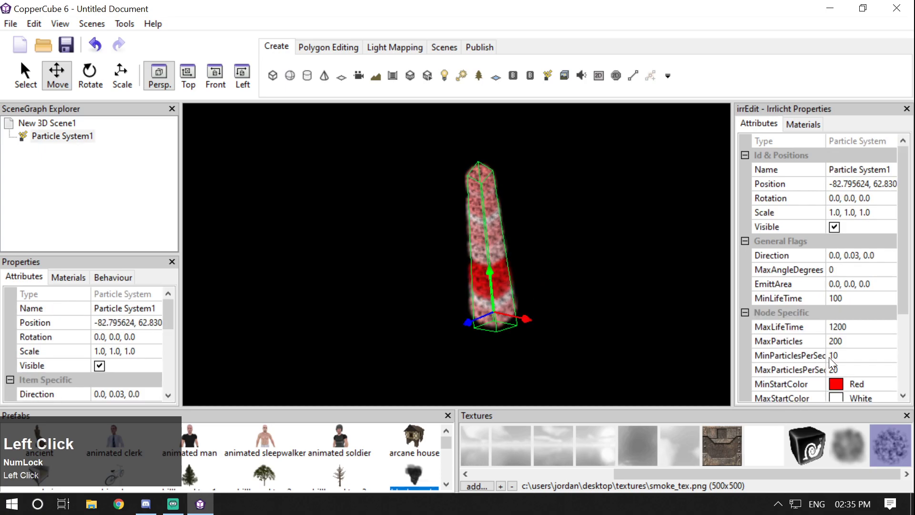
{"action": "scroll", "scroll_direction": "down", "scroll_amount": 3}
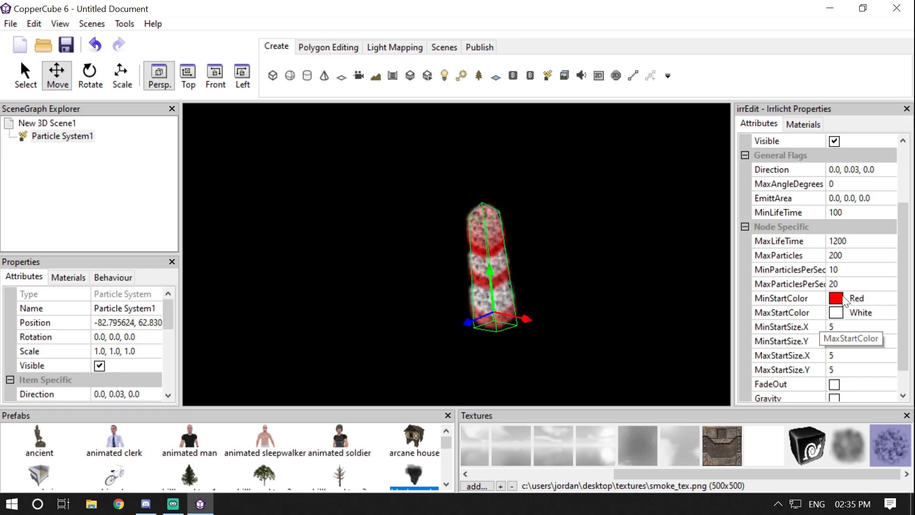
{"action": "scroll", "scroll_direction": "up", "scroll_amount": 3}
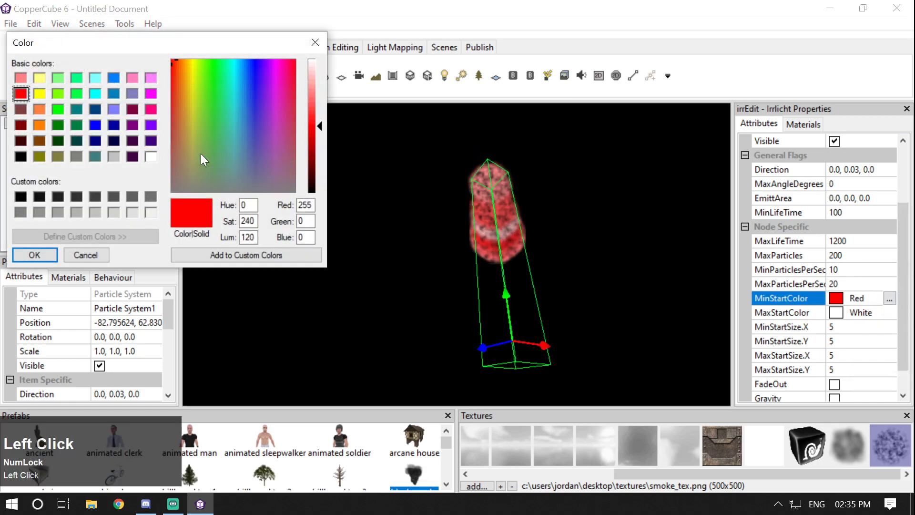
{"action": "left_click", "coordinate": [155, 161]}
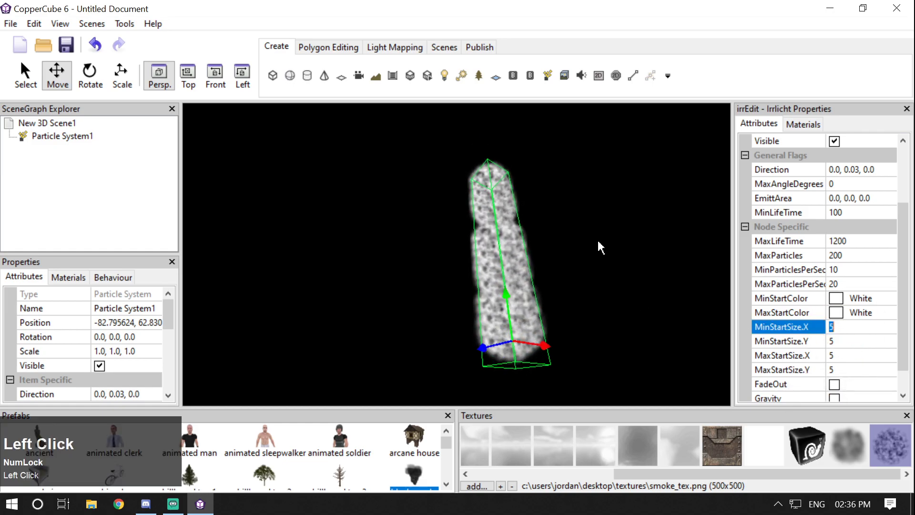
Step: Try MinStartSize X and Y of 1 so smoke puffs vary in size
{"action": "scroll", "scroll_direction": "up", "scroll_amount": 3}
{"action": "scroll", "scroll_direction": "down", "scroll_amount": 3}
{"action": "left_click", "coordinate": [602, 229]}
{"action": "scroll", "scroll_direction": "down", "scroll_amount": 3}
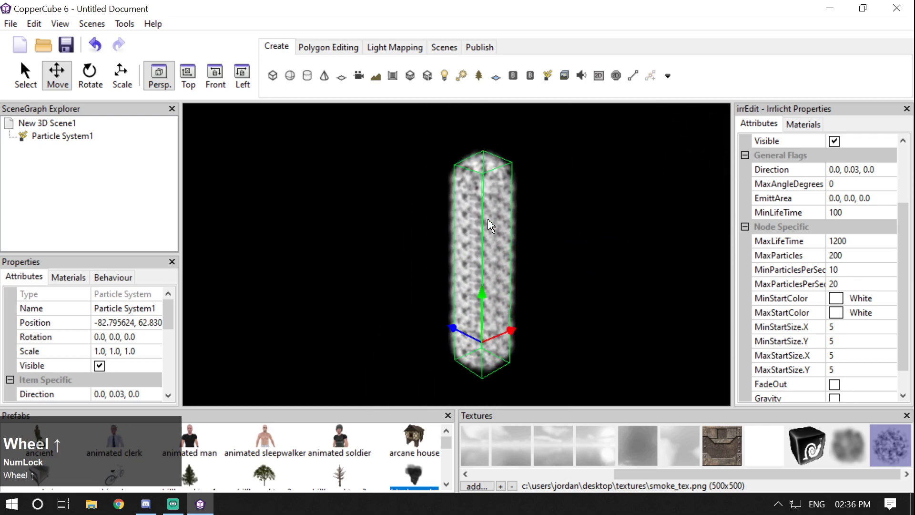
{"action": "scroll", "scroll_direction": "up", "scroll_amount": 3}
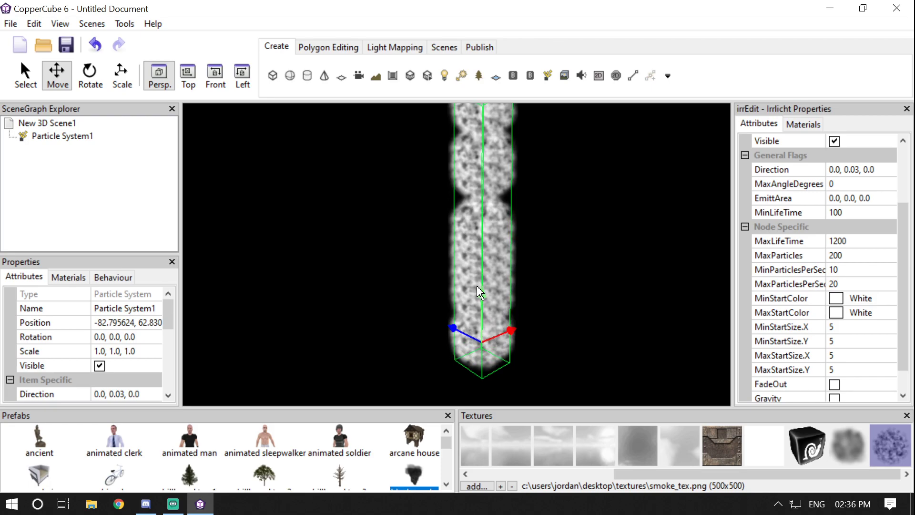
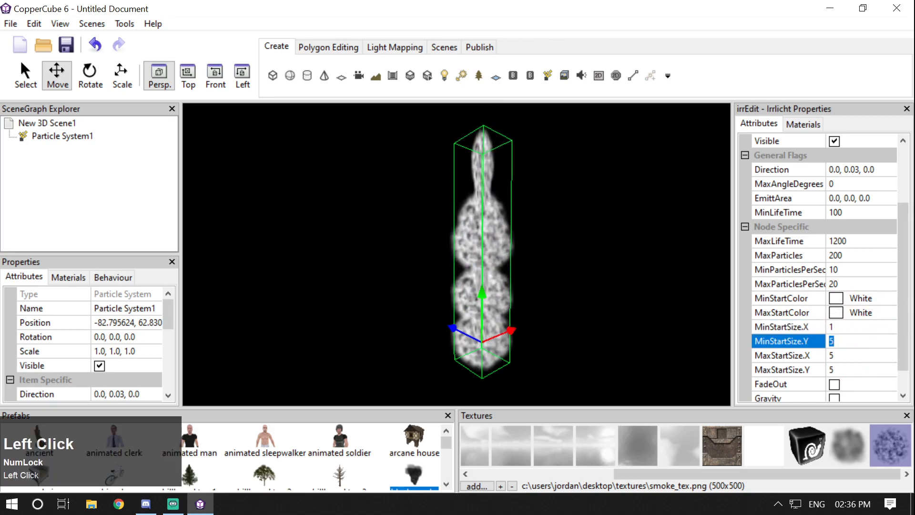
{"action": "key", "text": "Return"}
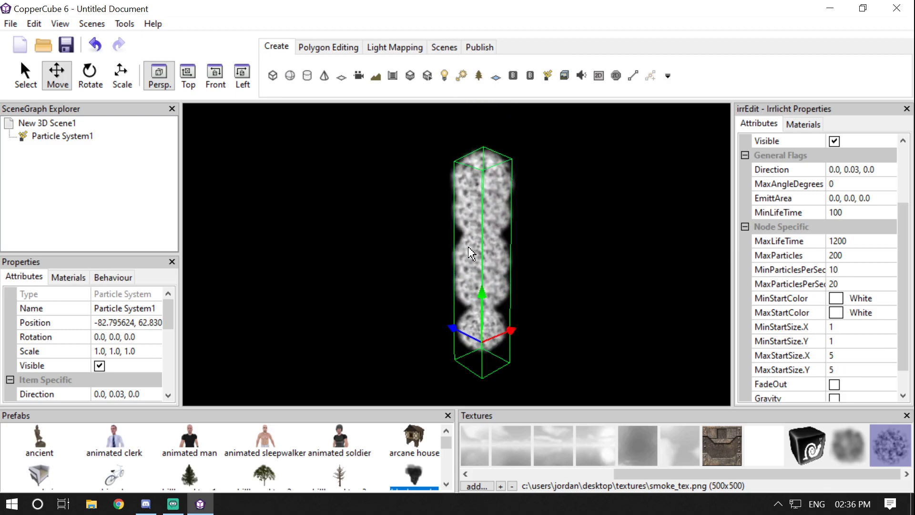
{"action": "left_click", "coordinate": [868, 331]}
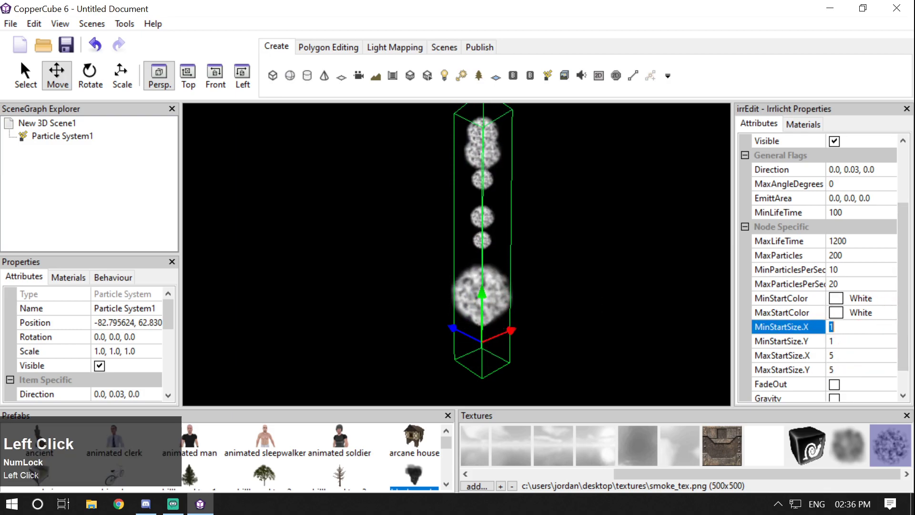
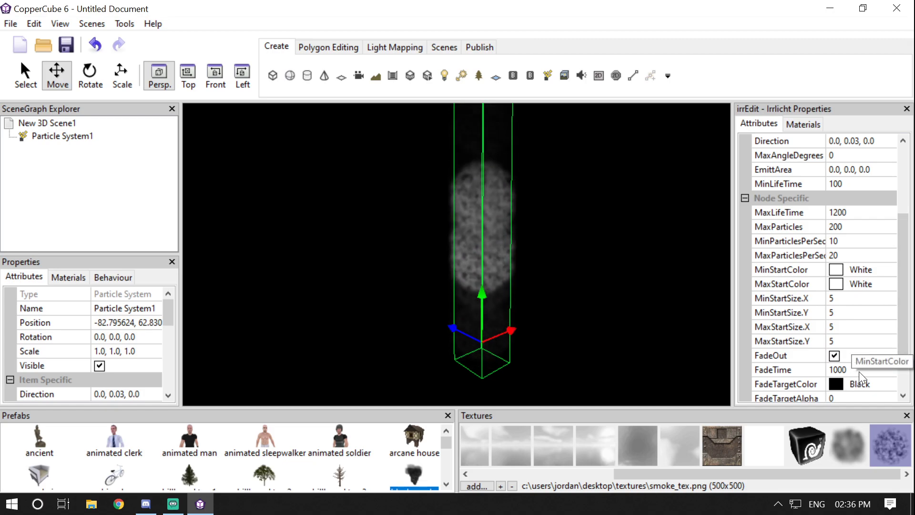
Step: Experiment with FadeTime 5000 then 100 and a red FadeTargetColor
{"action": "left_click", "coordinate": [861, 376]}
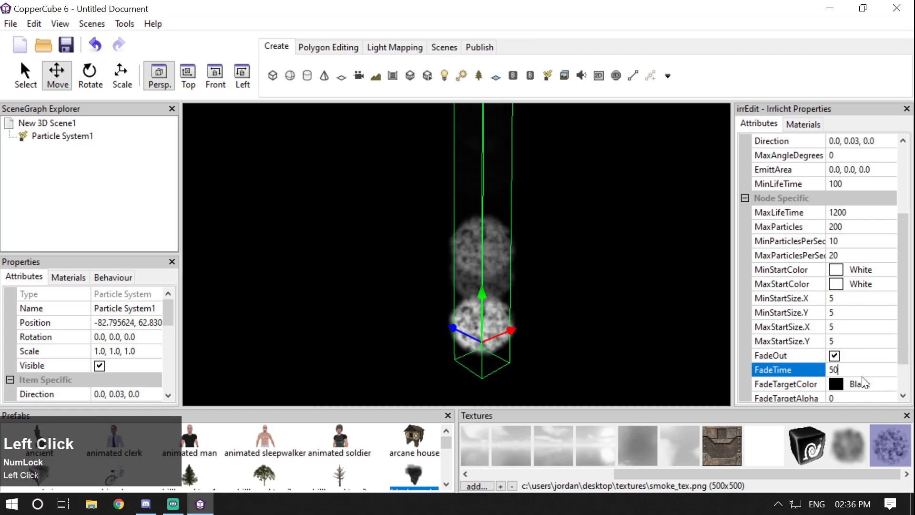
{"action": "key", "text": "Return"}
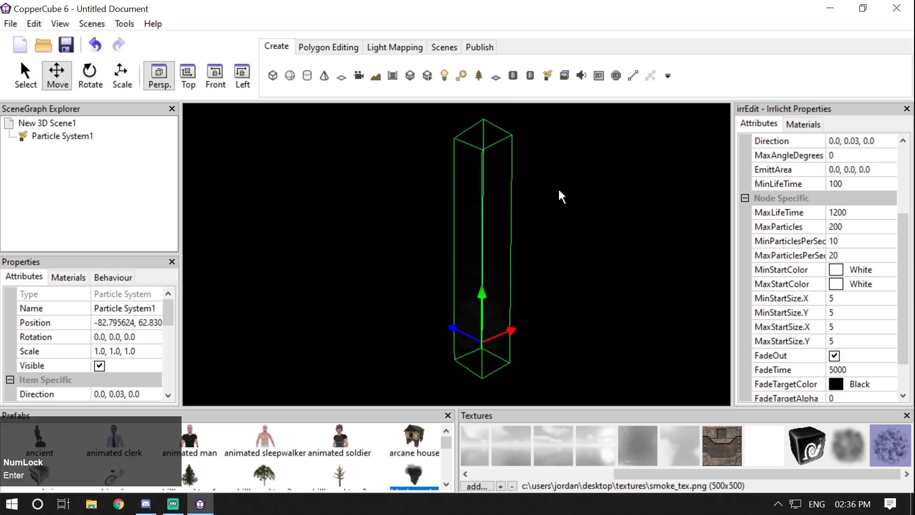
{"action": "left_click", "coordinate": [861, 374]}
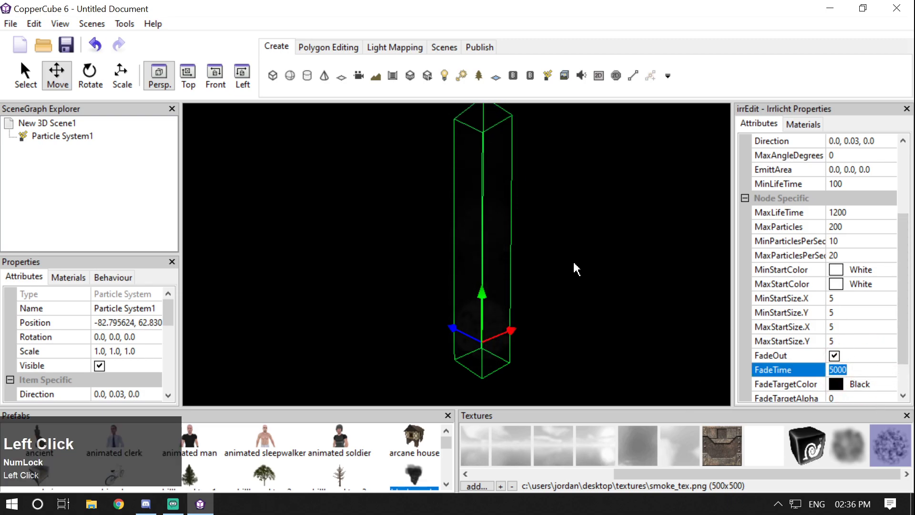
{"action": "key", "text": "Return"}
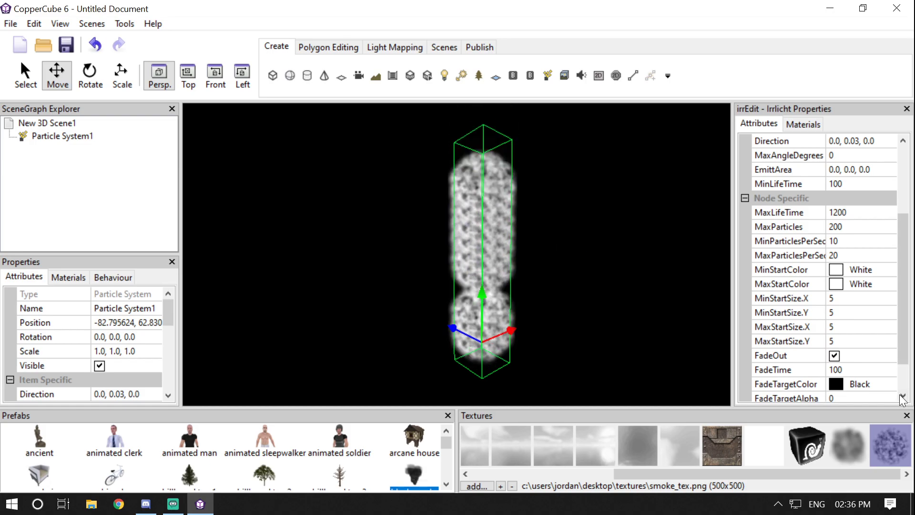
{"action": "left_click", "coordinate": [865, 385]}
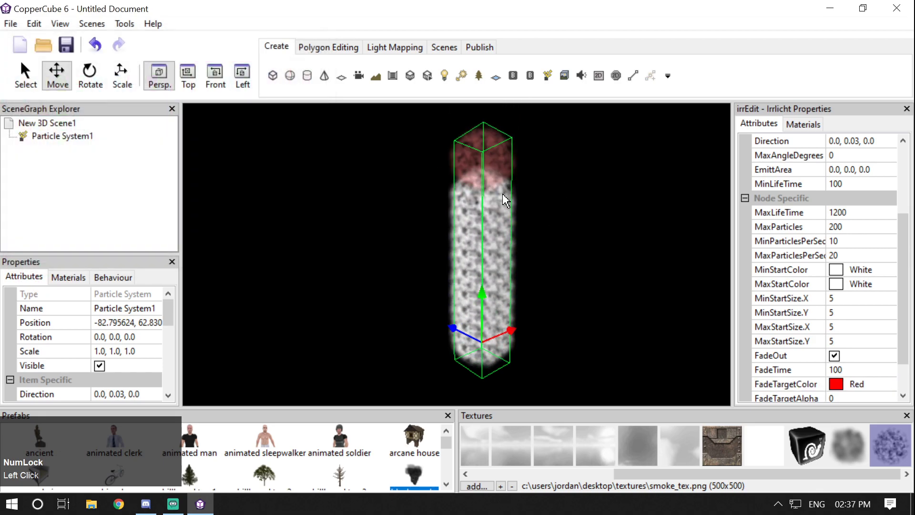
{"action": "left_click", "coordinate": [507, 200]}
{"action": "scroll", "scroll_direction": "up", "scroll_amount": 3}
Step: Set FadeTime to 1000, restore the fade colour via the Color dialog and untick FadeOut
{"action": "left_click", "coordinate": [549, 214]}
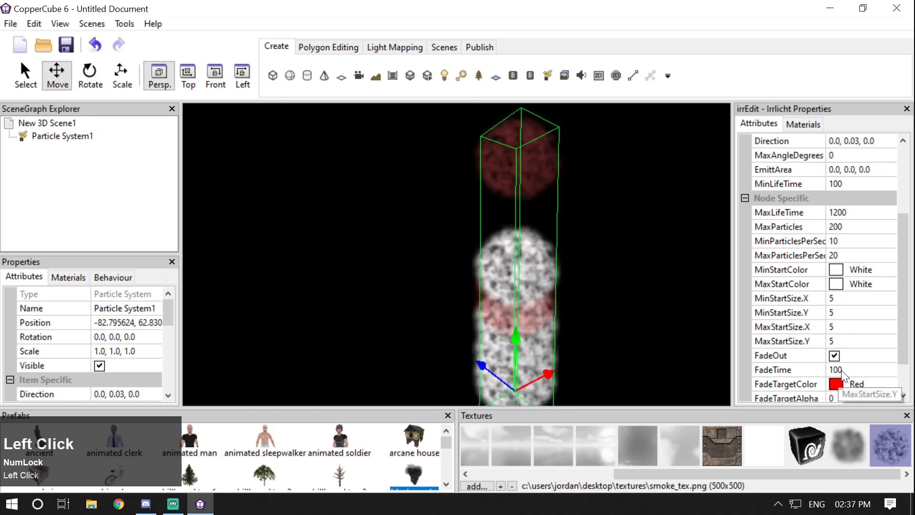
{"action": "key", "text": "Return"}
{"action": "left_click", "coordinate": [697, 302]}
{"action": "scroll", "scroll_direction": "down", "scroll_amount": 3}
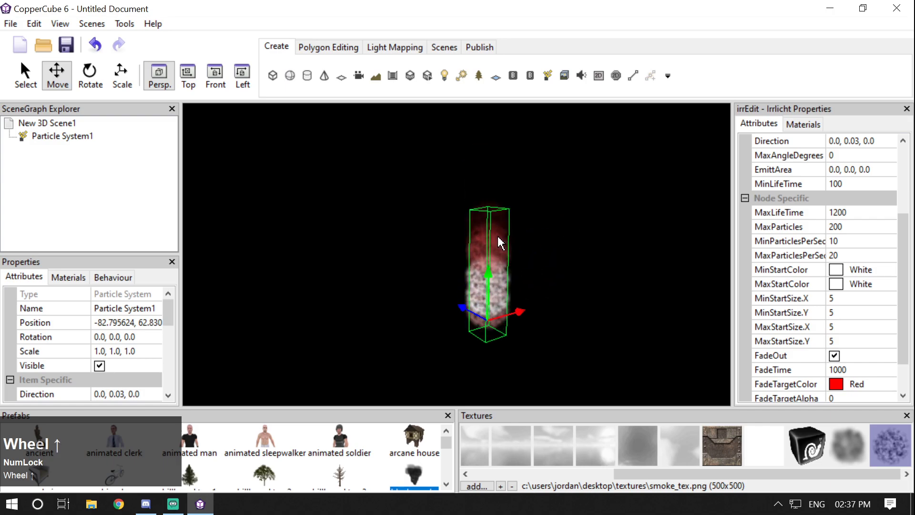
{"action": "scroll", "scroll_direction": "up", "scroll_amount": 3}
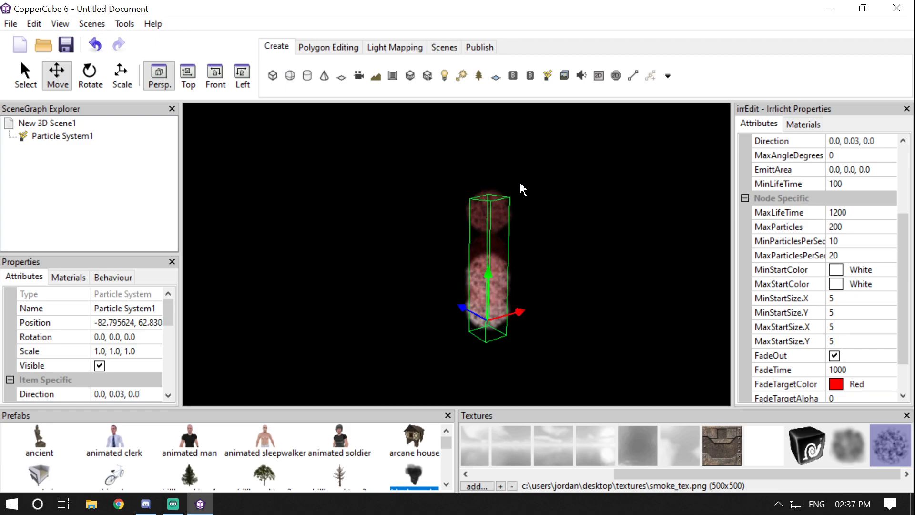
{"action": "scroll", "scroll_direction": "down", "scroll_amount": 3}
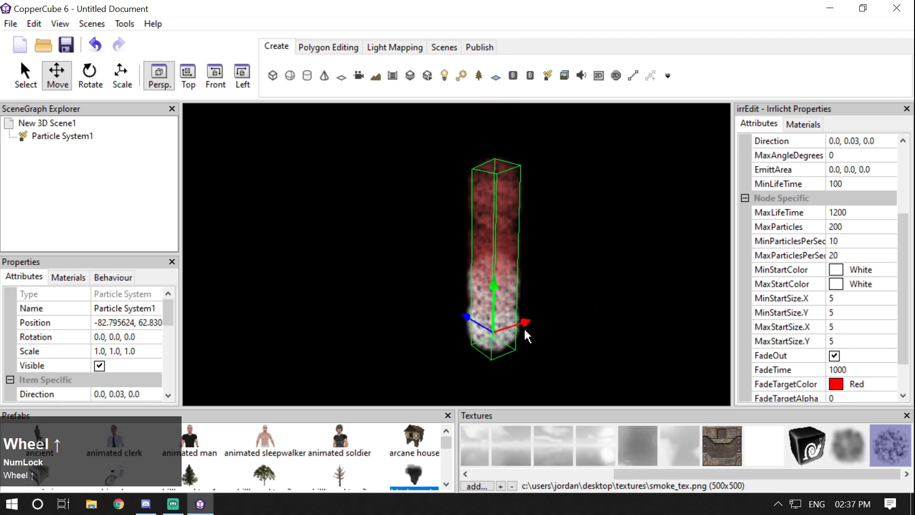
{"action": "scroll", "scroll_direction": "up", "scroll_amount": 3}
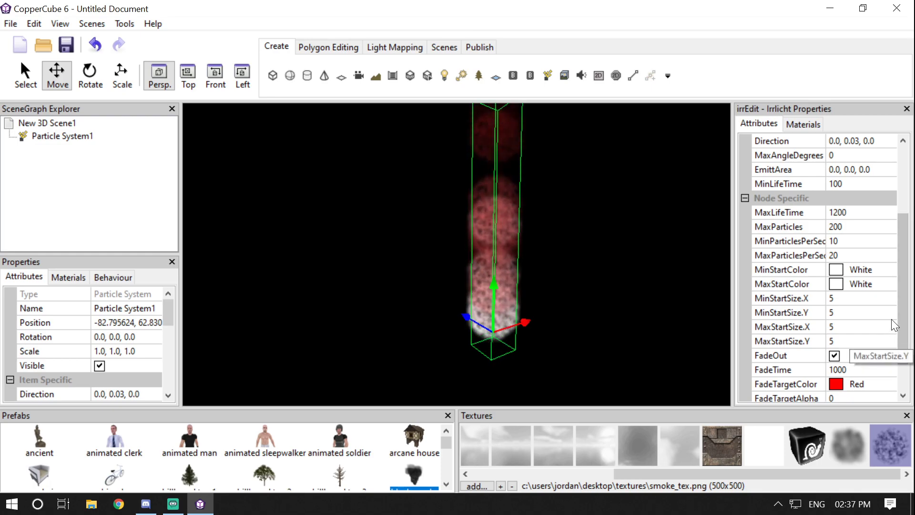
{"action": "left_click", "coordinate": [886, 384]}
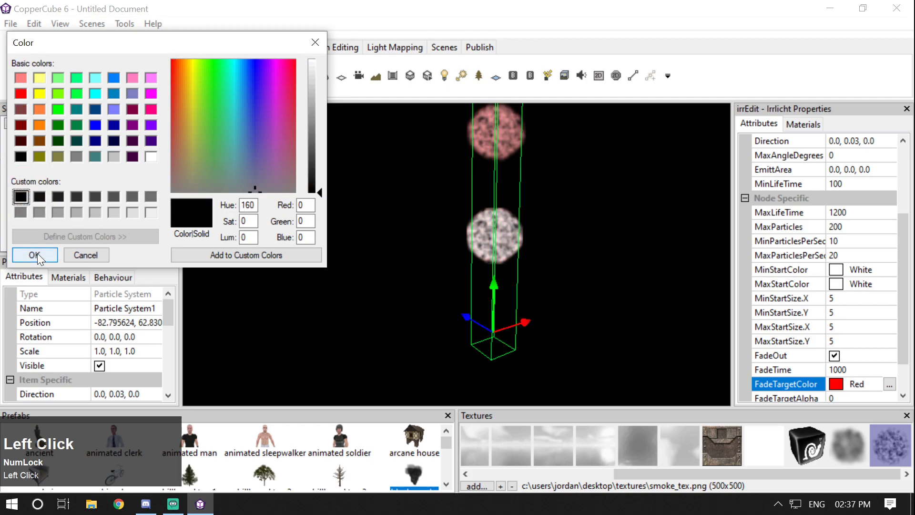
{"action": "scroll", "scroll_direction": "down", "scroll_amount": 3}
Step: Turn off fading for the particles and review the remaining emitter properties
{"action": "left_click", "coordinate": [908, 259]}
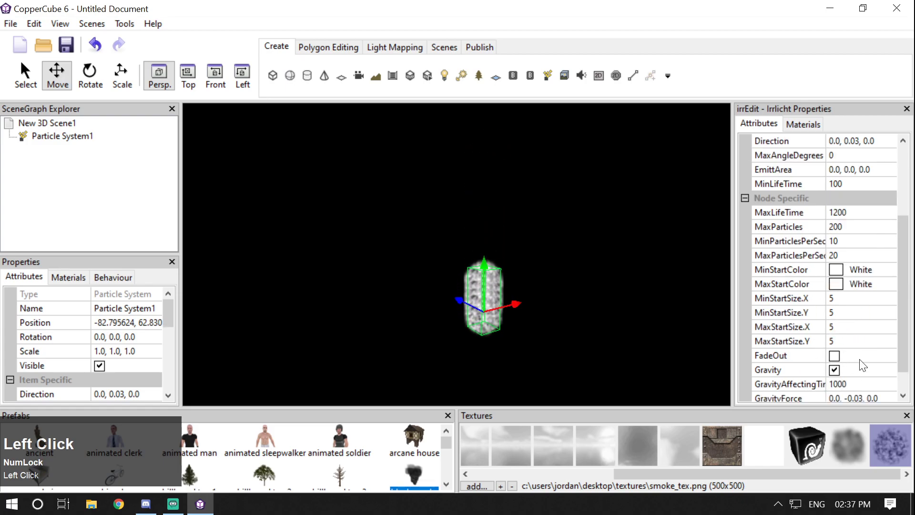
{"action": "scroll", "scroll_direction": "up", "scroll_amount": 3}
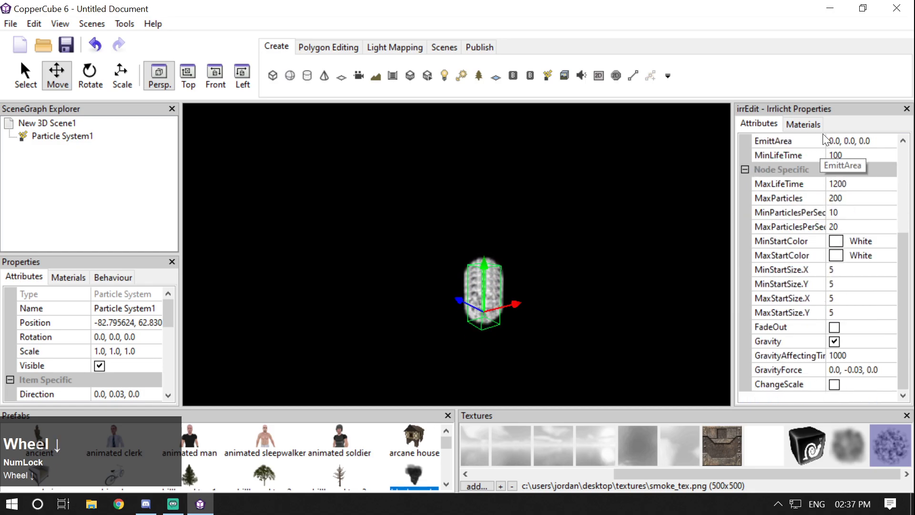
{"action": "scroll", "scroll_direction": "down", "scroll_amount": 3}
{"action": "scroll", "scroll_direction": "up", "scroll_amount": 3}
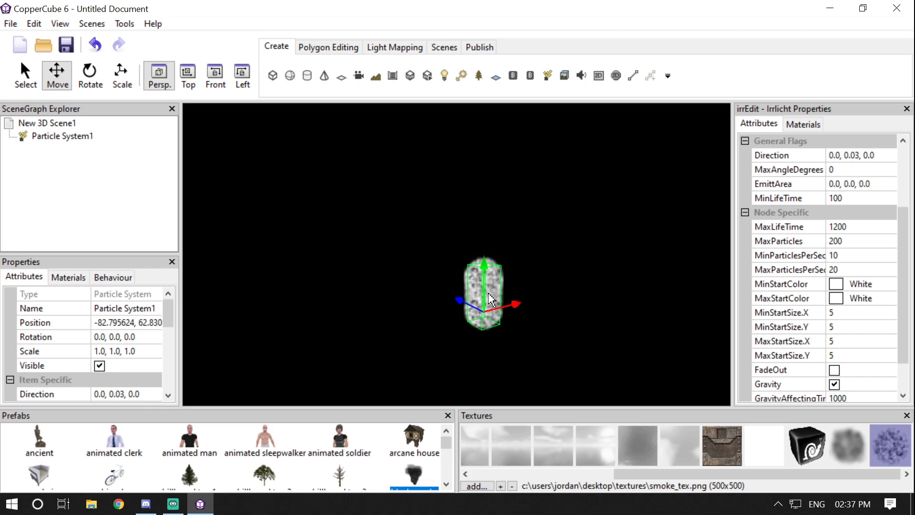
{"action": "scroll", "scroll_direction": "up", "scroll_amount": 3}
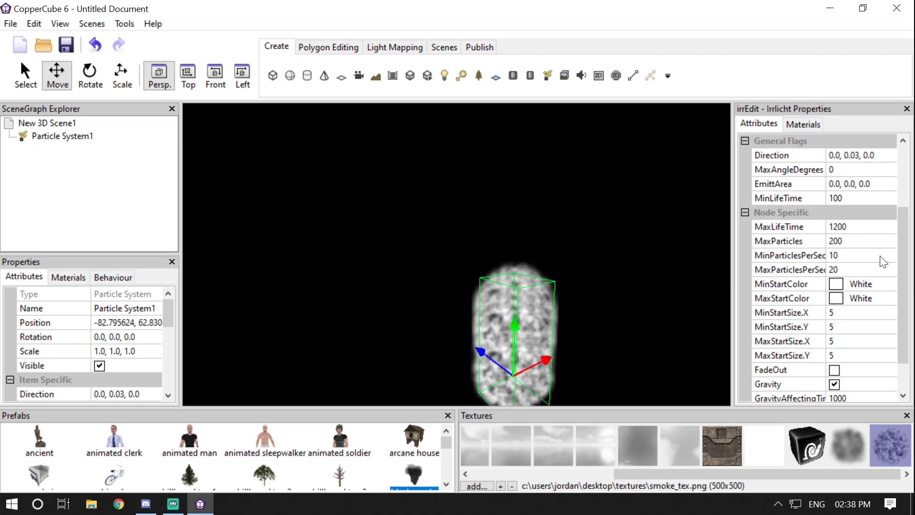
Step: Flip GravityForce to 0, 0.03, 0 and back to 0, -0.03, 0, then set GravityAffectingTime to 100
{"action": "left_click", "coordinate": [906, 251]}
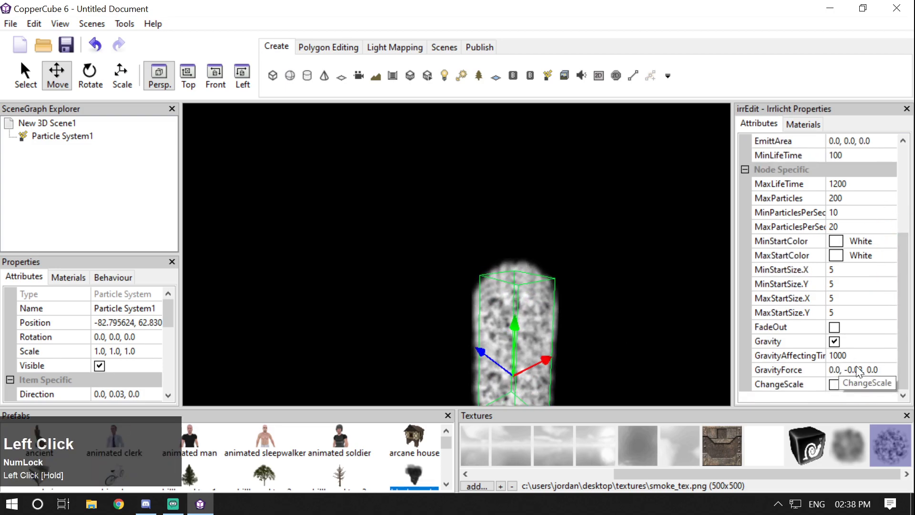
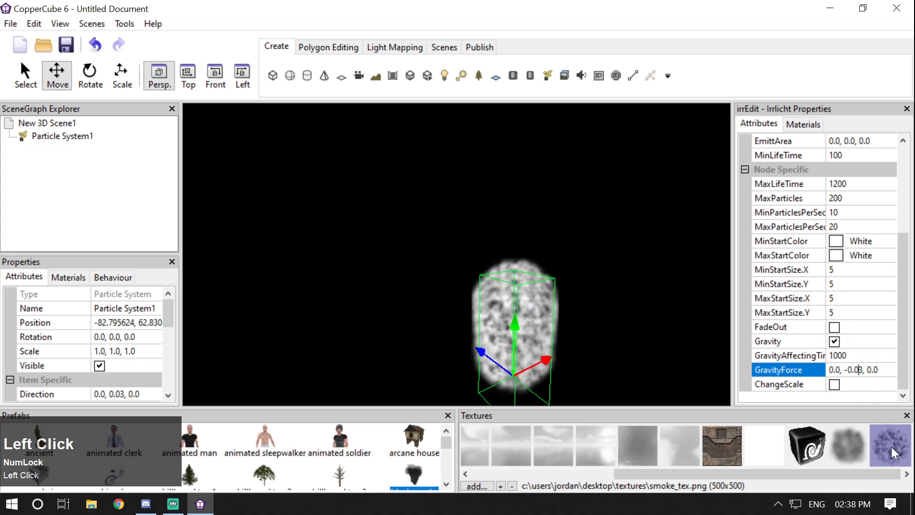
{"action": "key", "text": "Left"}
{"action": "key", "text": "Return"}
{"action": "left_click", "coordinate": [569, 313]}
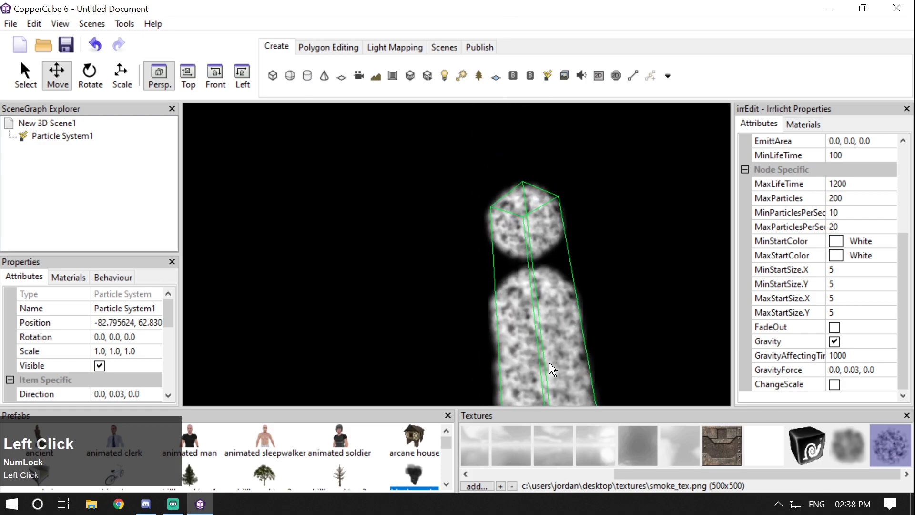
{"action": "left_click", "coordinate": [905, 325]}
{"action": "key", "text": "Left"}
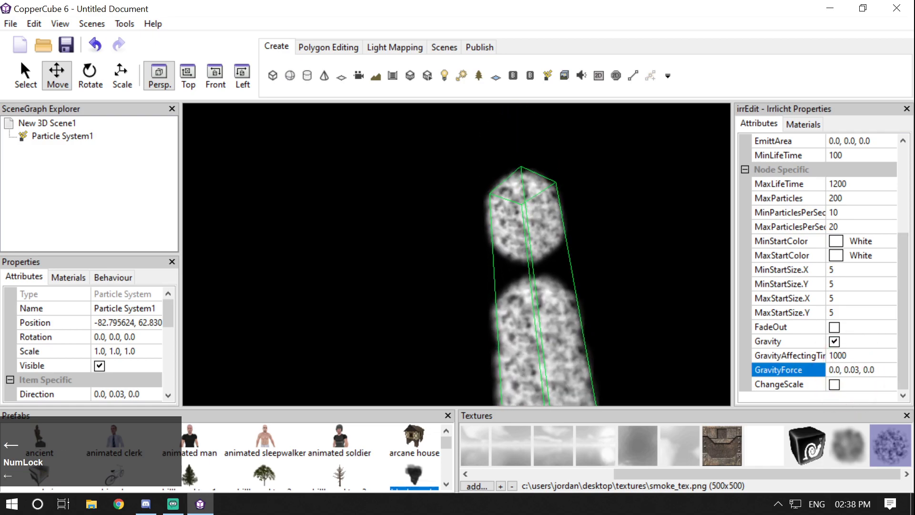
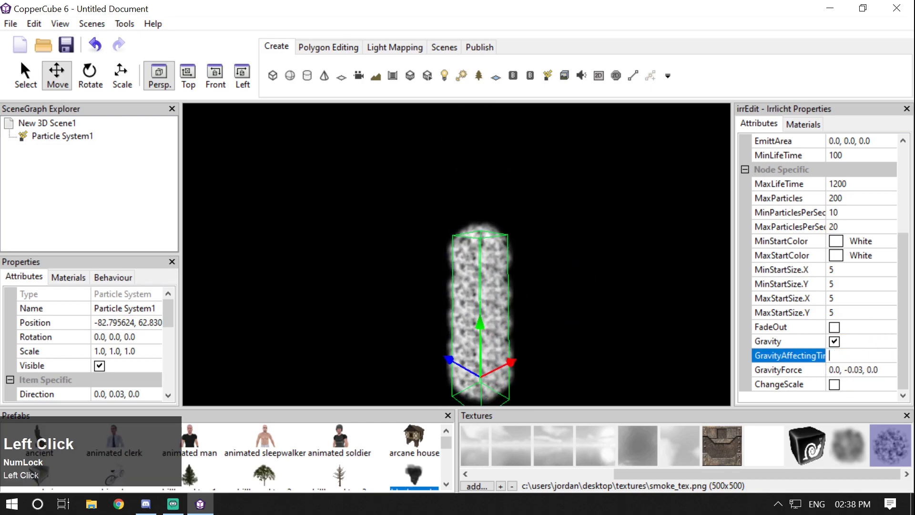
{"action": "key", "text": "Return"}
{"action": "left_click", "coordinate": [574, 323]}
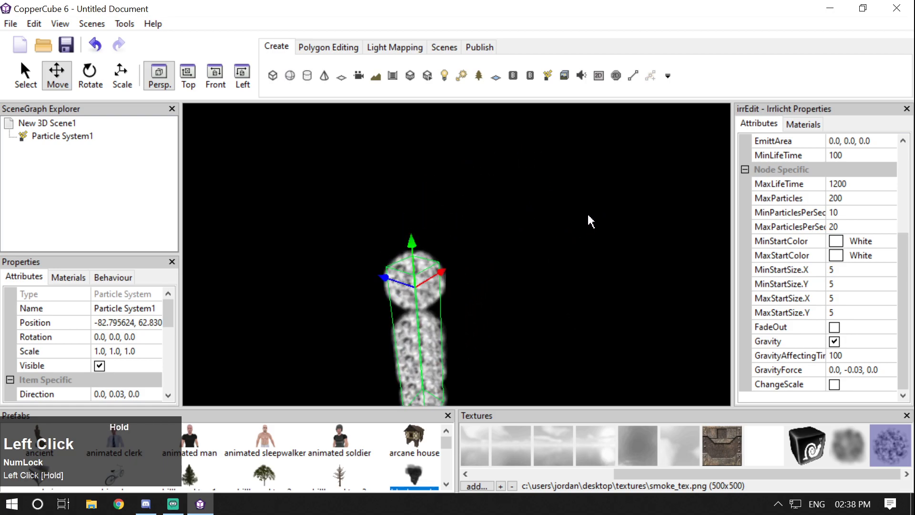
Step: Switch Gravity off and ChangeScale on for the particle system
{"action": "left_click", "coordinate": [839, 346]}
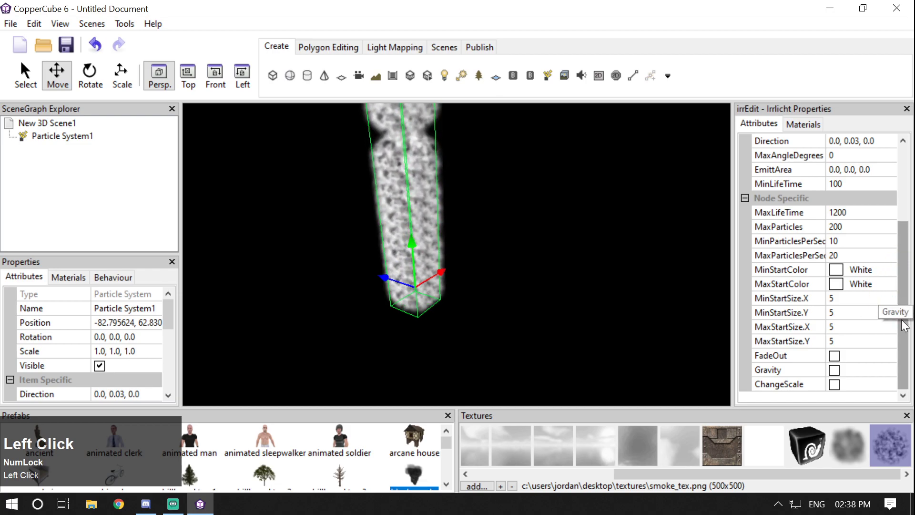
{"action": "left_click", "coordinate": [838, 388]}
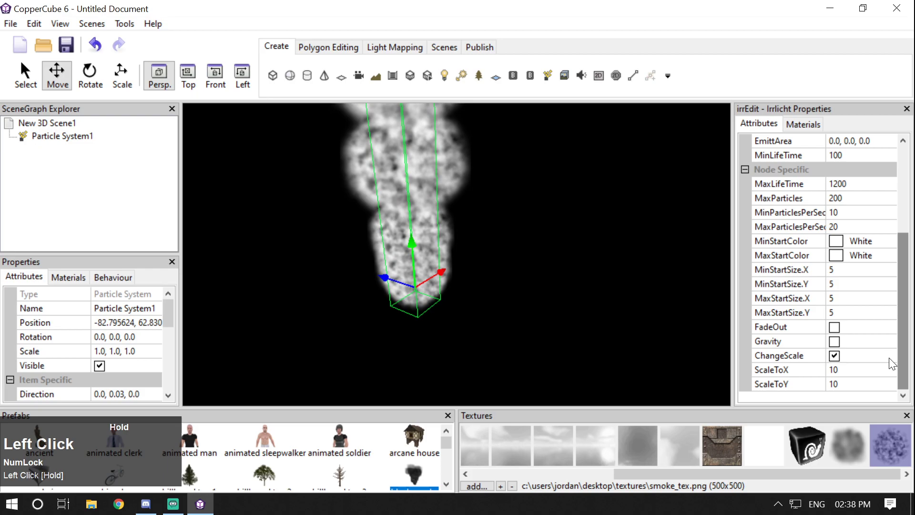
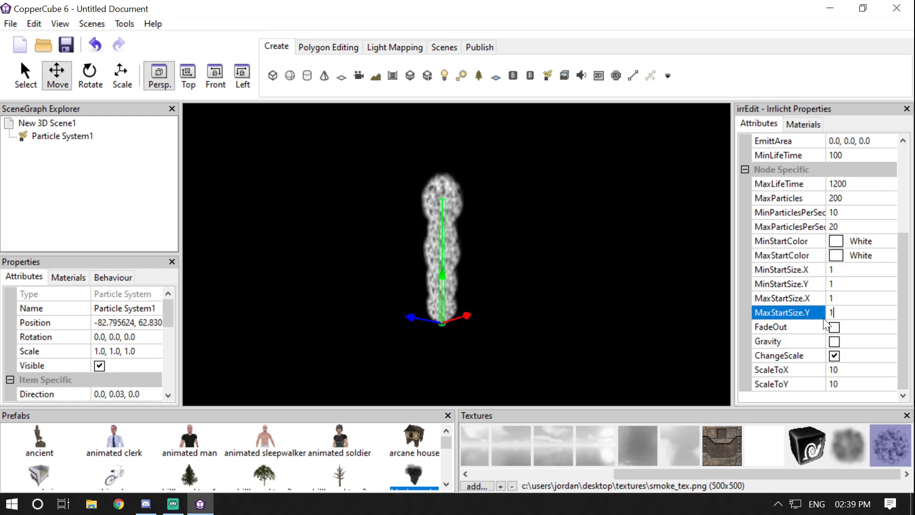
Step: Reselect Particle System1 and move the view around to watch the particle stream
{"action": "left_click", "coordinate": [658, 294]}
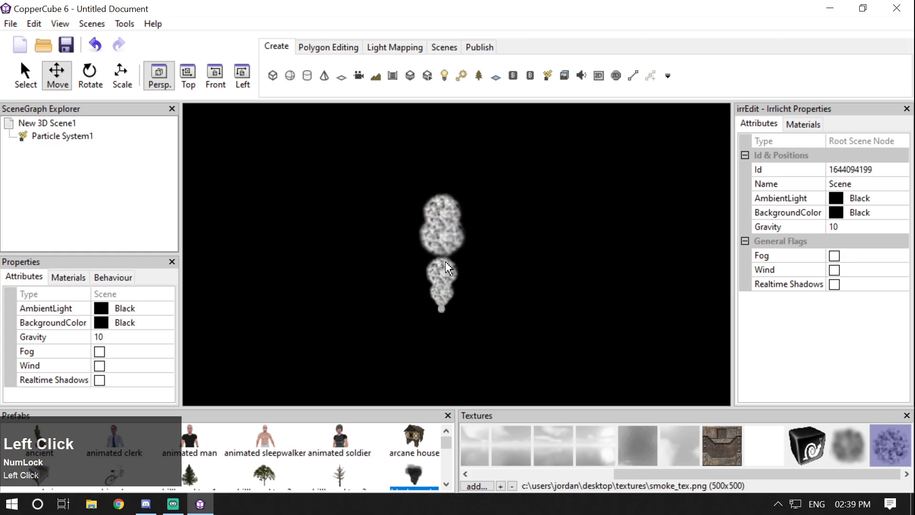
{"action": "scroll", "scroll_direction": "up", "scroll_amount": 3}
{"action": "left_click", "coordinate": [510, 254]}
{"action": "scroll", "scroll_direction": "up", "scroll_amount": 3}
{"action": "left_click_drag", "start_coordinate": [903, 245], "coordinate": [603, 336]}
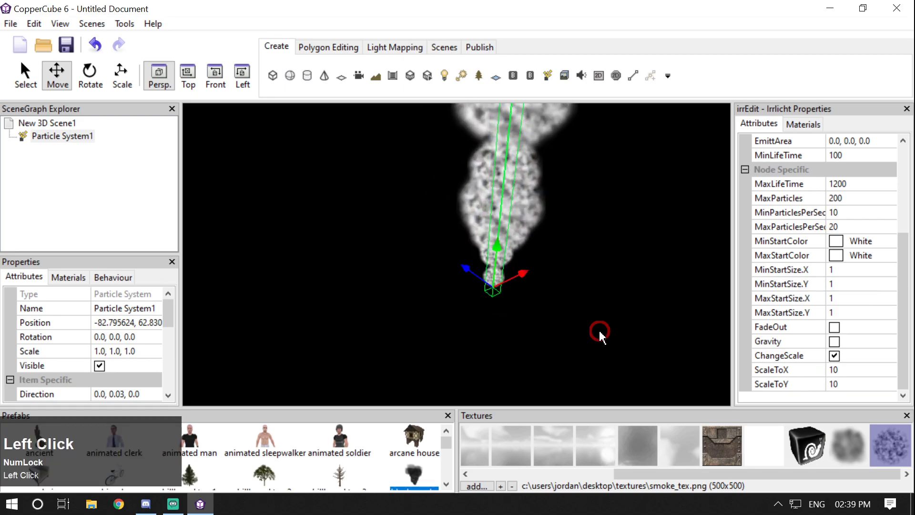
{"action": "left_click", "coordinate": [607, 322]}
{"action": "scroll", "scroll_direction": "up", "scroll_amount": 3}
{"action": "left_click", "coordinate": [622, 305]}
{"action": "scroll", "scroll_direction": "up", "scroll_amount": 3}
{"action": "left_click_drag", "start_coordinate": [617, 320], "coordinate": [484, 158]}
{"action": "scroll", "scroll_direction": "down", "scroll_amount": 3}
{"action": "left_click", "coordinate": [540, 211]}
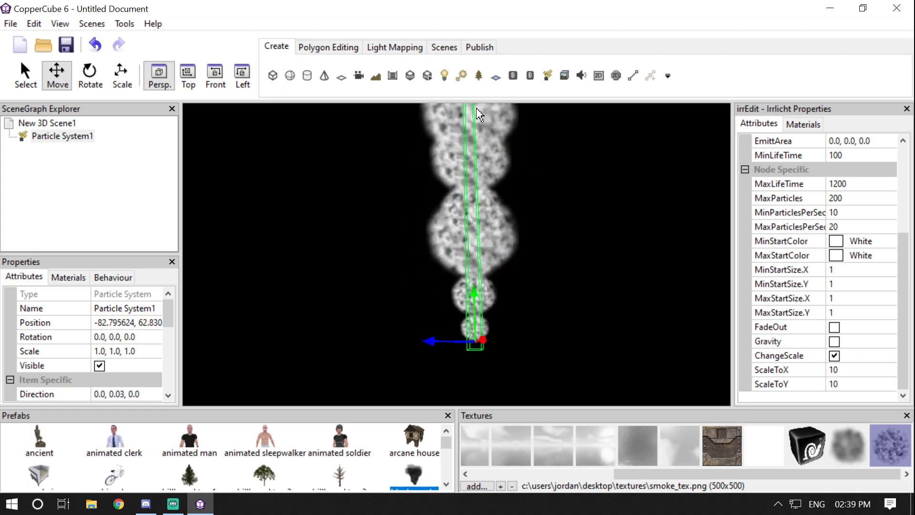
{"action": "left_click", "coordinate": [557, 151]}
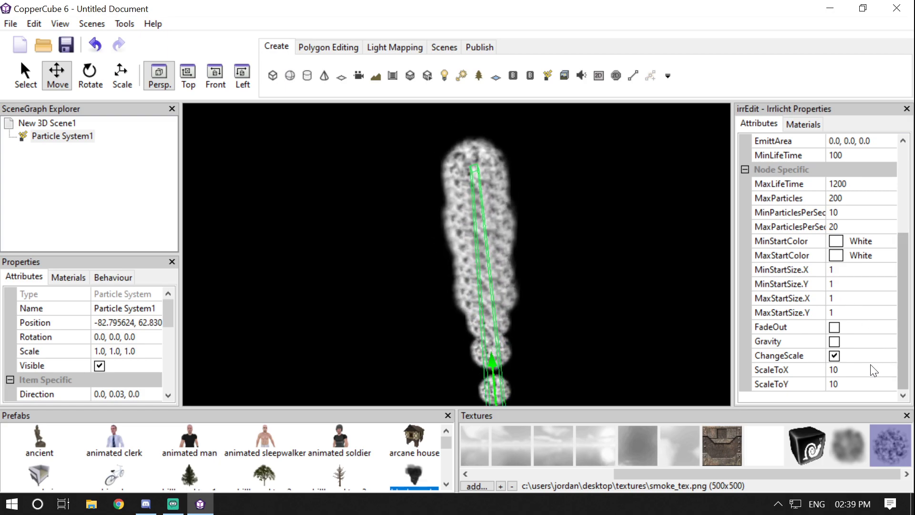
Step: Try ScaleToX and ScaleToY at 30 for larger puffs, then start bringing ScaleToX back down
{"action": "left_click", "coordinate": [874, 371]}
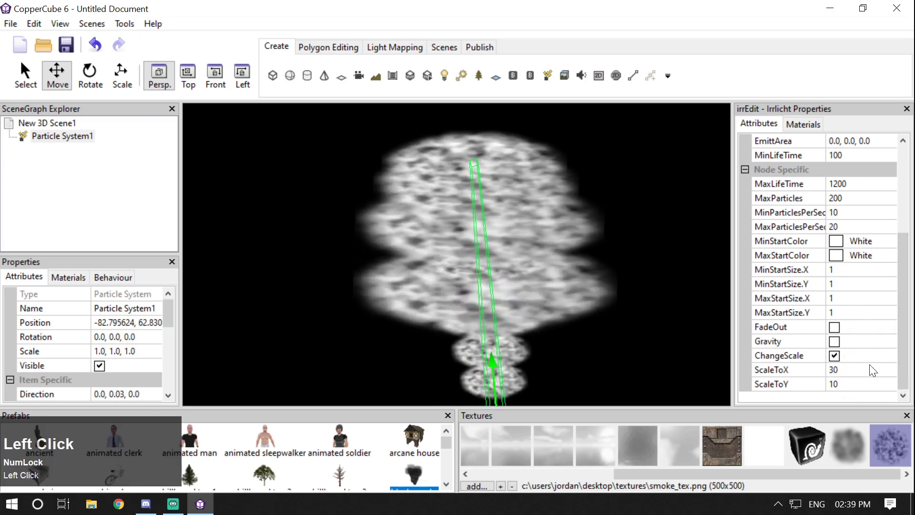
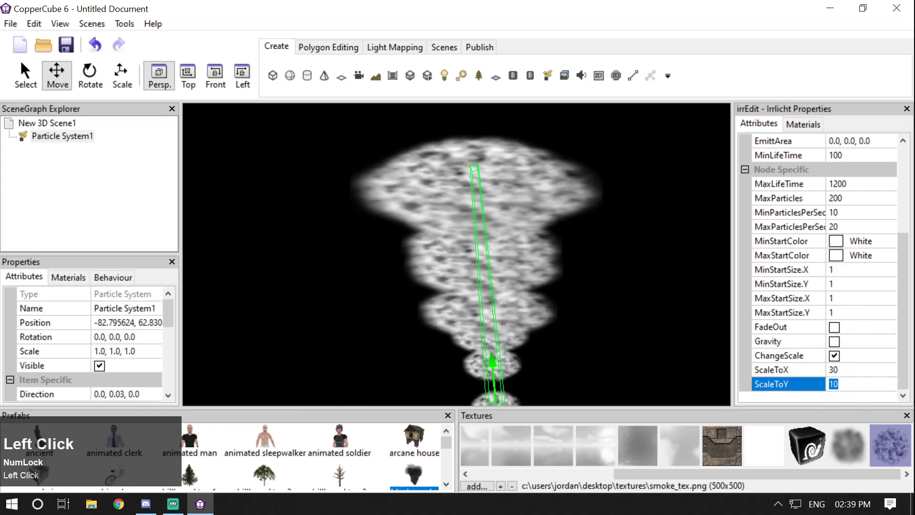
{"action": "left_click", "coordinate": [387, 266]}
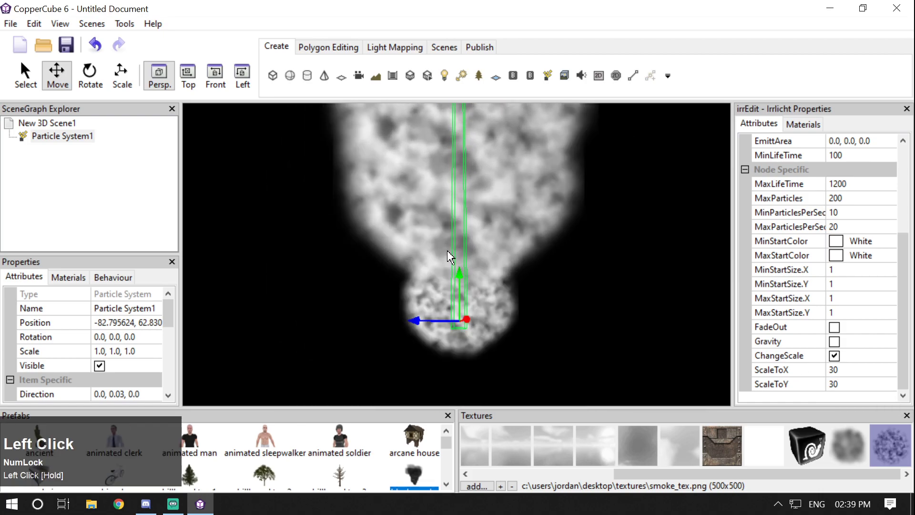
{"action": "scroll", "scroll_direction": "down", "scroll_amount": 3}
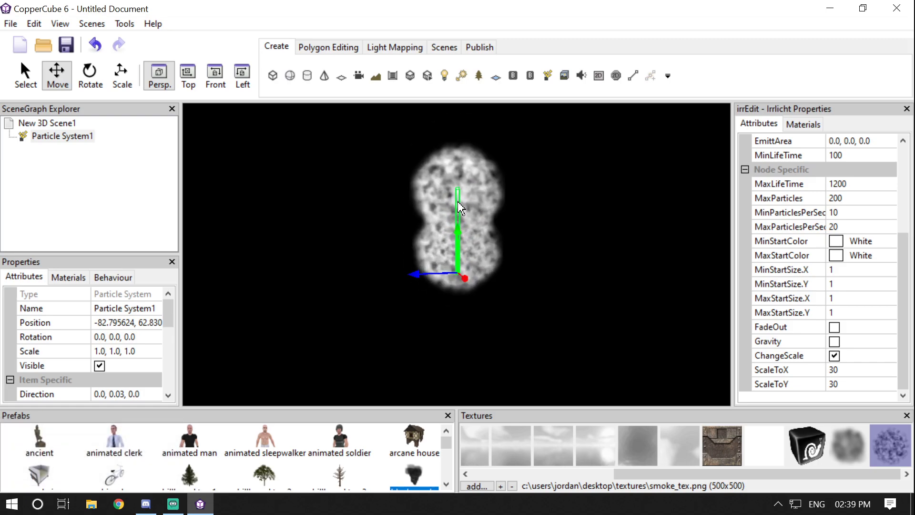
{"action": "scroll", "scroll_direction": "up", "scroll_amount": 3}
{"action": "left_click", "coordinate": [556, 282]}
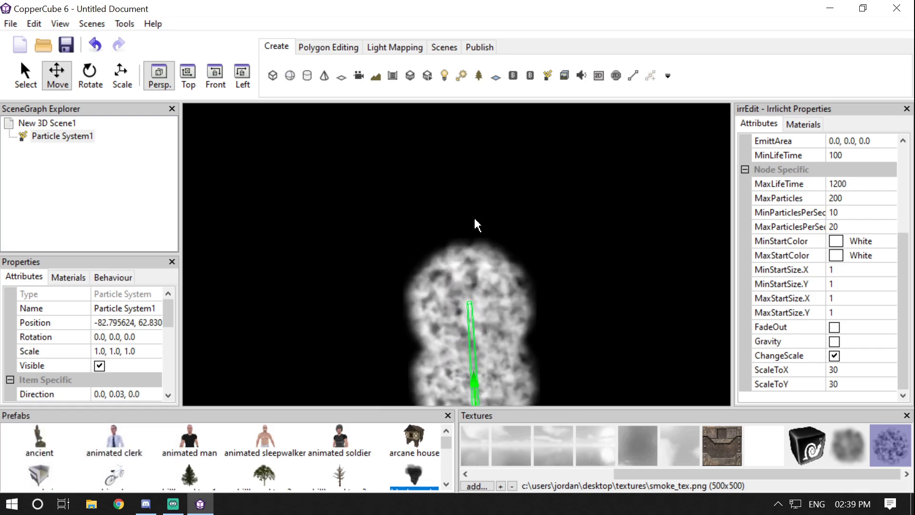
{"action": "scroll", "scroll_direction": "down", "scroll_amount": 3}
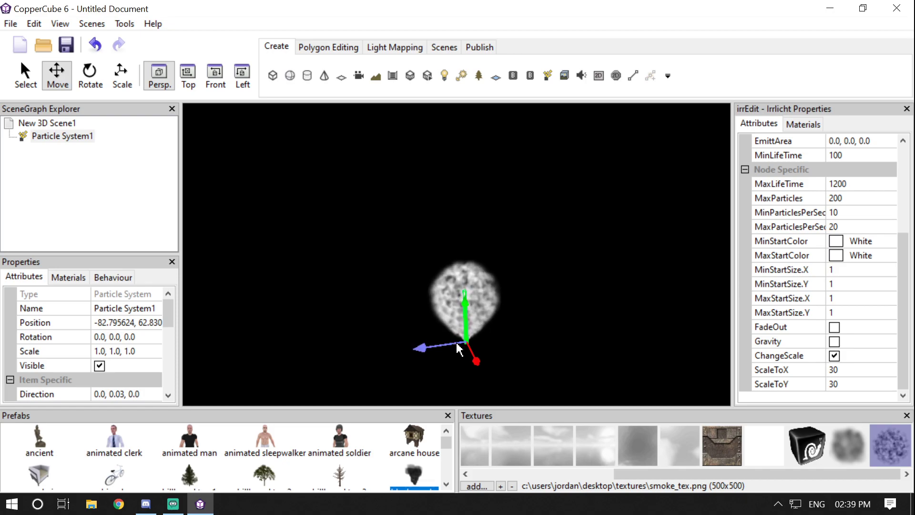
{"action": "scroll", "scroll_direction": "up", "scroll_amount": 3}
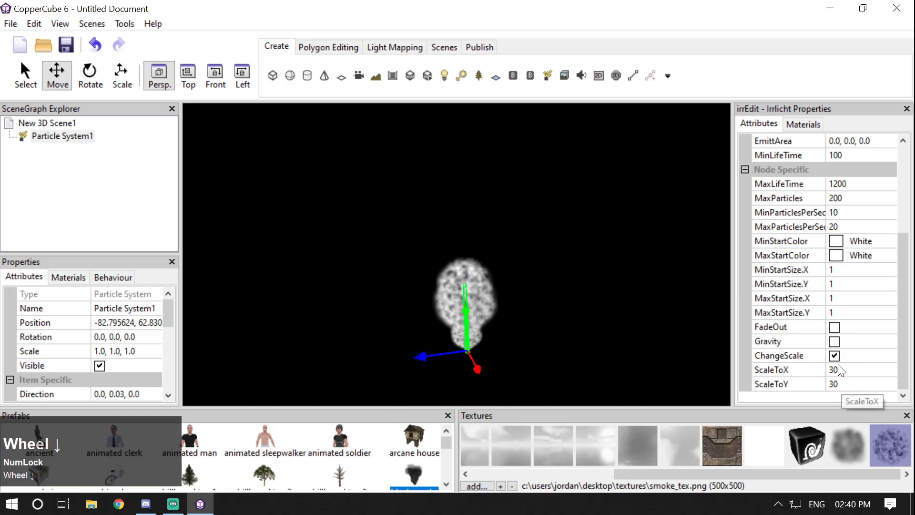
{"action": "scroll", "scroll_direction": "down", "scroll_amount": 3}
{"action": "left_click", "coordinate": [848, 375]}
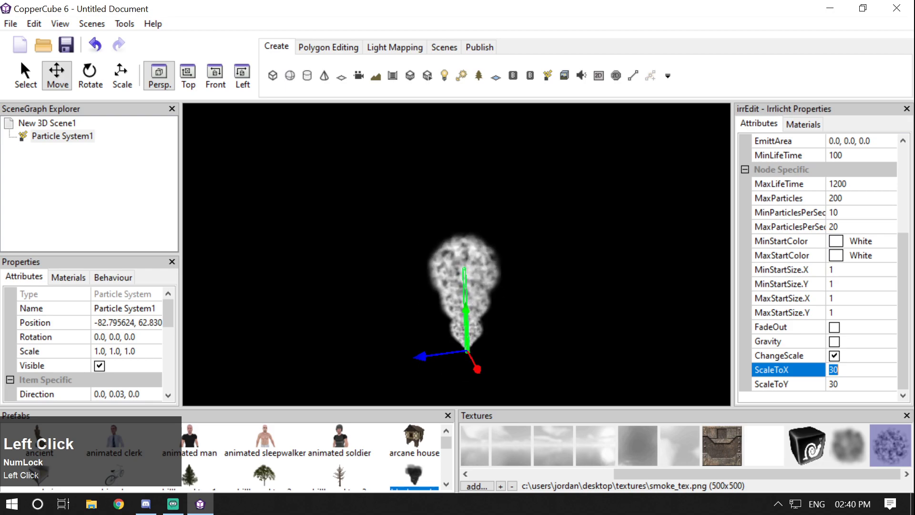
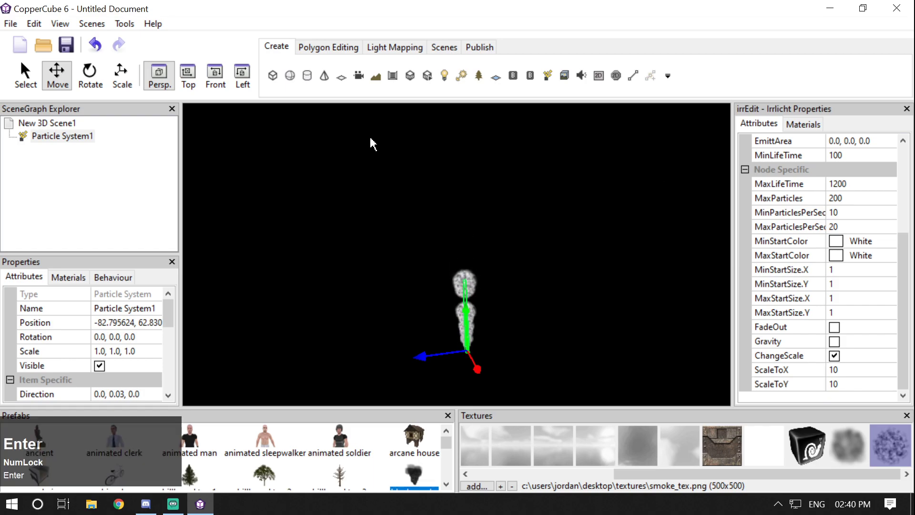
Step: Delete the edited particle system and create a fresh one in the scene
{"action": "left_click", "coordinate": [34, 135]}
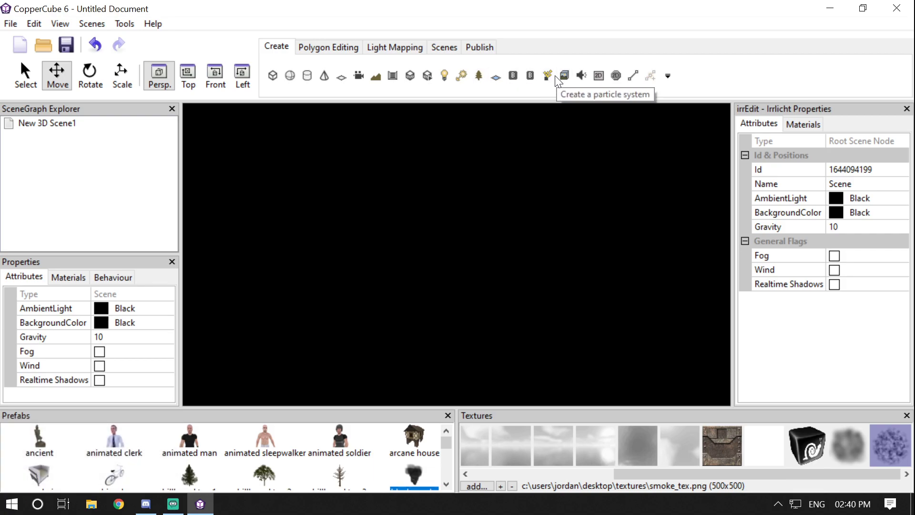
{"action": "left_click", "coordinate": [549, 76]}
{"action": "scroll", "scroll_direction": "up", "scroll_amount": 3}
{"action": "left_click", "coordinate": [529, 240]}
{"action": "scroll", "scroll_direction": "down", "scroll_amount": 3}
{"action": "left_click", "coordinate": [537, 243]}
Step: Set the new system's MinStartSize and MaxStartSize X/Y all to 0
{"action": "scroll", "scroll_direction": "up", "scroll_amount": 3}
{"action": "left_click", "coordinate": [541, 236]}
{"action": "scroll", "scroll_direction": "down", "scroll_amount": 3}
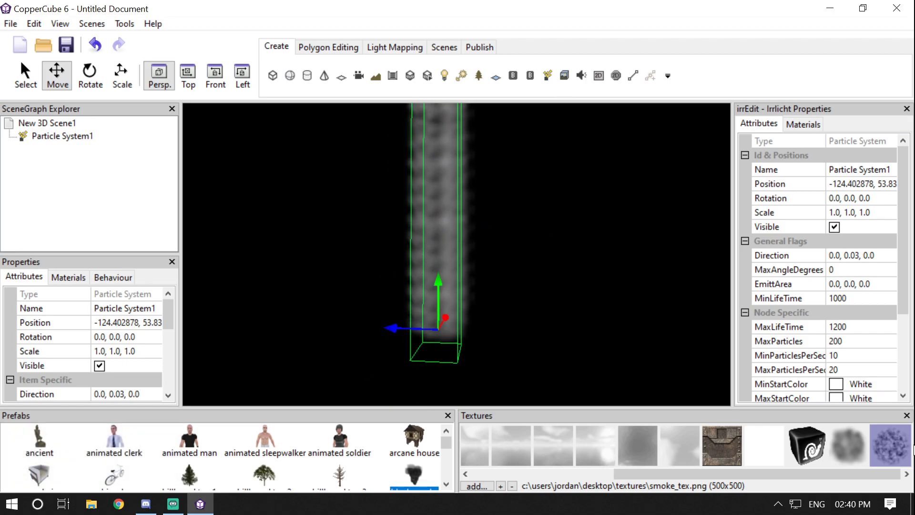
{"action": "left_click", "coordinate": [899, 457]}
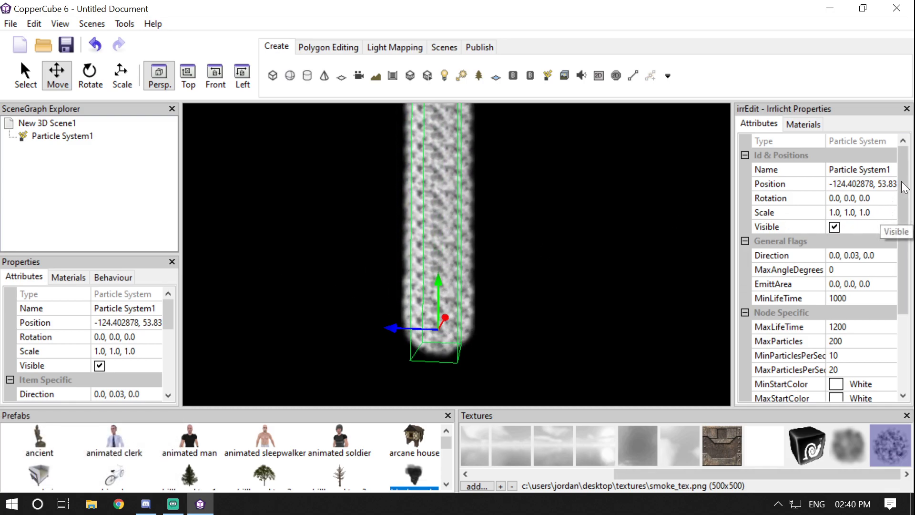
{"action": "left_click", "coordinate": [908, 181]}
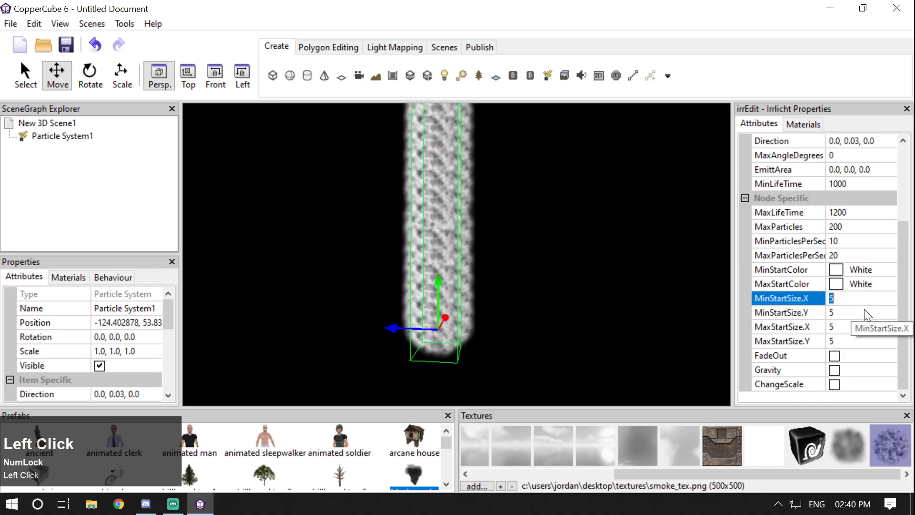
{"action": "left_click", "coordinate": [840, 317]}
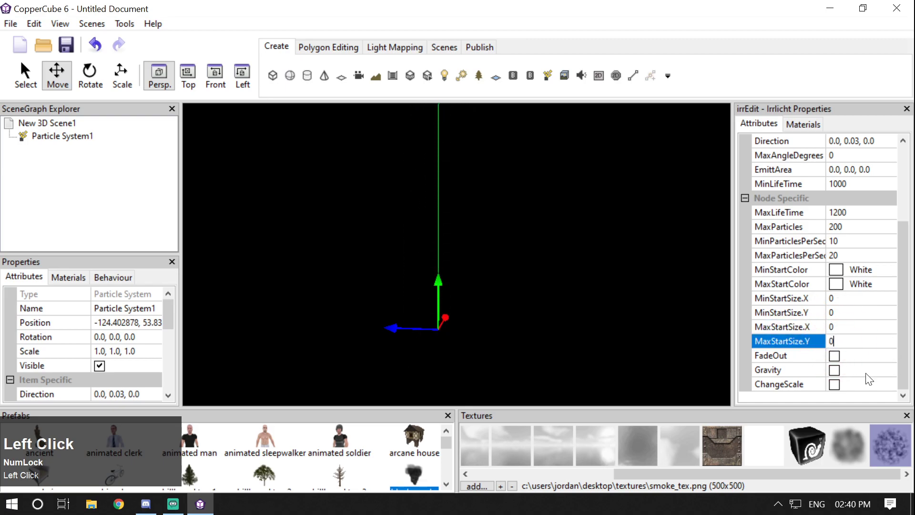
Step: Enable ChangeScale and FadeOut with a longer fade time for the new particles
{"action": "left_click", "coordinate": [839, 387]}
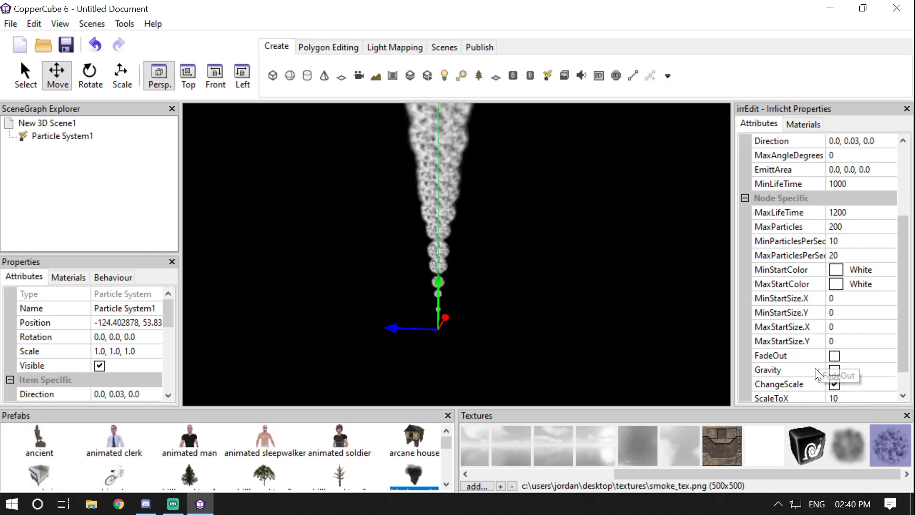
{"action": "left_click", "coordinate": [838, 360]}
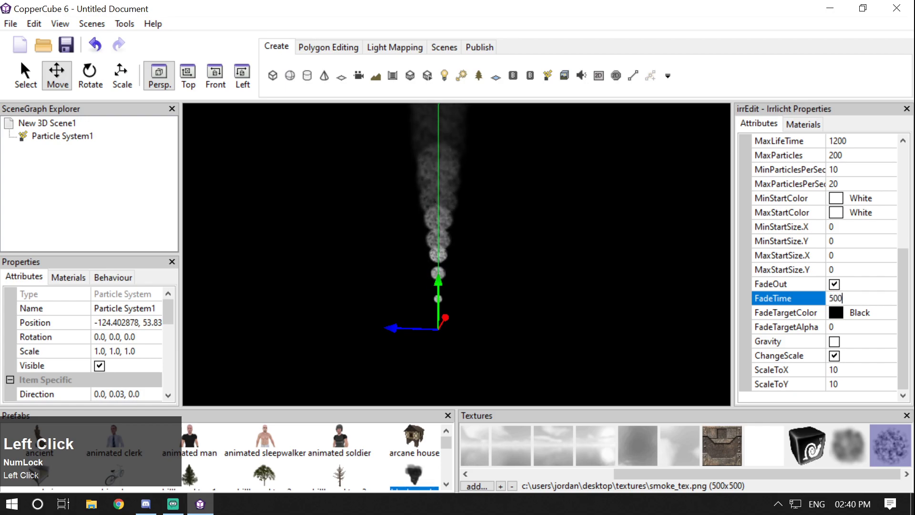
{"action": "key", "text": "Return"}
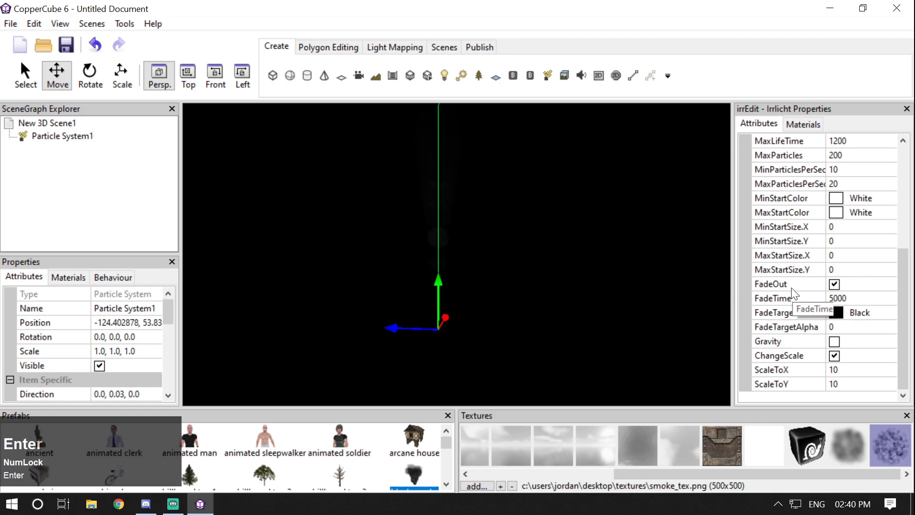
Step: Adjust start colours so puffs fade from black toward white, reviewing the emitter settings
{"action": "left_click", "coordinate": [893, 199]}
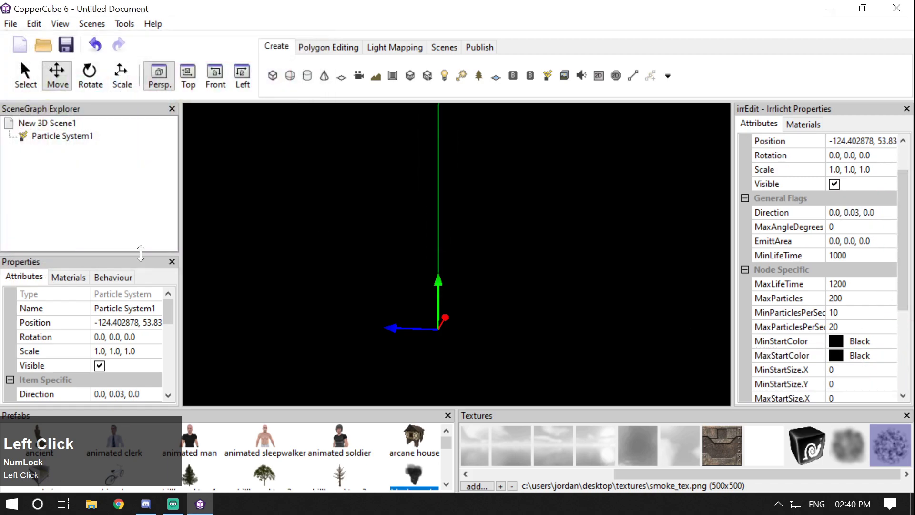
{"action": "scroll", "scroll_direction": "up", "scroll_amount": 3}
{"action": "left_click", "coordinate": [905, 215]}
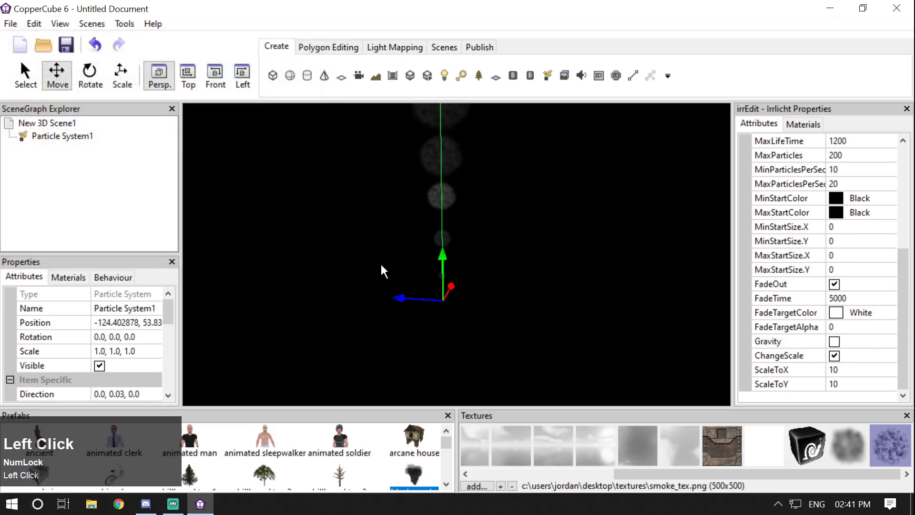
{"action": "scroll", "scroll_direction": "up", "scroll_amount": 3}
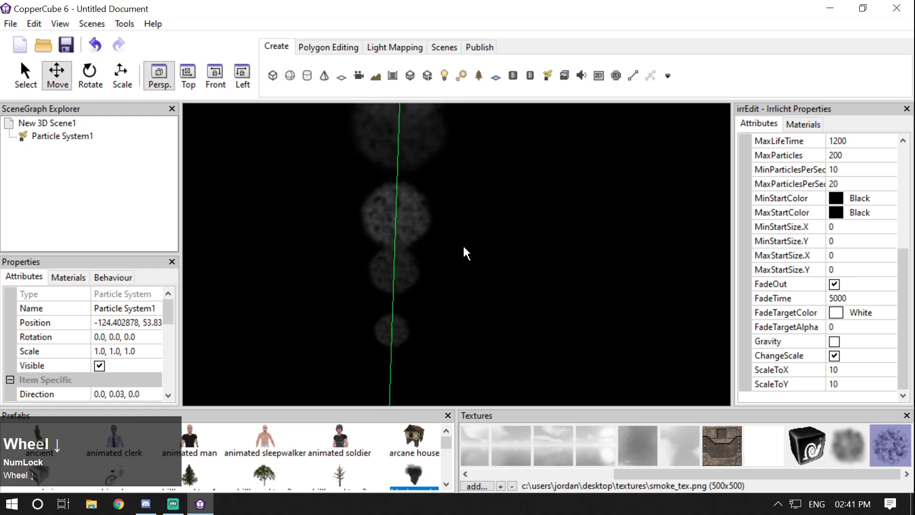
{"action": "scroll", "scroll_direction": "down", "scroll_amount": 3}
{"action": "left_click", "coordinate": [904, 282]}
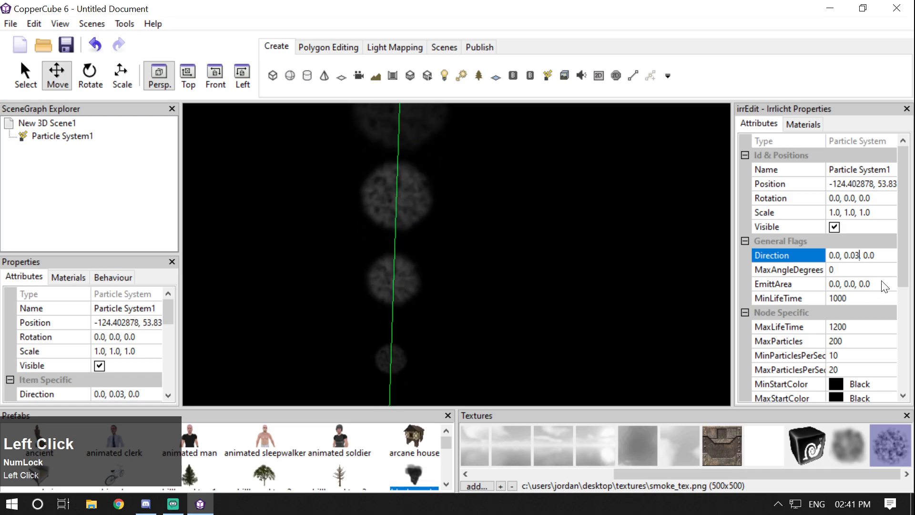
Step: Set the emission Direction to 0.0, 0.01, 0.0 for a slower upward drift
{"action": "key", "text": "Left"}
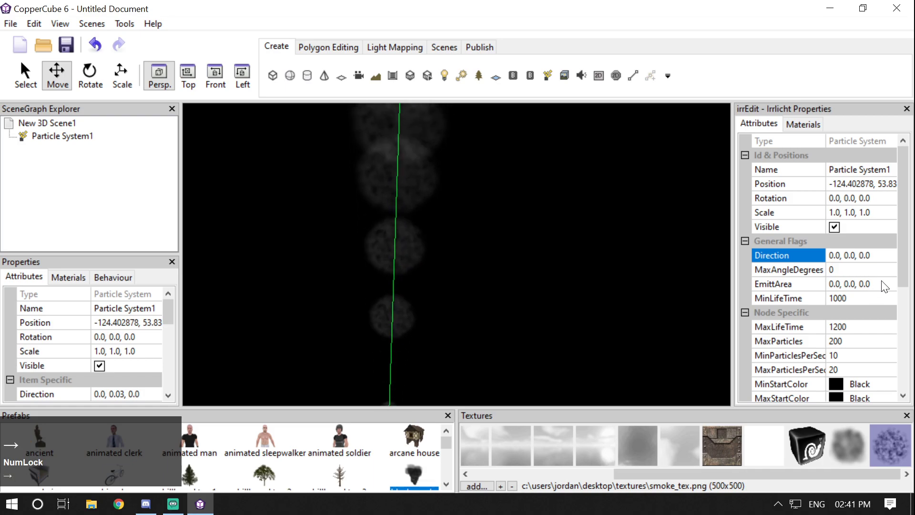
{"action": "key", "text": "Return"}
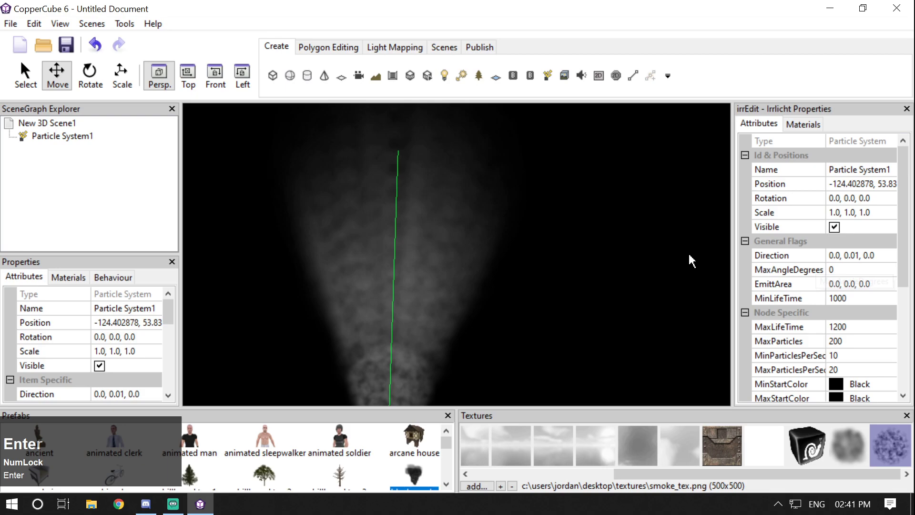
{"action": "left_click", "coordinate": [677, 275]}
{"action": "key", "text": "Up"}
{"action": "key", "text": "Right"}
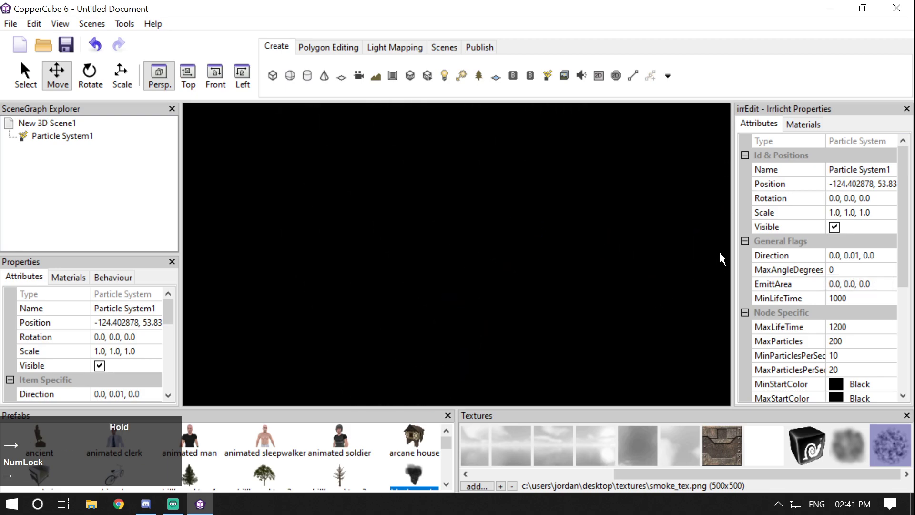
{"action": "left_click", "coordinate": [597, 274]}
{"action": "key", "text": "Up"}
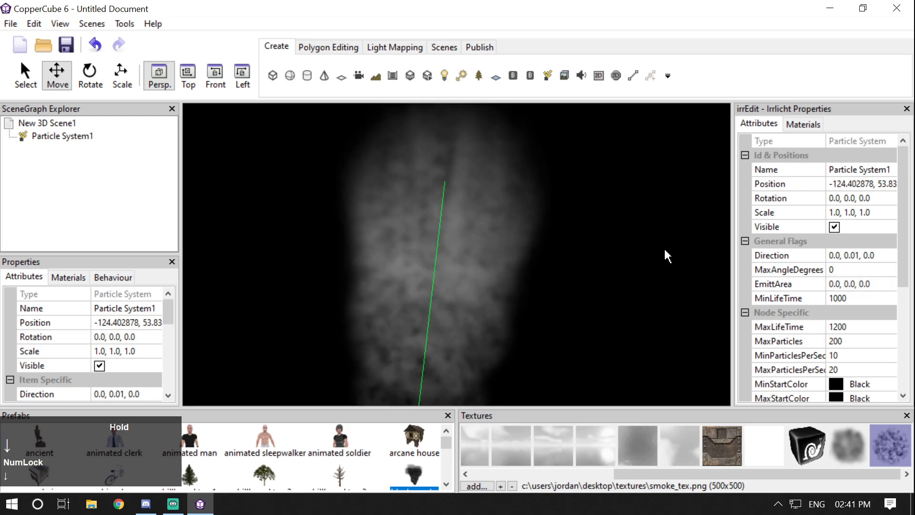
{"action": "scroll", "scroll_direction": "up", "scroll_amount": 3}
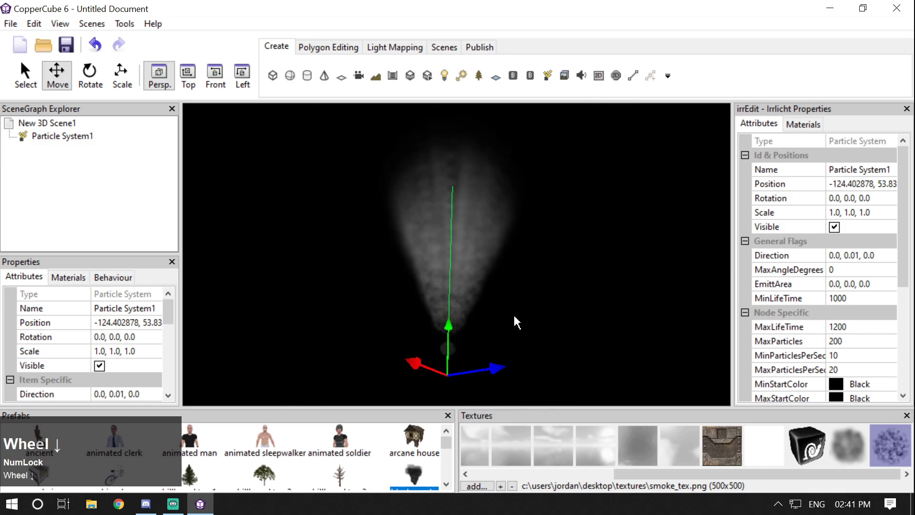
Step: Set MaxAngleDegrees to 30 and check the spread in the viewport
{"action": "left_click", "coordinate": [852, 278]}
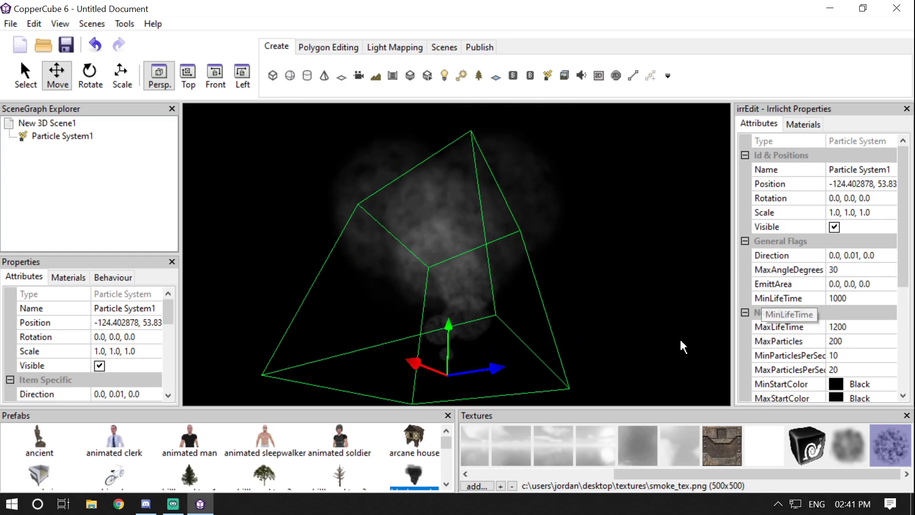
{"action": "scroll", "scroll_direction": "down", "scroll_amount": 3}
{"action": "left_click", "coordinate": [612, 288]}
{"action": "scroll", "scroll_direction": "up", "scroll_amount": 3}
{"action": "left_click", "coordinate": [467, 263]}
{"action": "scroll", "scroll_direction": "up", "scroll_amount": 3}
{"action": "left_click", "coordinate": [551, 295]}
{"action": "key", "text": "Up"}
{"action": "key", "text": "Down"}
{"action": "scroll", "scroll_direction": "down", "scroll_amount": 3}
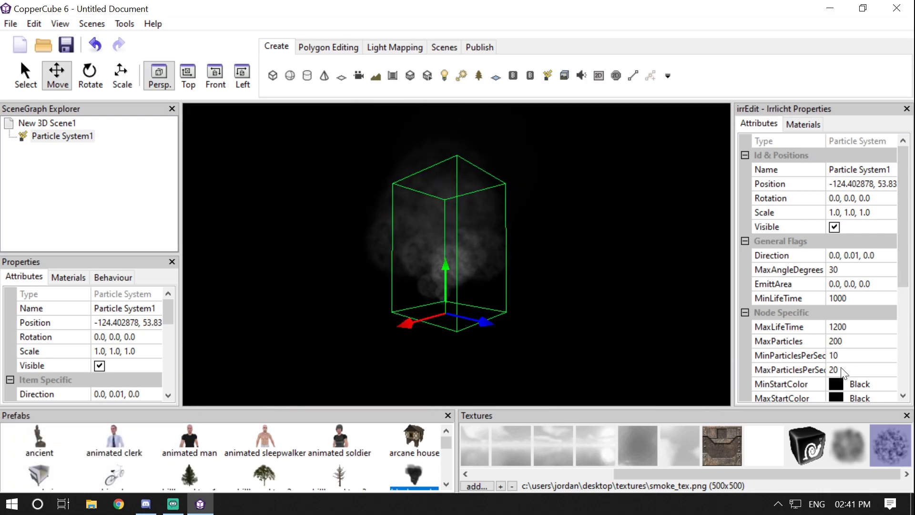
Step: Raise emission rate to MinParticlesPerSec 100 and MaxParticlesPerSec 200
{"action": "left_click", "coordinate": [848, 377]}
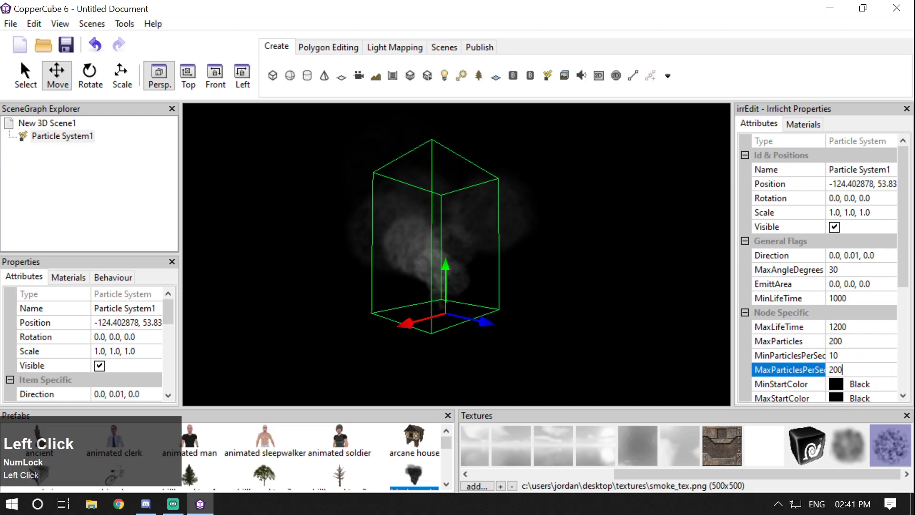
{"action": "key", "text": "Return"}
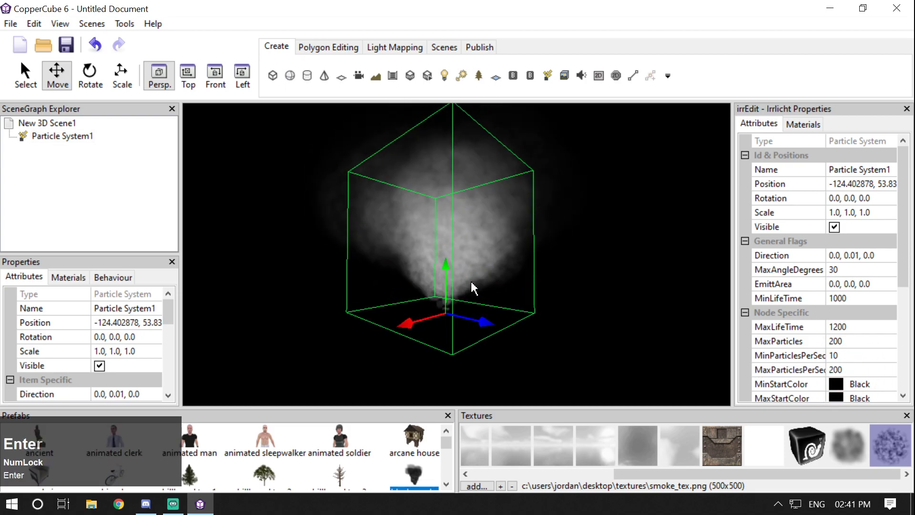
{"action": "left_click", "coordinate": [557, 299]}
{"action": "key", "text": "Left"}
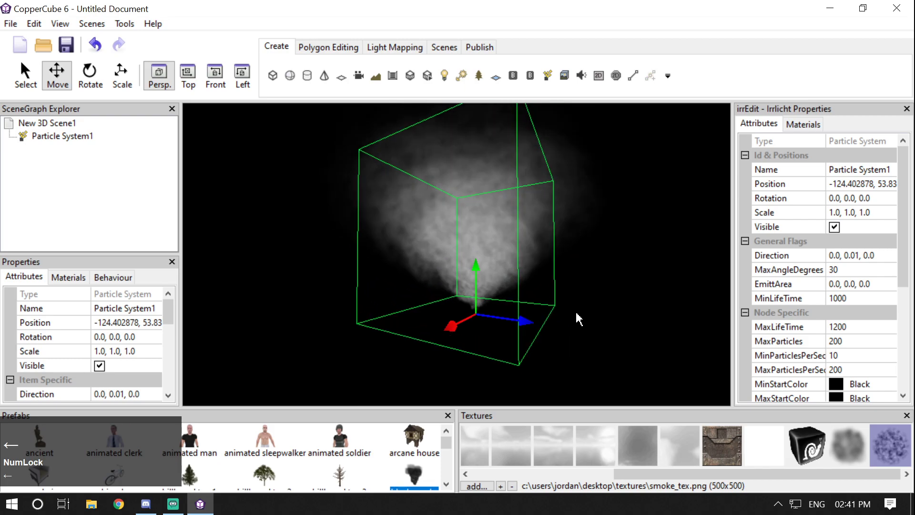
{"action": "left_click", "coordinate": [846, 357]}
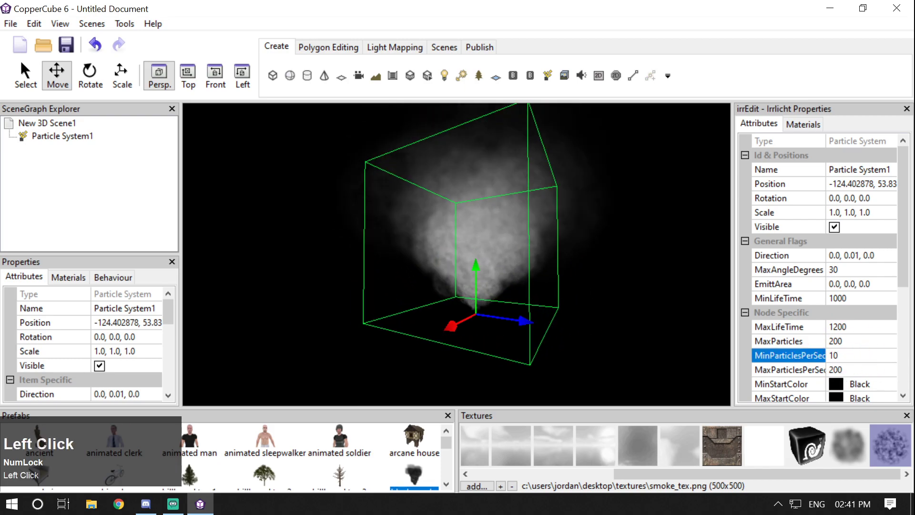
{"action": "key", "text": "Return"}
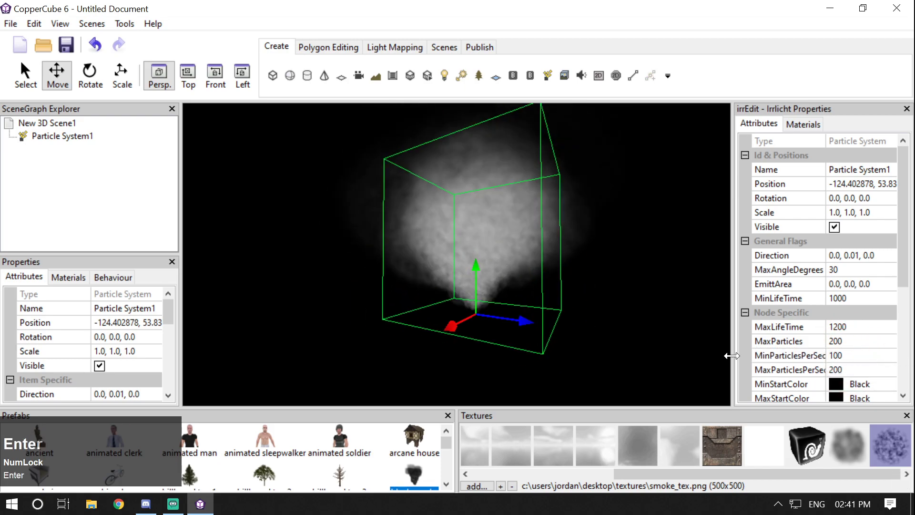
Step: Set particle lifetimes to MinLifeTime 200 and MaxLifeTime 800
{"action": "left_click", "coordinate": [853, 332]}
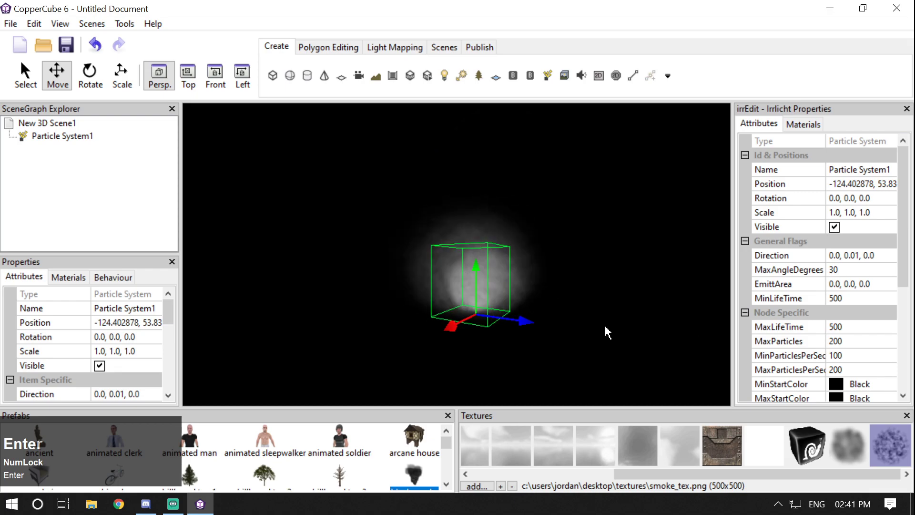
{"action": "left_click", "coordinate": [860, 334]}
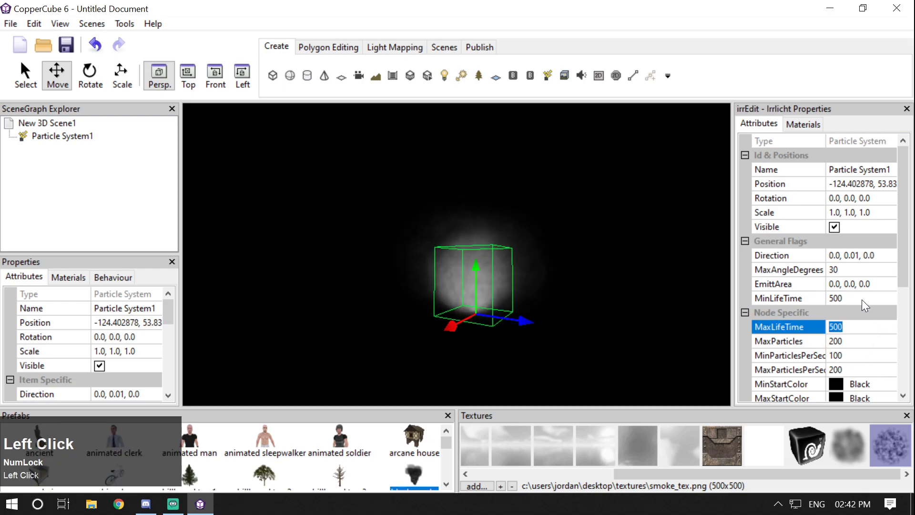
{"action": "key", "text": "Return"}
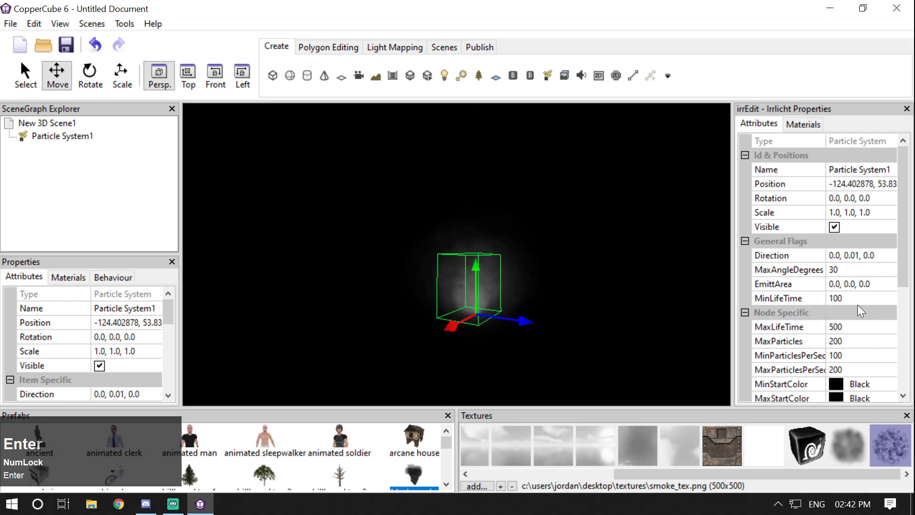
{"action": "left_click", "coordinate": [854, 330]}
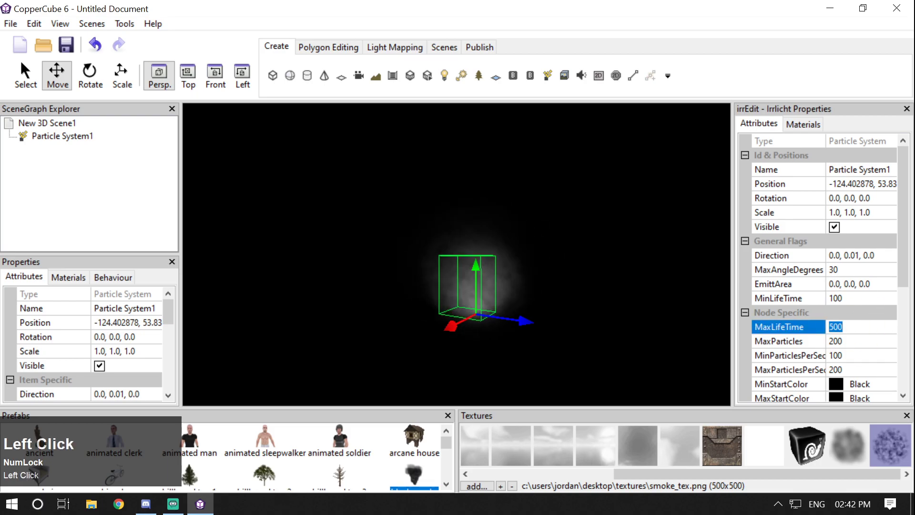
{"action": "key", "text": "Return"}
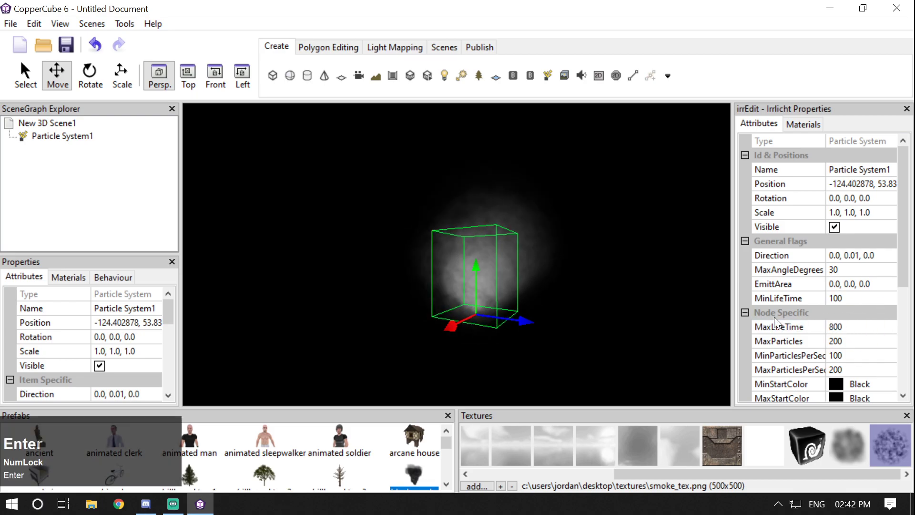
{"action": "left_click", "coordinate": [848, 299]}
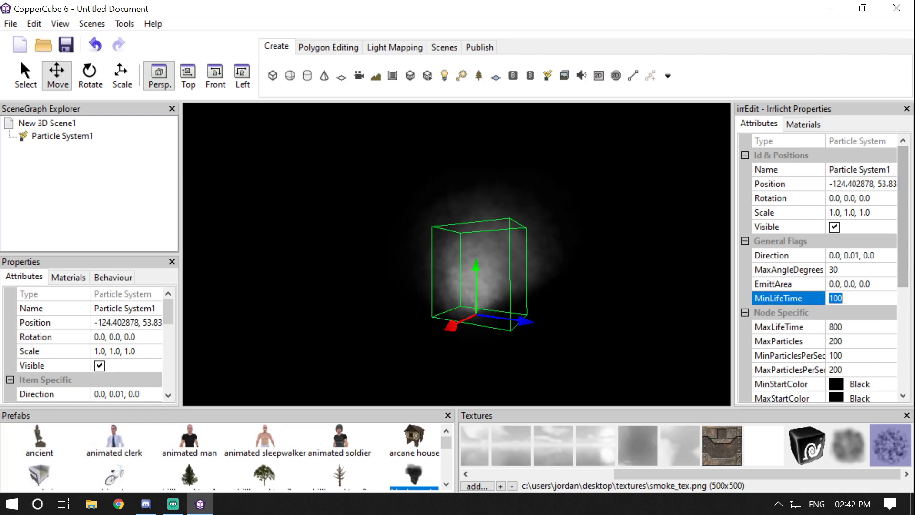
{"action": "key", "text": "Return"}
{"action": "left_click", "coordinate": [597, 293]}
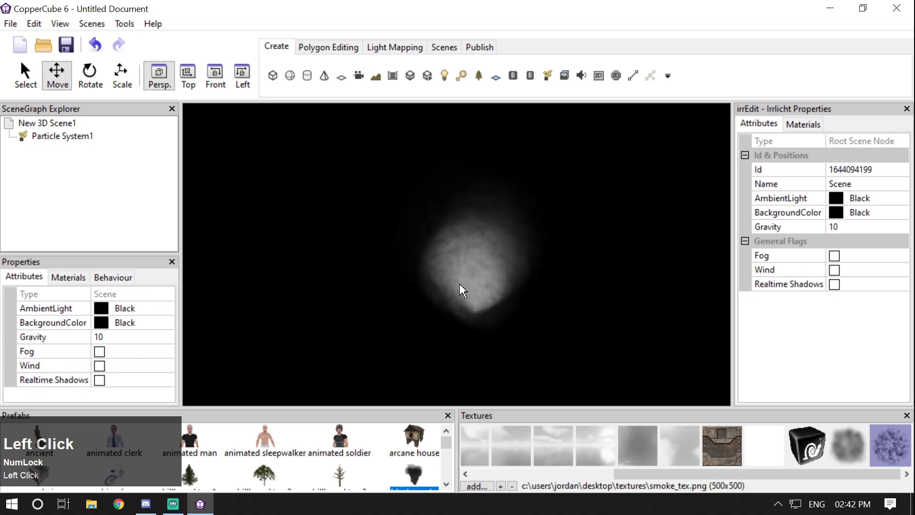
Step: Set ScaleToX and ScaleToY to 30, then cut ScaleToY back to 10 for a flat, wide cloud
{"action": "key", "text": "Left"}
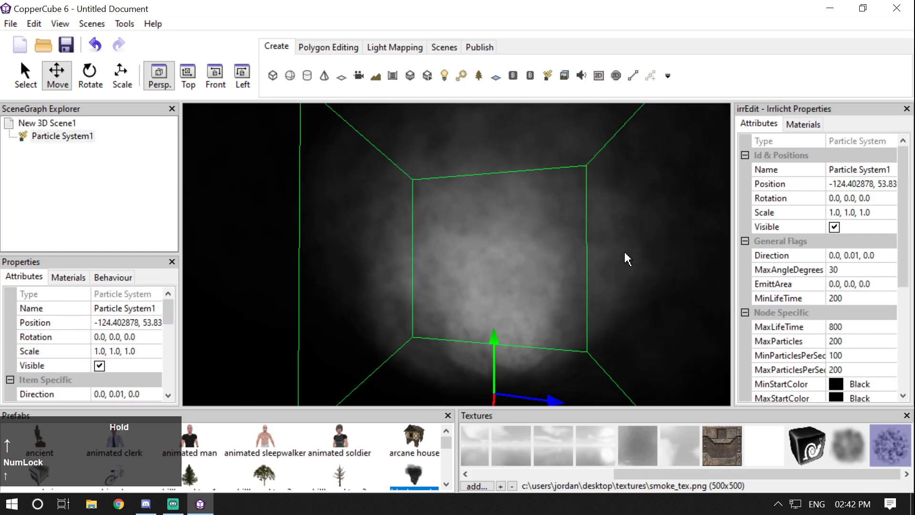
{"action": "left_click_drag", "start_coordinate": [905, 247], "coordinate": [841, 379]}
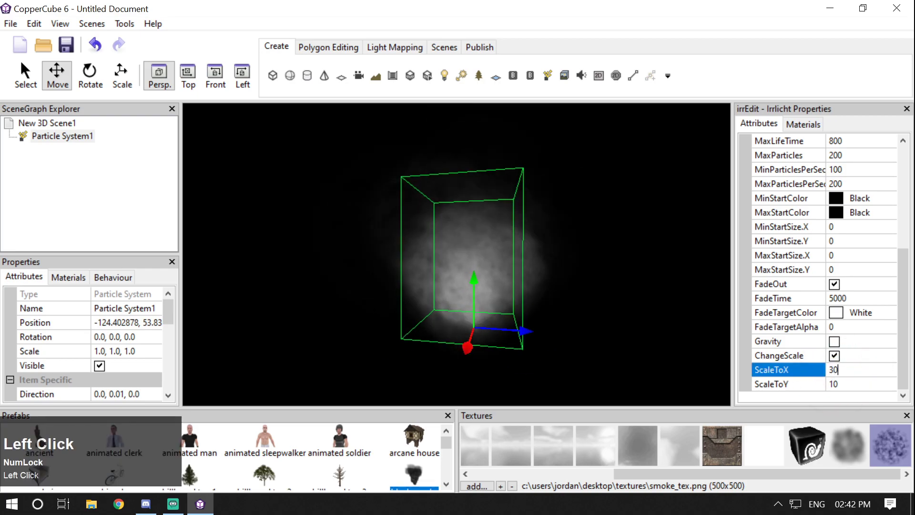
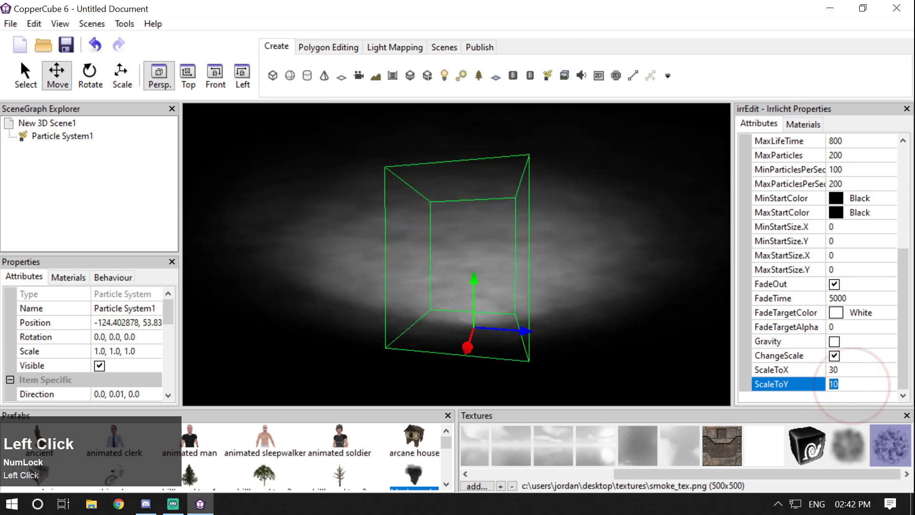
{"action": "key", "text": "Return"}
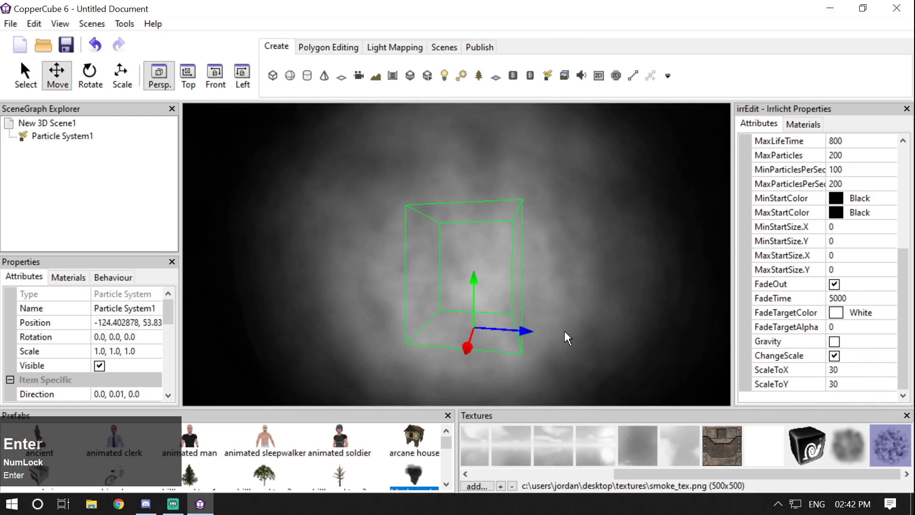
{"action": "left_click", "coordinate": [563, 330]}
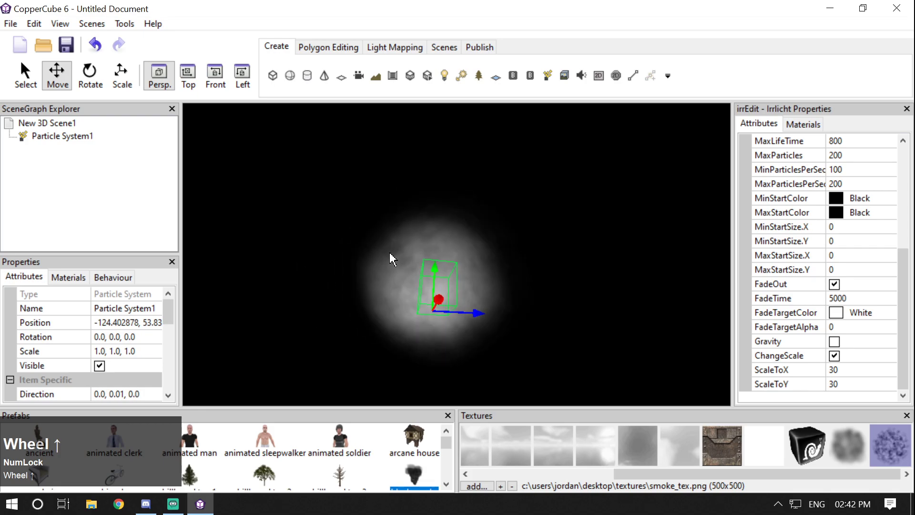
{"action": "scroll", "scroll_direction": "up", "scroll_amount": 3}
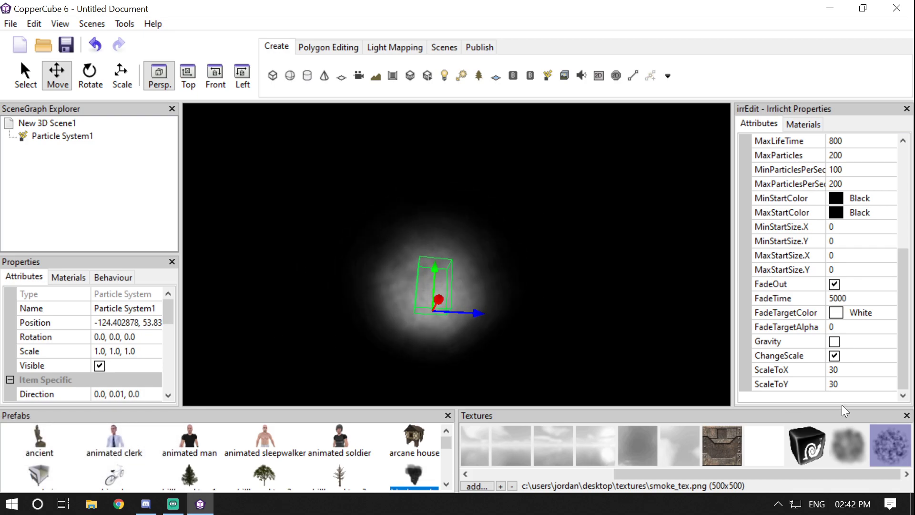
{"action": "left_click", "coordinate": [871, 386]}
{"action": "key", "text": "Return"}
Step: Confirm the reduced vertical scale and widen MaxAngleDegrees to 45
{"action": "left_click", "coordinate": [859, 373]}
{"action": "key", "text": "Return"}
{"action": "scroll", "scroll_direction": "up", "scroll_amount": 3}
{"action": "left_click", "coordinate": [847, 218]}
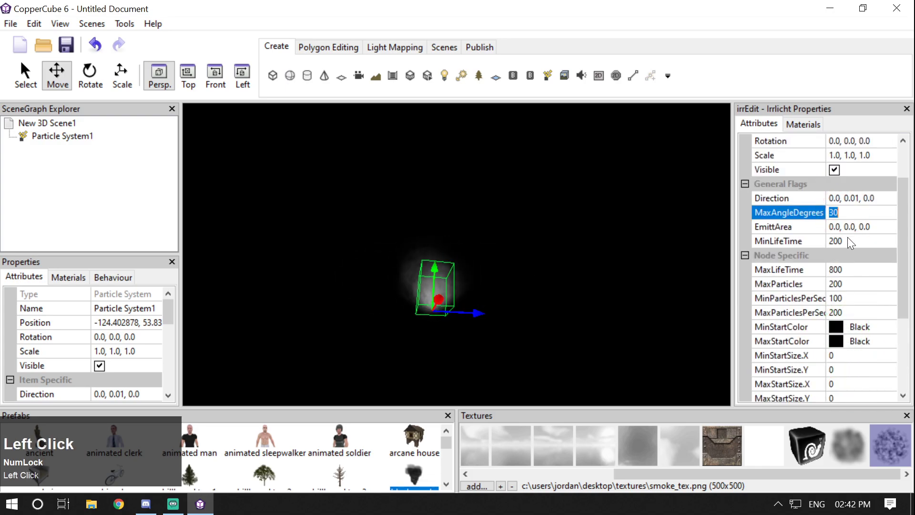
{"action": "scroll", "scroll_direction": "up", "scroll_amount": 3}
{"action": "key", "text": "Return"}
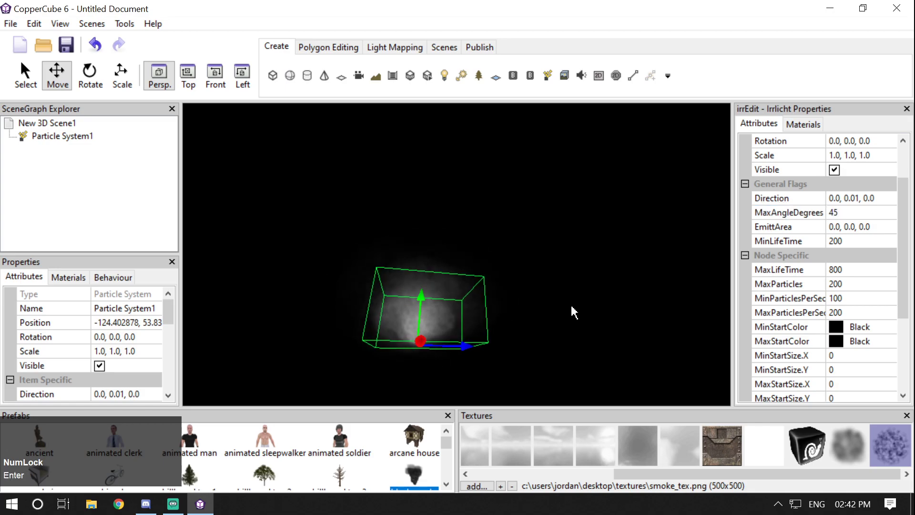
Step: Set Particle System1's Direction to 0.0, 0.02, 0.0 and zoom onto the rising smoke
{"action": "scroll", "scroll_direction": "up", "scroll_amount": 3}
{"action": "left_click", "coordinate": [860, 201]}
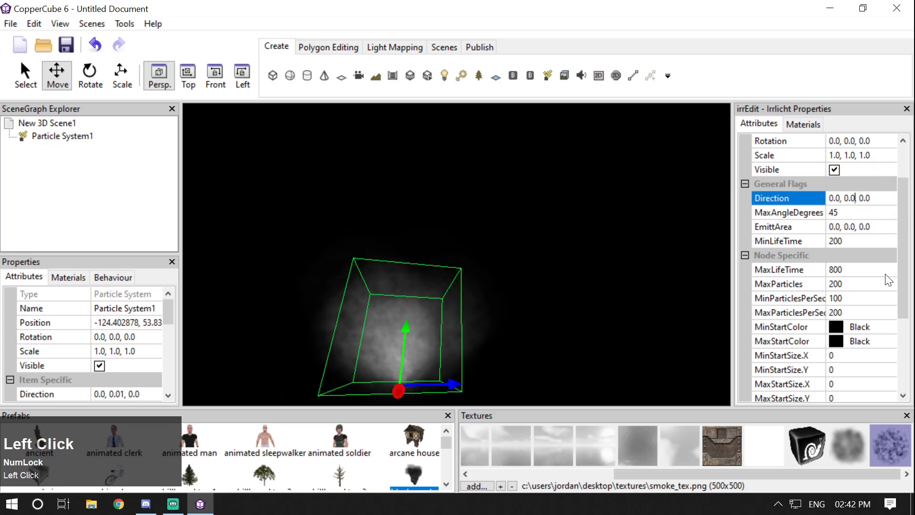
{"action": "key", "text": "Return"}
{"action": "left_click", "coordinate": [675, 295]}
{"action": "scroll", "scroll_direction": "down", "scroll_amount": 3}
{"action": "left_click", "coordinate": [428, 258]}
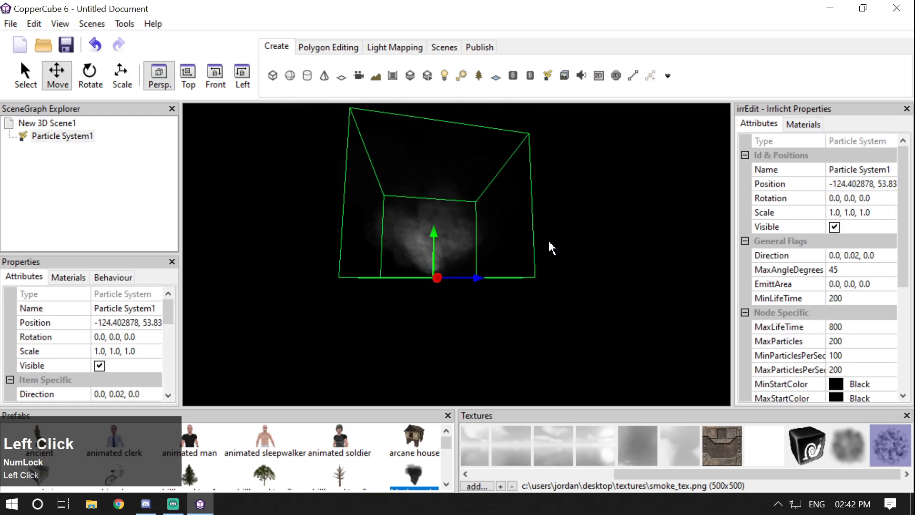
{"action": "scroll", "scroll_direction": "up", "scroll_amount": 3}
{"action": "left_click", "coordinate": [413, 272]}
{"action": "scroll", "scroll_direction": "down", "scroll_amount": 3}
{"action": "left_click", "coordinate": [472, 293]}
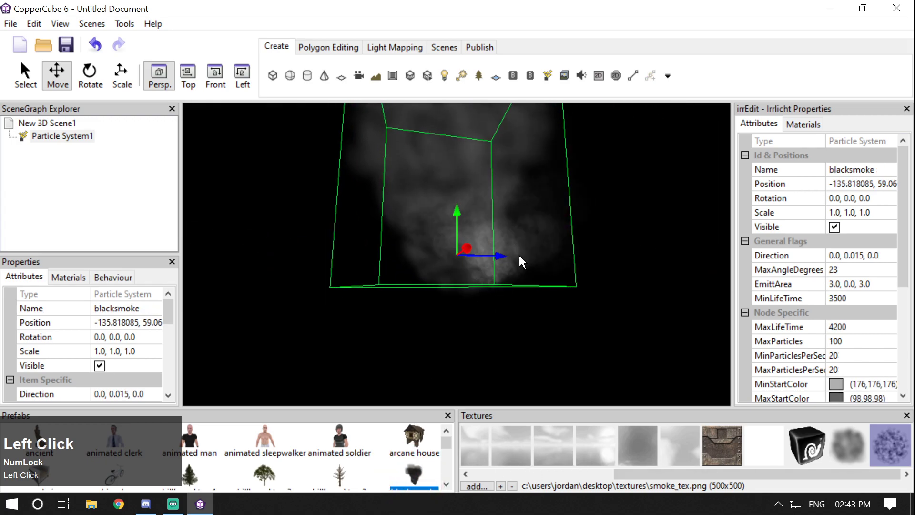
{"action": "left_click", "coordinate": [503, 263]}
{"action": "scroll", "scroll_direction": "down", "scroll_amount": 3}
{"action": "left_click", "coordinate": [465, 264]}
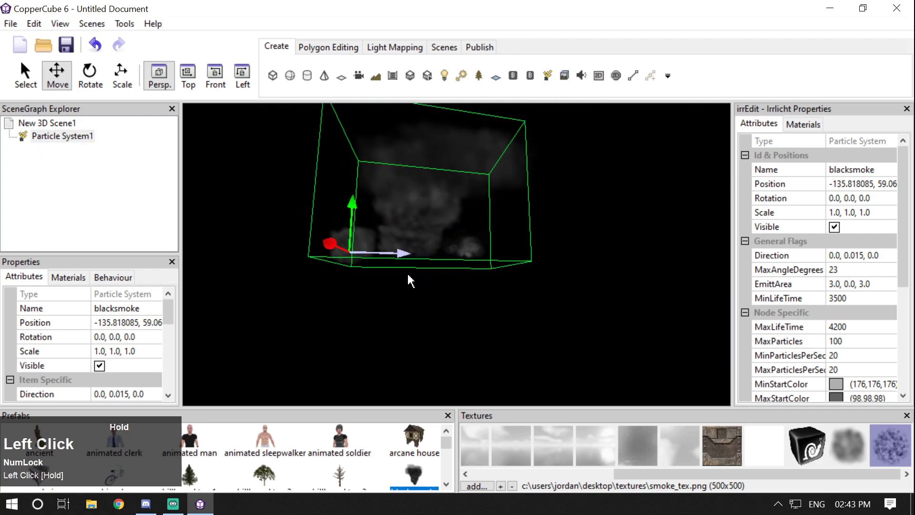
{"action": "scroll", "scroll_direction": "up", "scroll_amount": 3}
{"action": "left_click", "coordinate": [468, 260]}
{"action": "scroll", "scroll_direction": "up", "scroll_amount": 3}
{"action": "left_click", "coordinate": [268, 249]}
{"action": "scroll", "scroll_direction": "down", "scroll_amount": 3}
{"action": "left_click", "coordinate": [401, 259]}
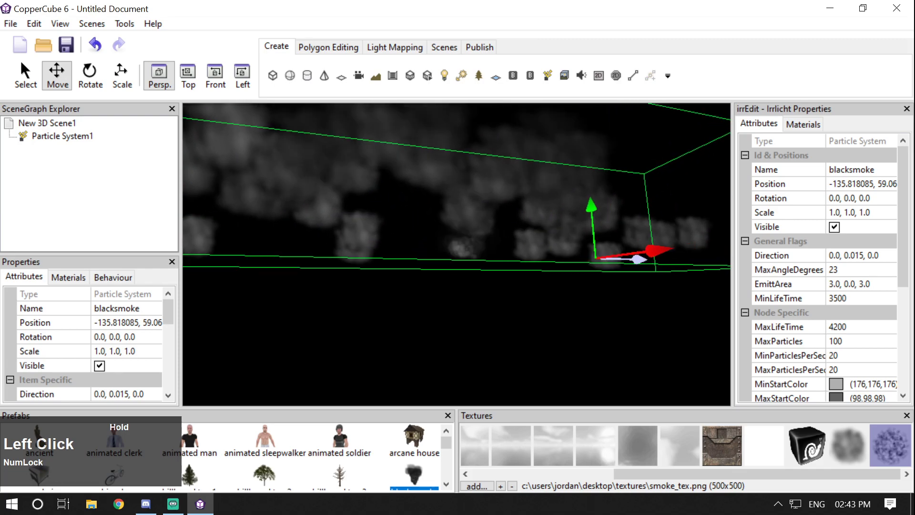
{"action": "scroll", "scroll_direction": "up", "scroll_amount": 3}
{"action": "left_click", "coordinate": [390, 257]}
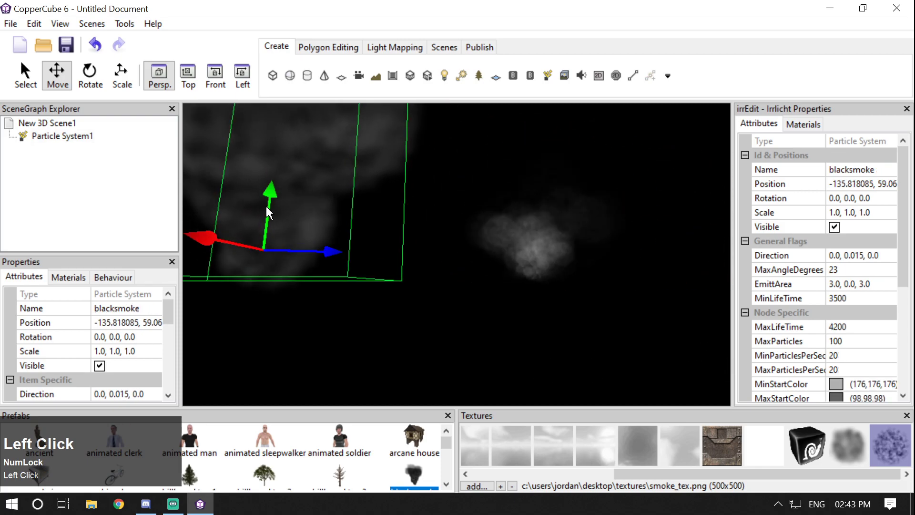
{"action": "scroll", "scroll_direction": "up", "scroll_amount": 3}
{"action": "left_click", "coordinate": [535, 210]}
{"action": "scroll", "scroll_direction": "up", "scroll_amount": 3}
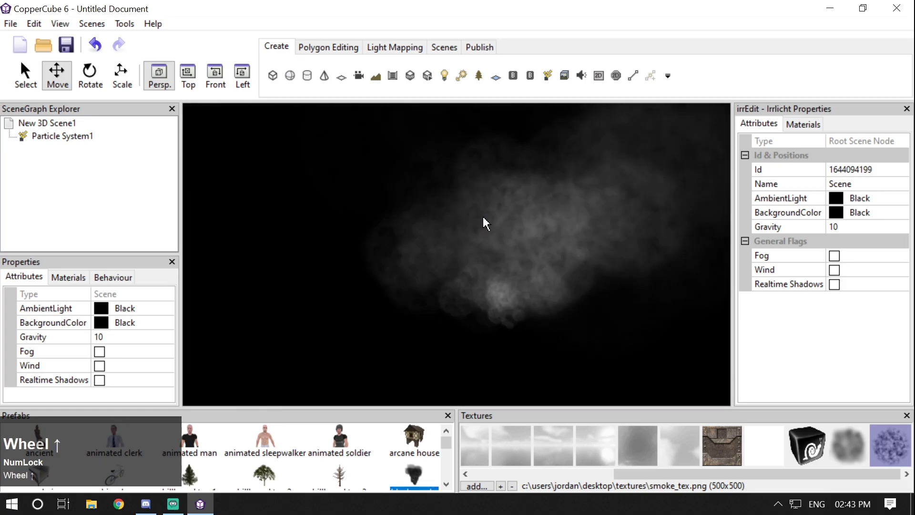
Step: Edit GravityForce and then untick Gravity for Particle System1
{"action": "left_click", "coordinate": [509, 255]}
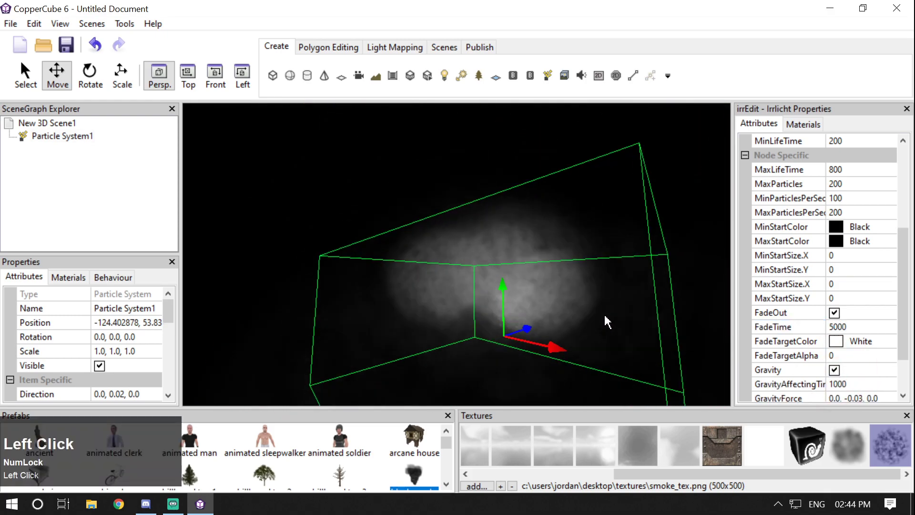
{"action": "key", "text": "Left"}
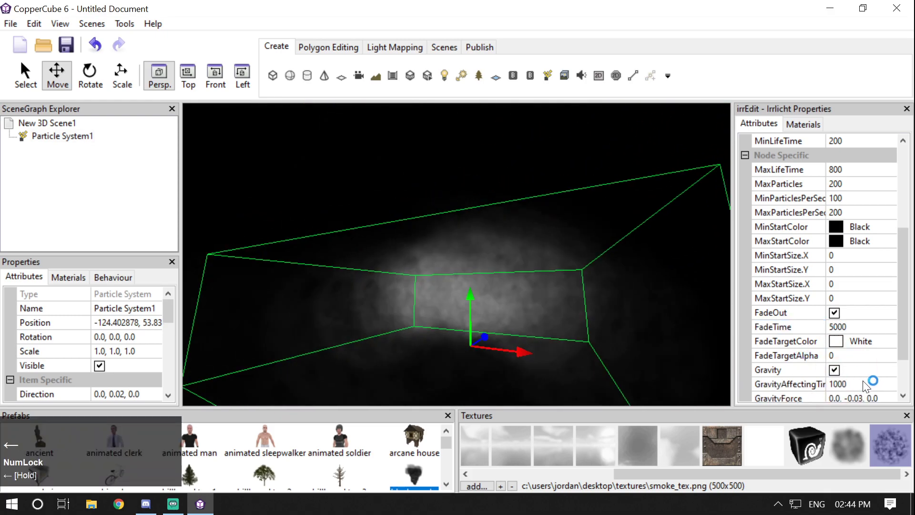
{"action": "left_click", "coordinate": [856, 398]}
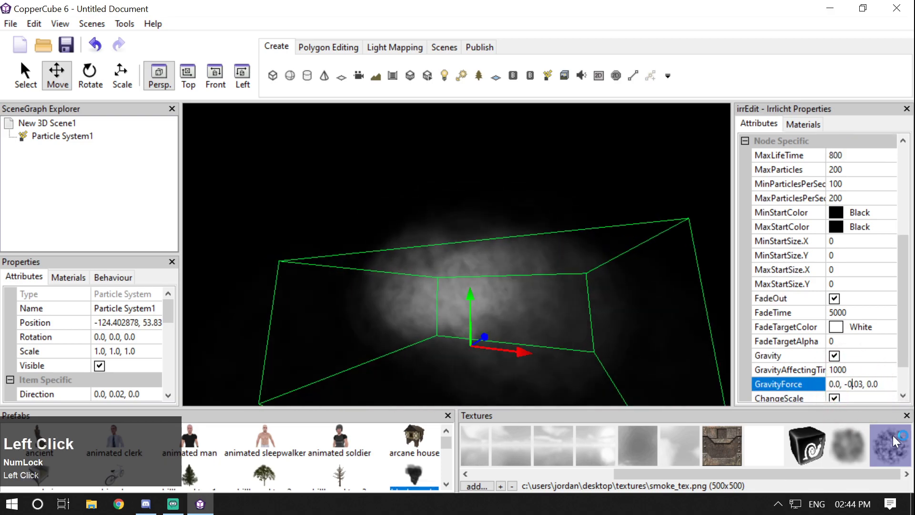
{"action": "key", "text": "Left"}
{"action": "key", "text": "Return"}
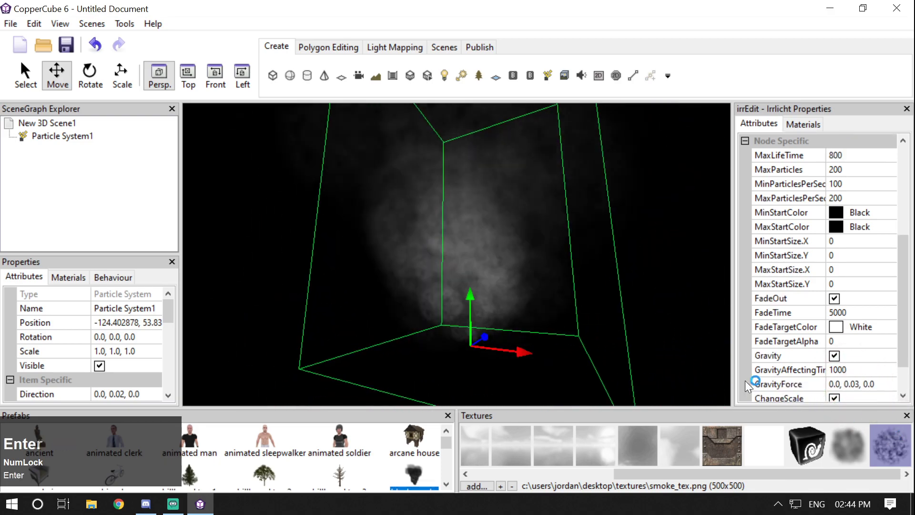
{"action": "left_click", "coordinate": [847, 379]}
{"action": "key", "text": "Right"}
{"action": "key", "text": "Return"}
{"action": "left_click", "coordinate": [684, 360]}
{"action": "scroll", "scroll_direction": "up", "scroll_amount": 3}
Step: Reselect Particle System1 and drag it slightly sideways with the Move gizmo
{"action": "left_click", "coordinate": [565, 264]}
{"action": "key", "text": "Left"}
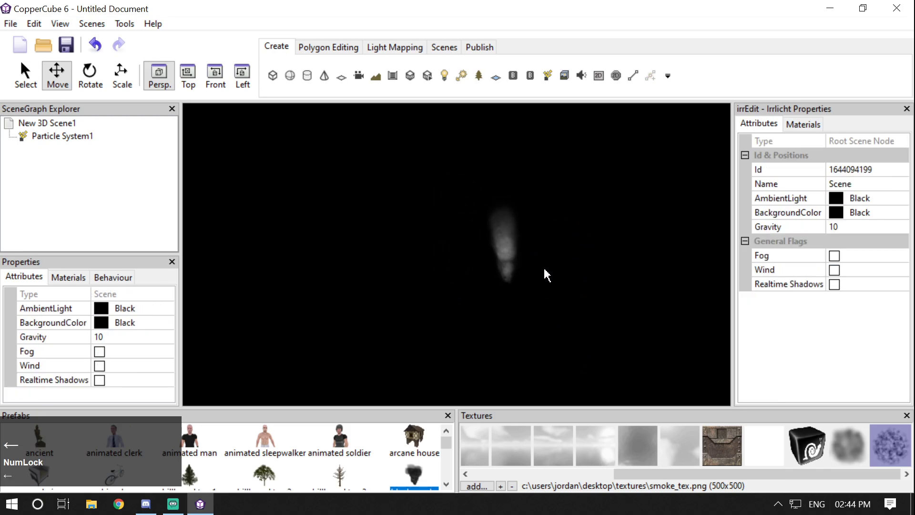
{"action": "scroll", "scroll_direction": "up", "scroll_amount": 3}
{"action": "left_click", "coordinate": [516, 250]}
{"action": "scroll", "scroll_direction": "up", "scroll_amount": 3}
{"action": "left_click_drag", "start_coordinate": [532, 240], "coordinate": [449, 259]}
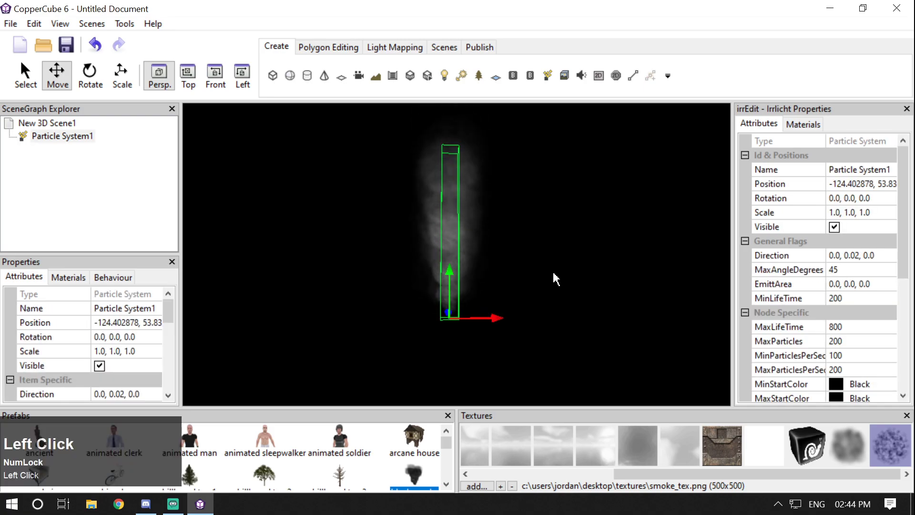
{"action": "left_click", "coordinate": [496, 324]}
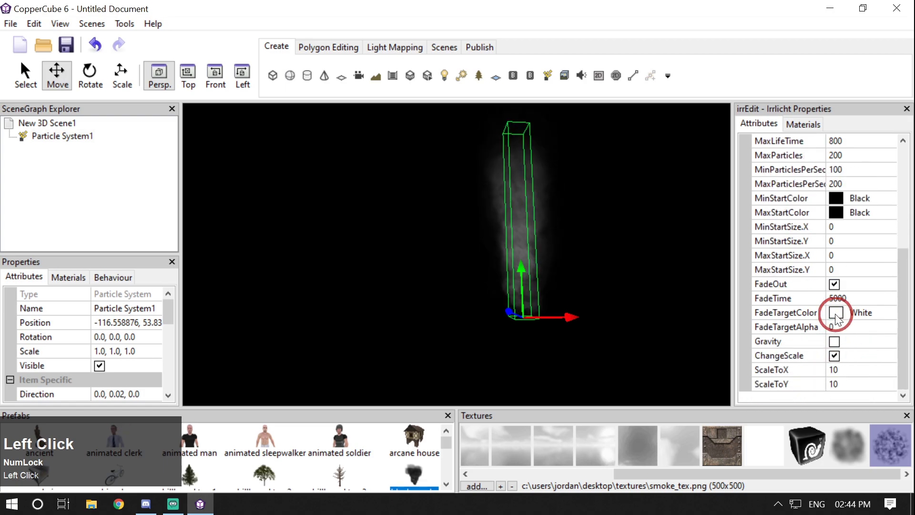
Step: Add the blacksmoke prefab emitter to the scene and nudge it into place with the gizmo
{"action": "scroll", "scroll_direction": "up", "scroll_amount": 3}
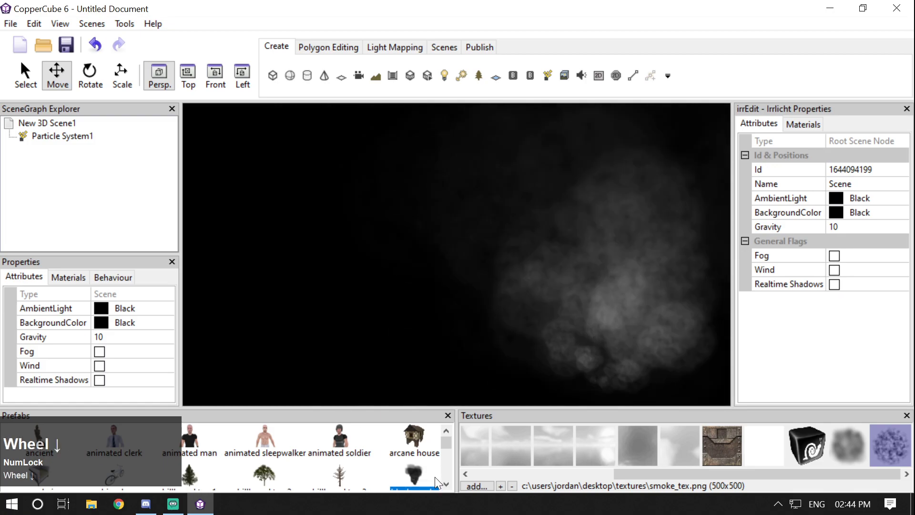
{"action": "left_click", "coordinate": [419, 477]}
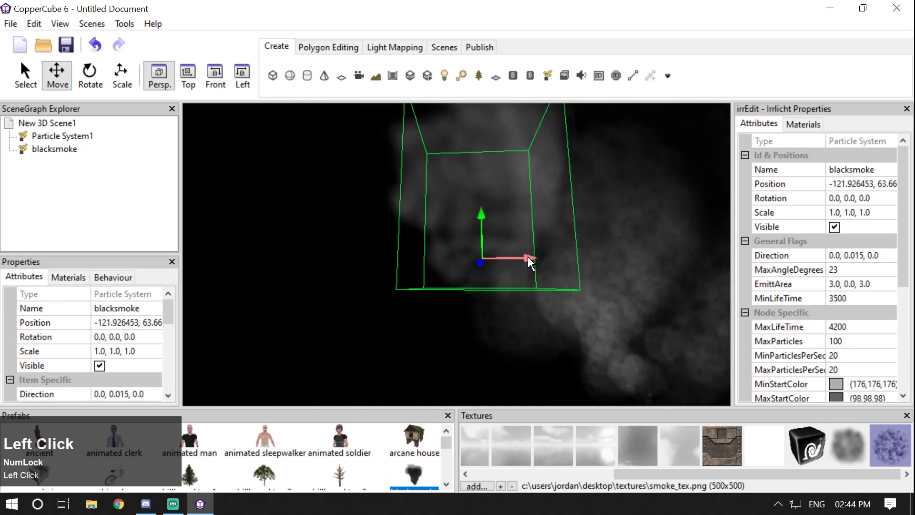
{"action": "key", "text": "Right"}
{"action": "key", "text": "Up"}
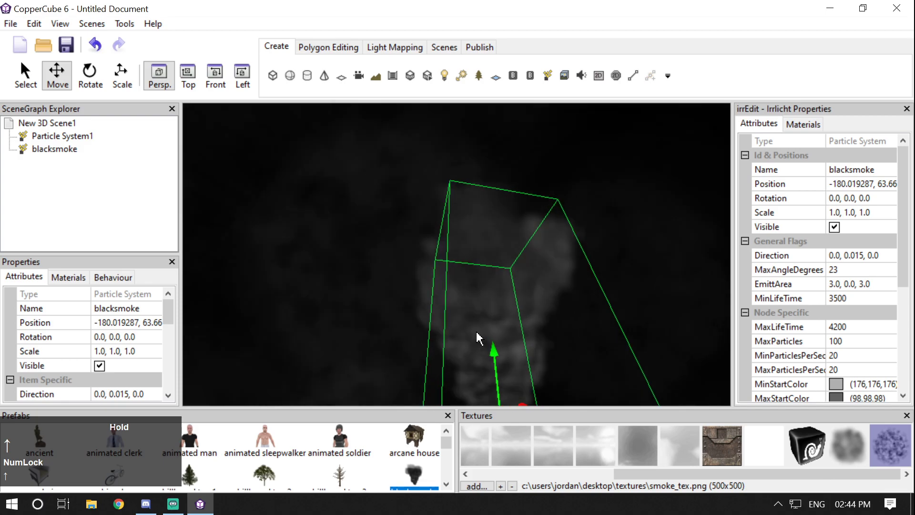
{"action": "left_click", "coordinate": [491, 361]}
{"action": "key", "text": "Down"}
{"action": "left_click", "coordinate": [489, 348]}
{"action": "key", "text": "Right"}
{"action": "key", "text": "Up"}
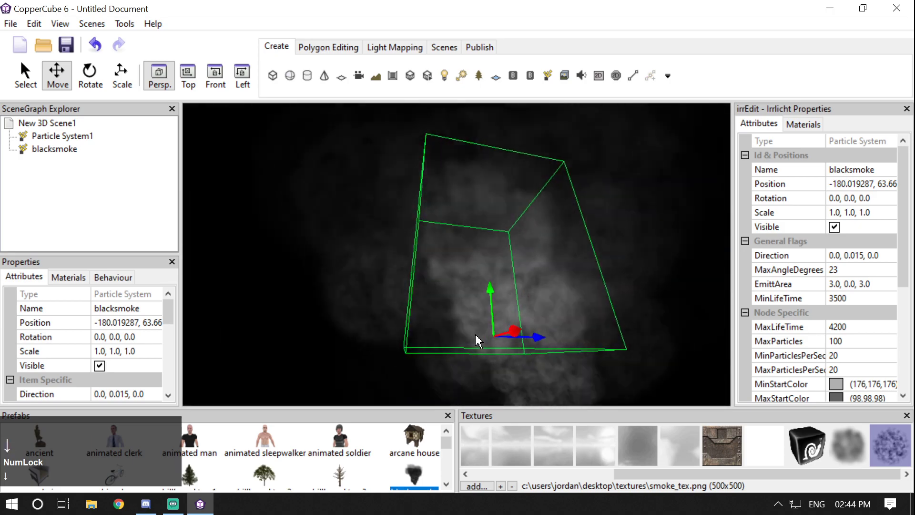
{"action": "key", "text": "Right"}
{"action": "key", "text": "Up"}
Step: Orbit and fly the camera around the new blacksmoke emitter to view it from several sides
{"action": "left_click_drag", "start_coordinate": [478, 343], "coordinate": [460, 312]}
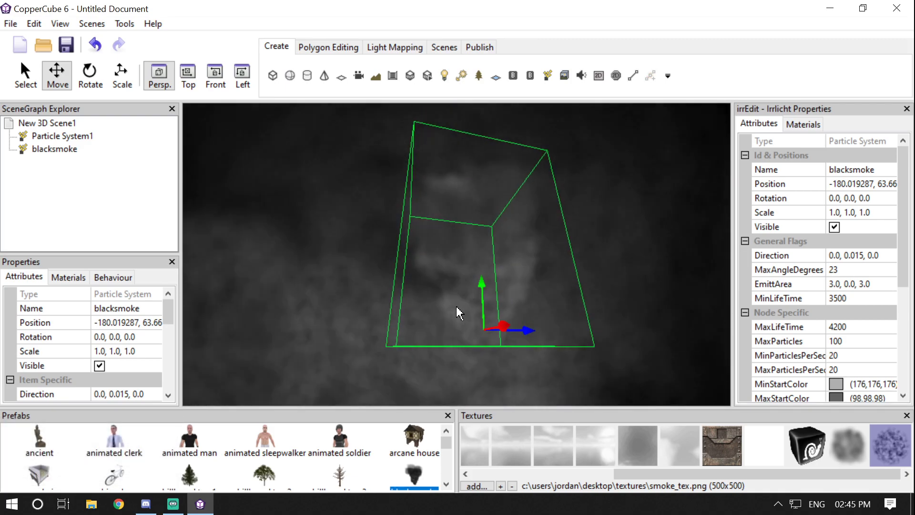
{"action": "left_click", "coordinate": [406, 293]}
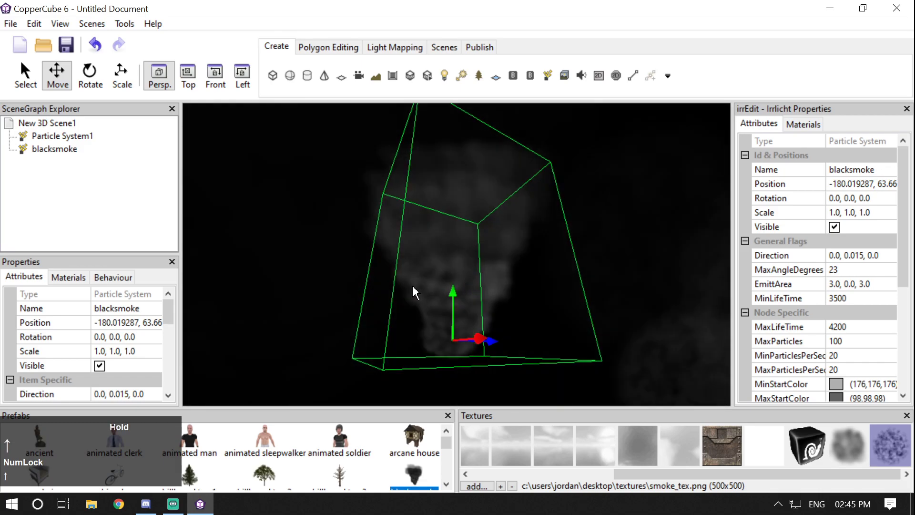
{"action": "key", "text": "Right"}
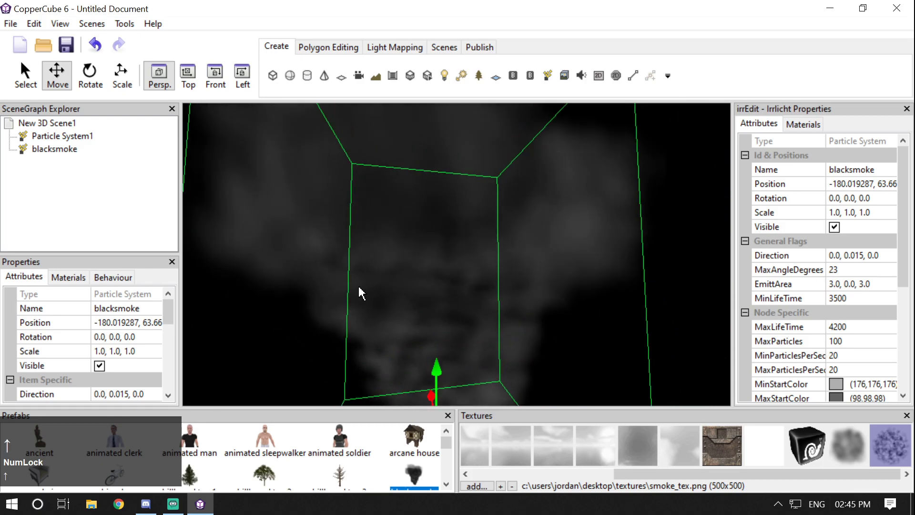
{"action": "left_click", "coordinate": [428, 248]}
{"action": "key", "text": "Left"}
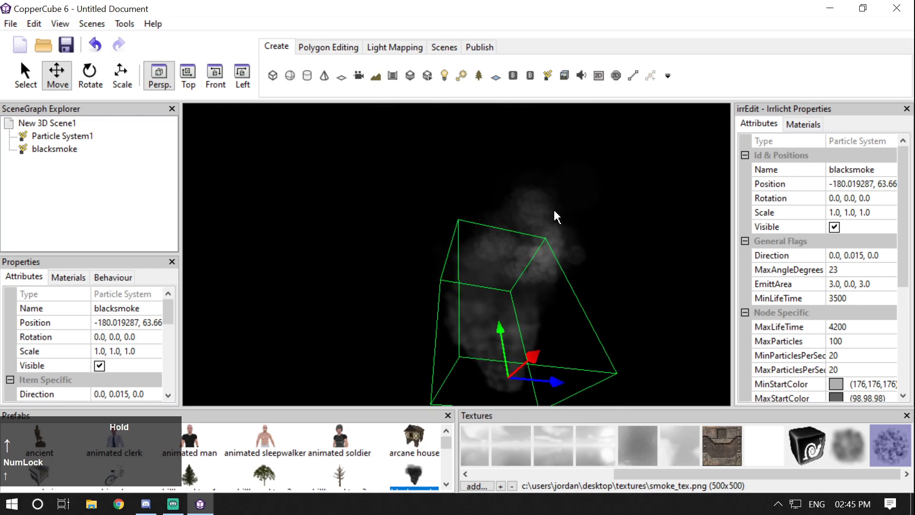
{"action": "key", "text": "Right"}
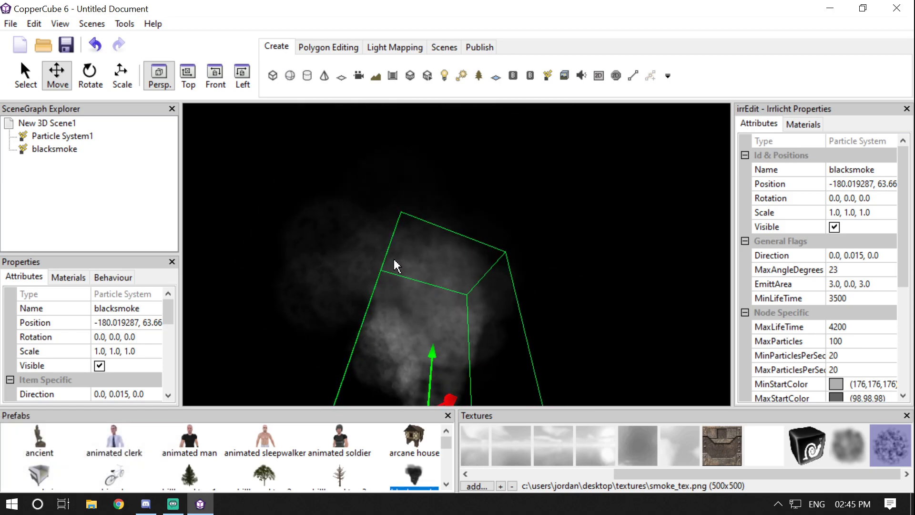
{"action": "left_click", "coordinate": [537, 212]}
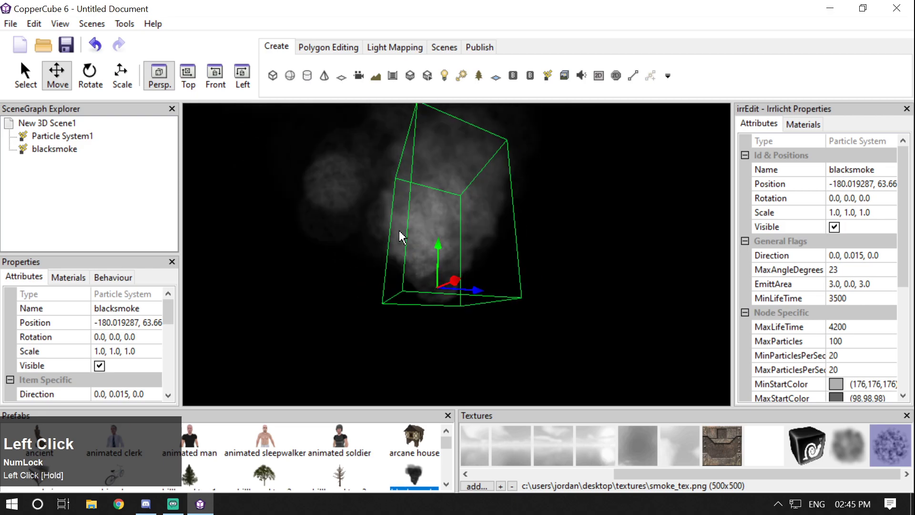
{"action": "key", "text": "Left"}
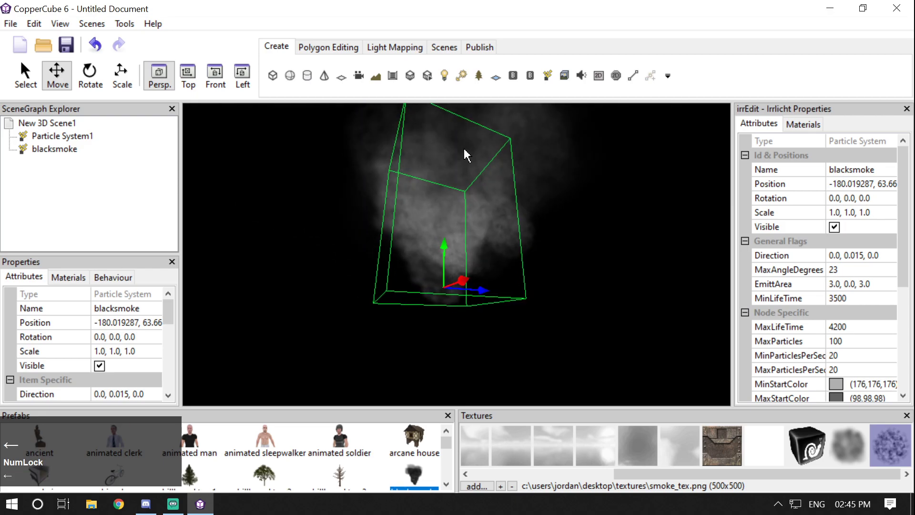
{"action": "left_click", "coordinate": [476, 212]}
{"action": "key", "text": "Left"}
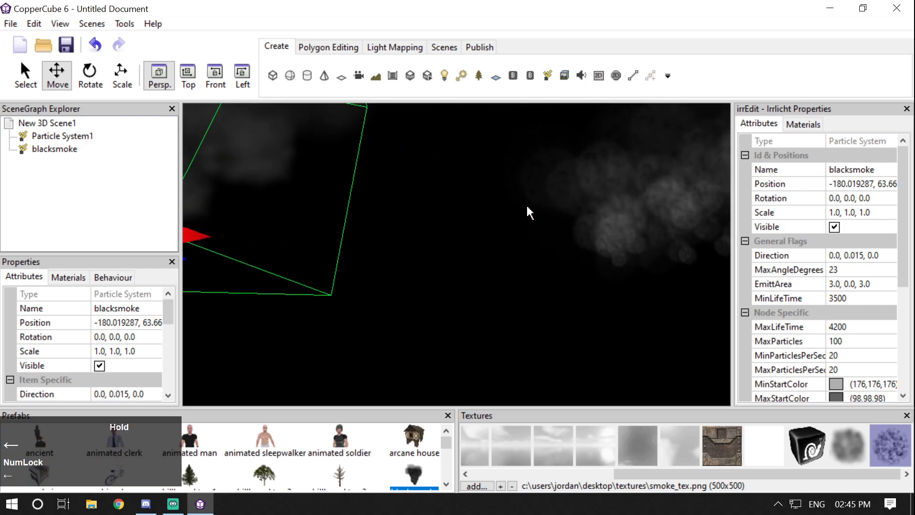
{"action": "left_click", "coordinate": [497, 305]}
Step: Compare Particle System1's settings, then bring up the Particles folder with particles.ccb
{"action": "scroll", "scroll_direction": "down", "scroll_amount": 3}
{"action": "left_click", "coordinate": [904, 257]}
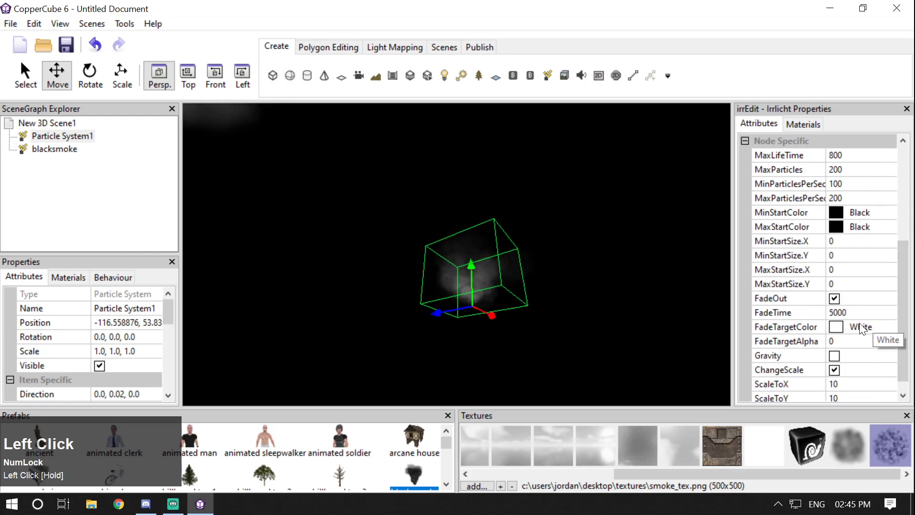
{"action": "left_click", "coordinate": [867, 314]}
{"action": "scroll", "scroll_direction": "up", "scroll_amount": 3}
{"action": "left_click_drag", "start_coordinate": [586, 241], "coordinate": [272, 166]}
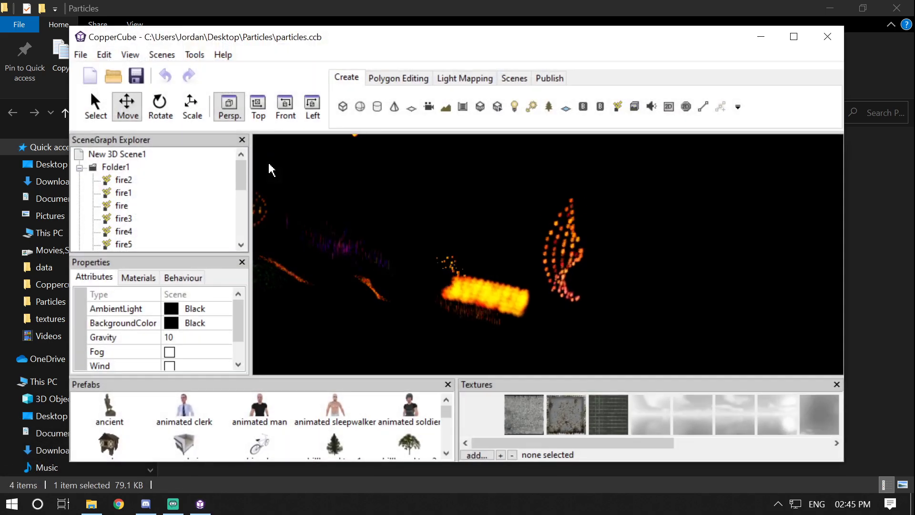
Step: Fly the camera through the reopened particles.ccb scene, clicking across its fire emitters
{"action": "left_click", "coordinate": [571, 211]}
{"action": "key", "text": "Left"}
{"action": "scroll", "scroll_direction": "down", "scroll_amount": 3}
{"action": "key", "text": "Left"}
{"action": "key", "text": "Left"}
{"action": "key", "text": "Left"}
{"action": "left_click", "coordinate": [535, 251]}
{"action": "scroll", "scroll_direction": "up", "scroll_amount": 3}
{"action": "left_click", "coordinate": [537, 282]}
{"action": "scroll", "scroll_direction": "up", "scroll_amount": 3}
{"action": "left_click", "coordinate": [539, 301]}
{"action": "scroll", "scroll_direction": "down", "scroll_amount": 3}
{"action": "left_click", "coordinate": [540, 261]}
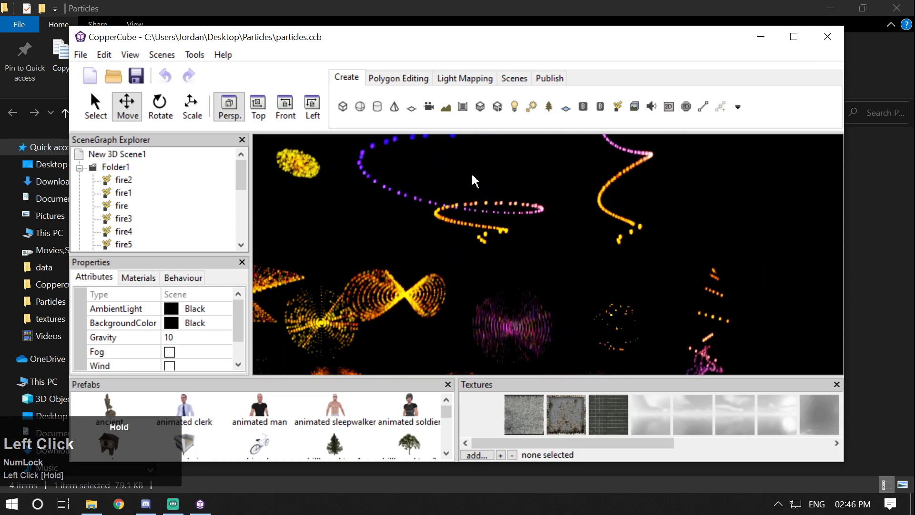
Step: Select the fire2 emitter, show its Behaviour settings, and enlarge the editor to fill the screen
{"action": "scroll", "scroll_direction": "down", "scroll_amount": 3}
{"action": "left_click", "coordinate": [485, 235]}
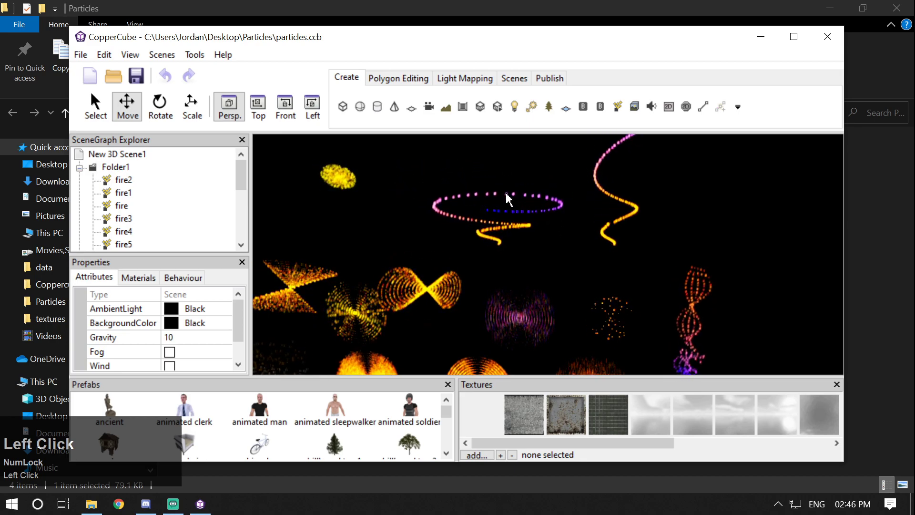
{"action": "scroll", "scroll_direction": "down", "scroll_amount": 3}
{"action": "left_click", "coordinate": [527, 310]}
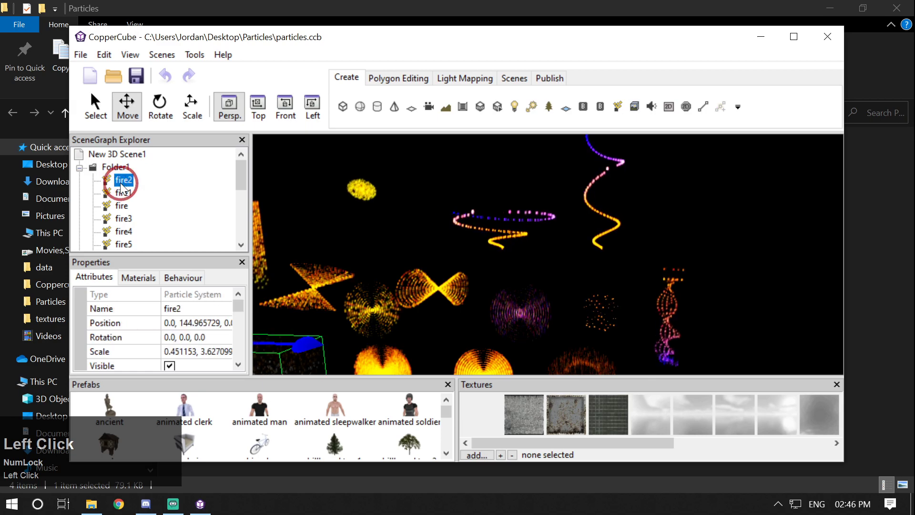
{"action": "scroll", "scroll_direction": "down", "scroll_amount": 3}
{"action": "left_click", "coordinate": [127, 236]}
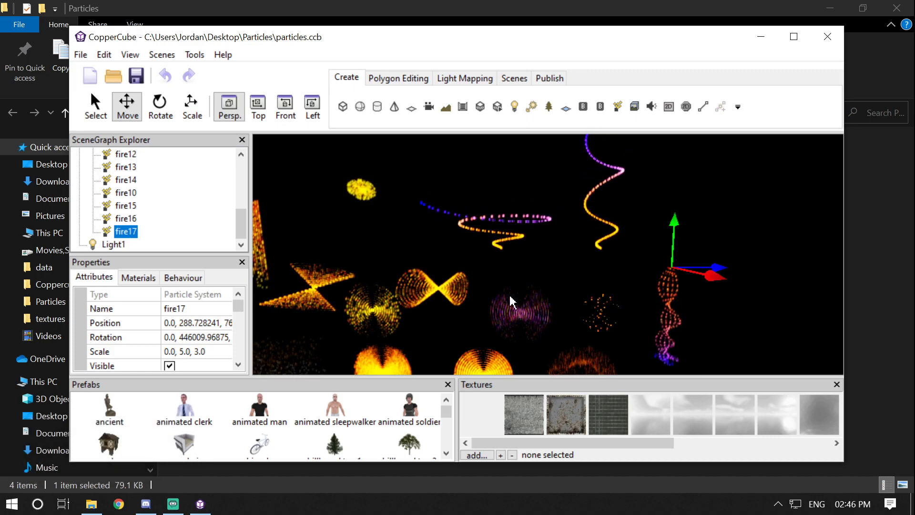
{"action": "left_click_drag", "start_coordinate": [123, 58], "coordinate": [104, 289]}
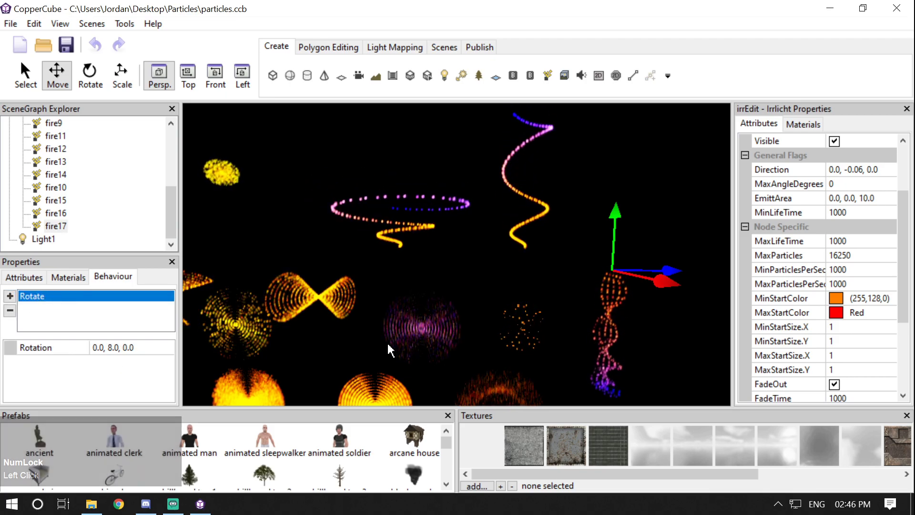
{"action": "scroll", "scroll_direction": "up", "scroll_amount": 3}
{"action": "left_click", "coordinate": [593, 329]}
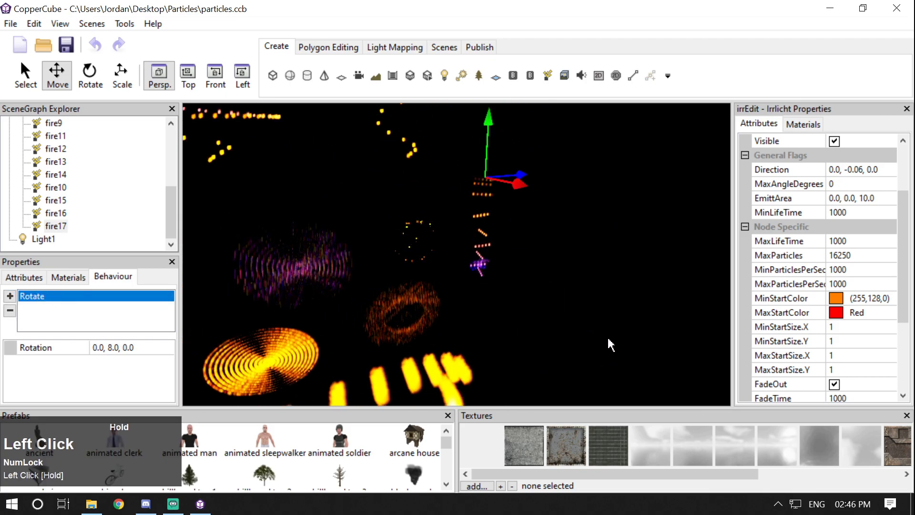
{"action": "scroll", "scroll_direction": "up", "scroll_amount": 3}
{"action": "left_click", "coordinate": [607, 343]}
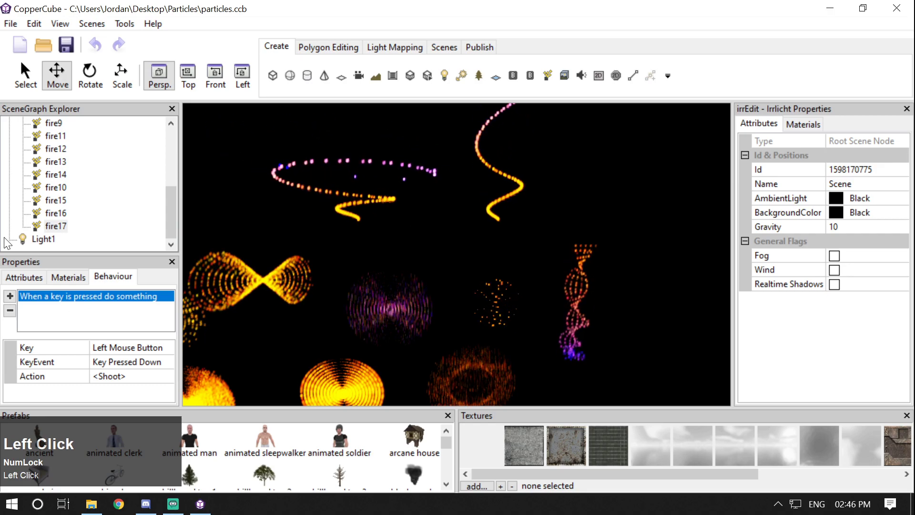
{"action": "key", "text": "Up"}
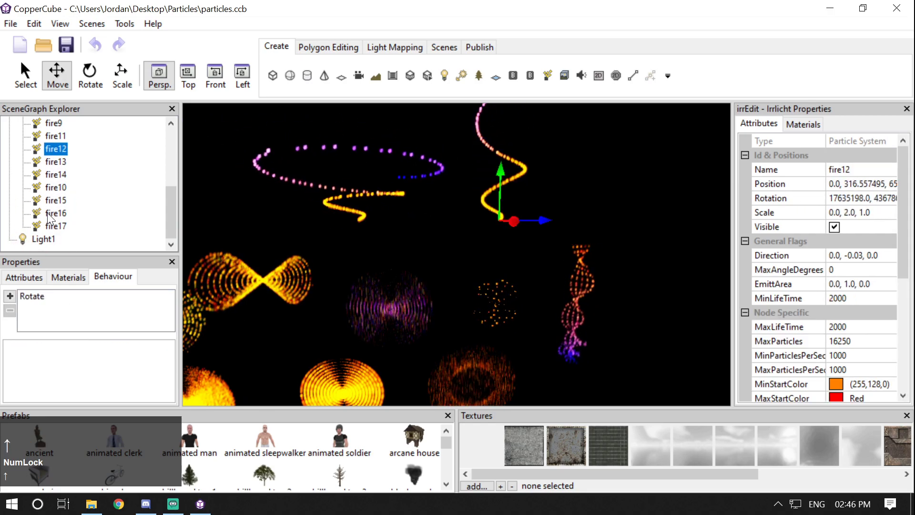
{"action": "left_click_drag", "start_coordinate": [910, 253], "coordinate": [867, 204]}
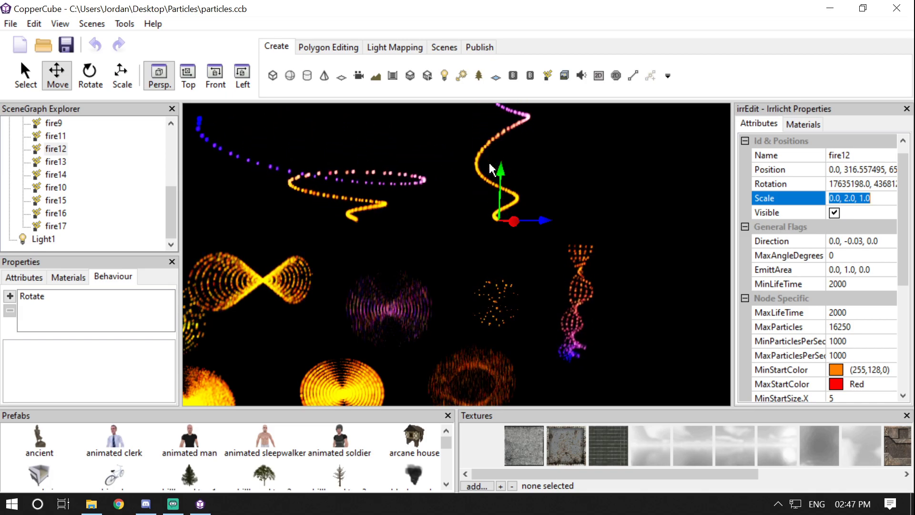
{"action": "left_click_drag", "start_coordinate": [905, 190], "coordinate": [851, 244]}
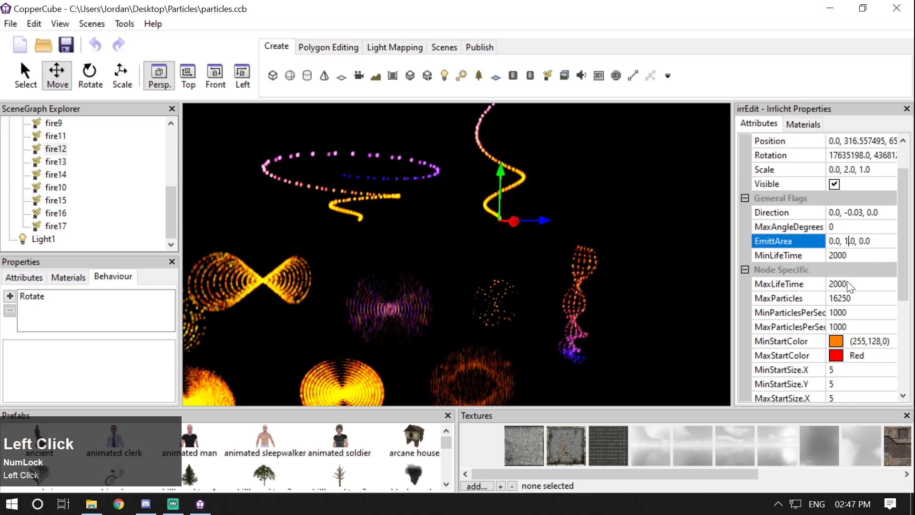
{"action": "key", "text": "Return"}
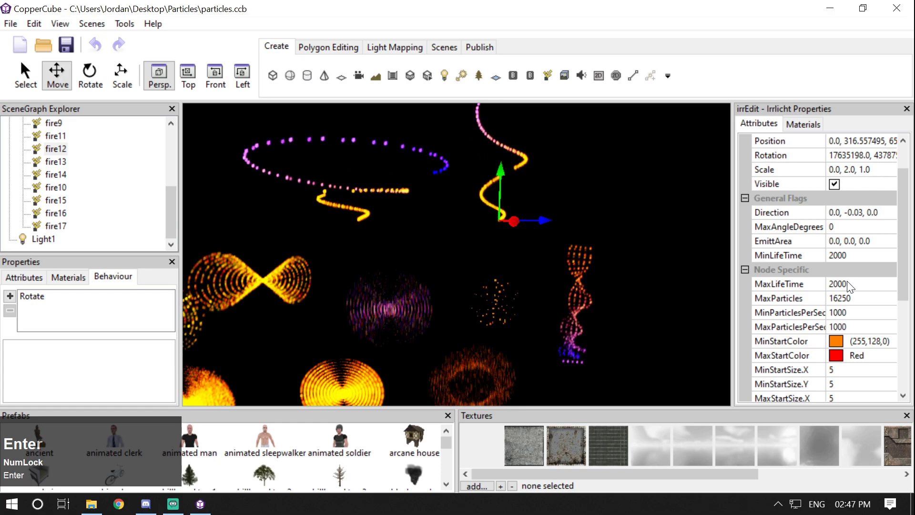
{"action": "left_click", "coordinate": [667, 228]}
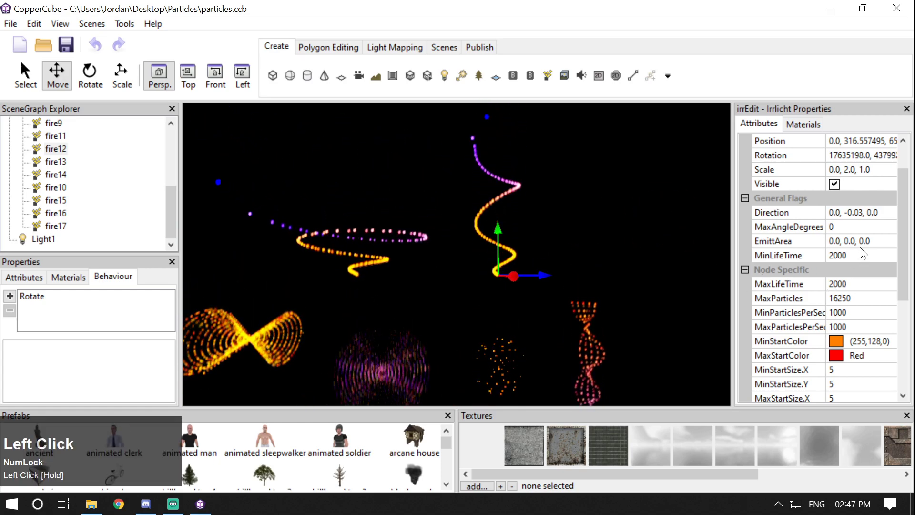
{"action": "key", "text": "Left"}
{"action": "key", "text": "Return"}
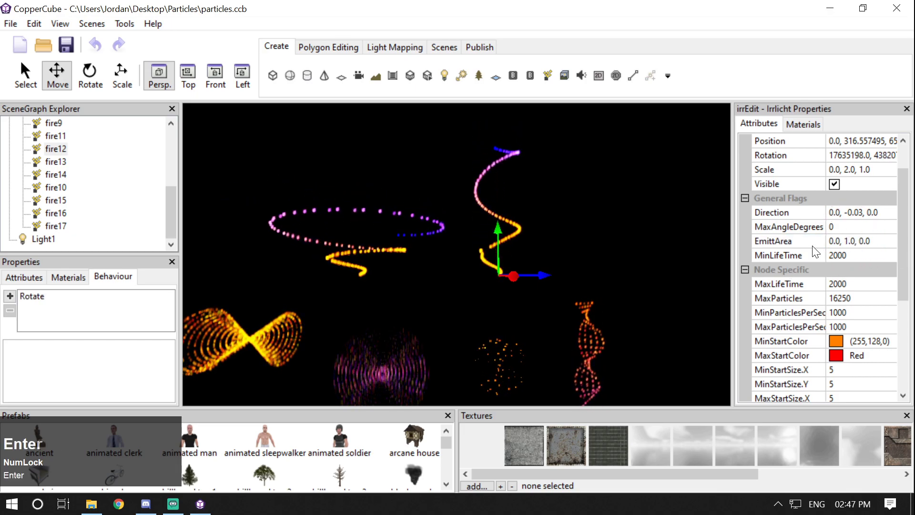
{"action": "left_click", "coordinate": [904, 210]}
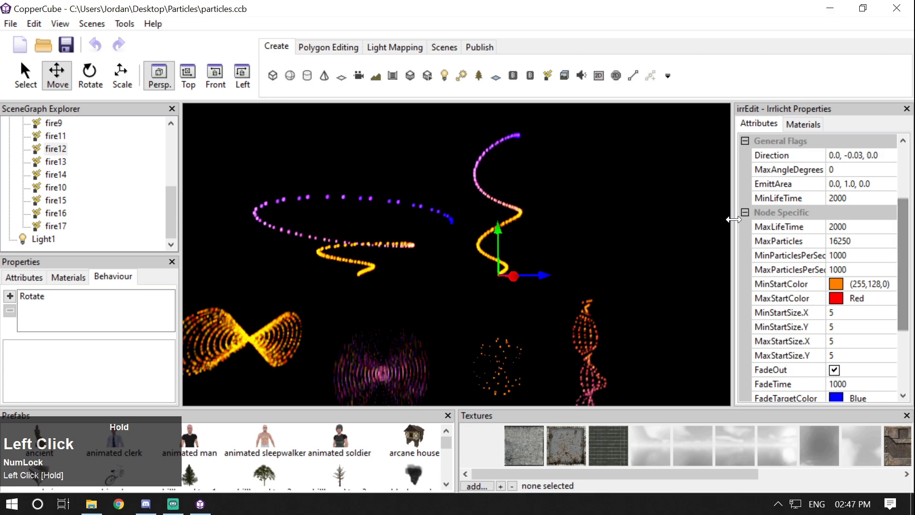
{"action": "scroll", "scroll_direction": "down", "scroll_amount": 3}
{"action": "left_click", "coordinate": [52, 302]}
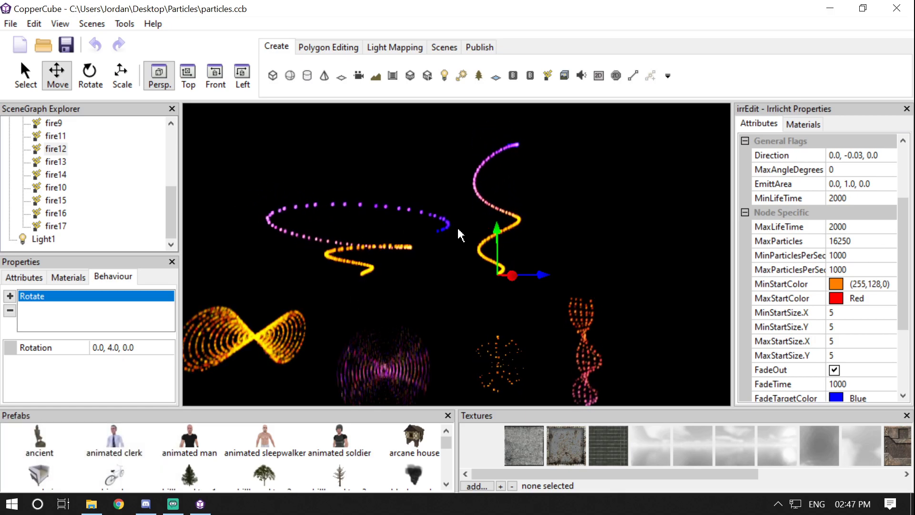
{"action": "left_click", "coordinate": [584, 331]}
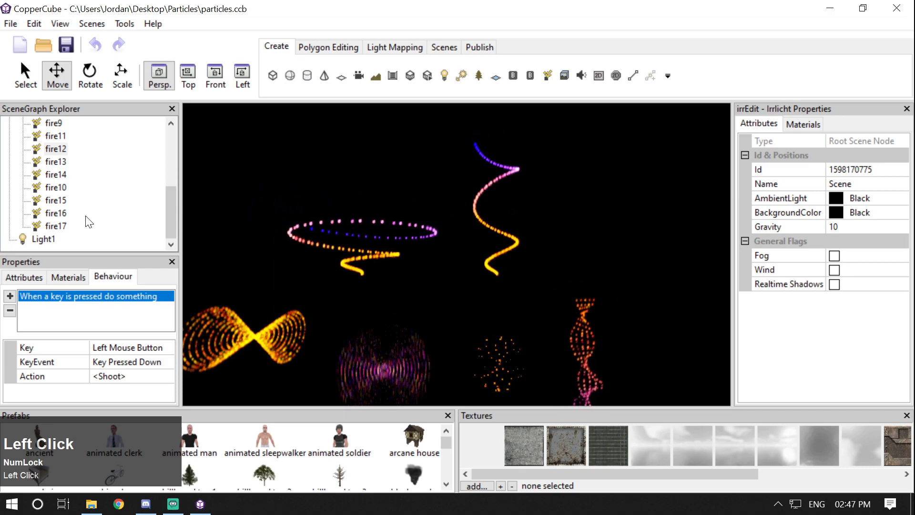
{"action": "left_click", "coordinate": [44, 154]}
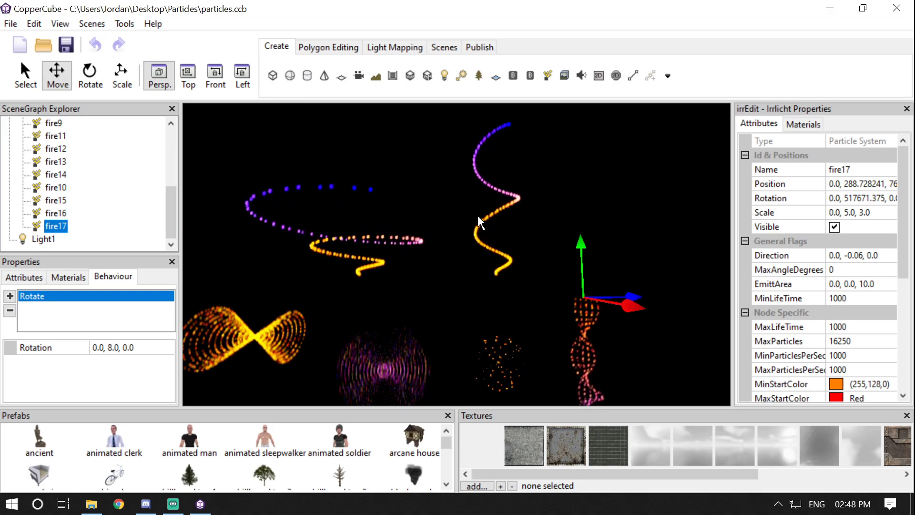
{"action": "left_click", "coordinate": [53, 192]}
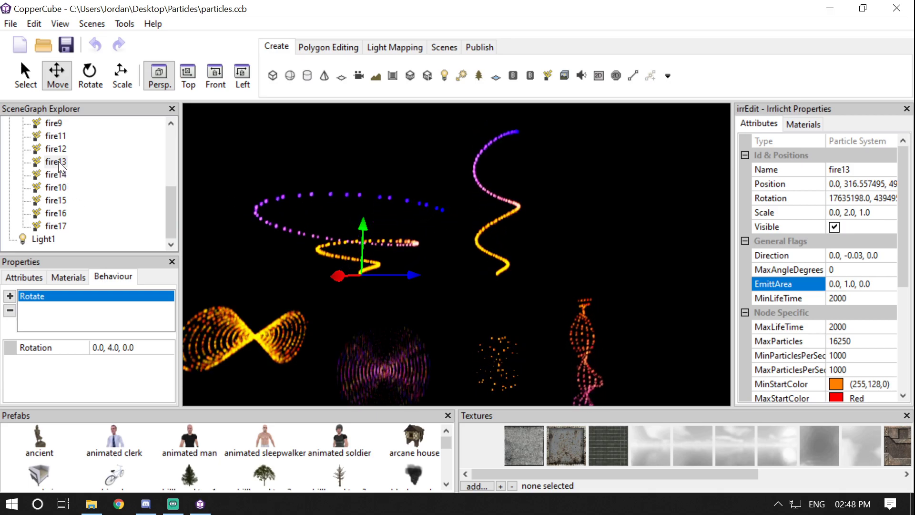
{"action": "left_click", "coordinate": [63, 156]}
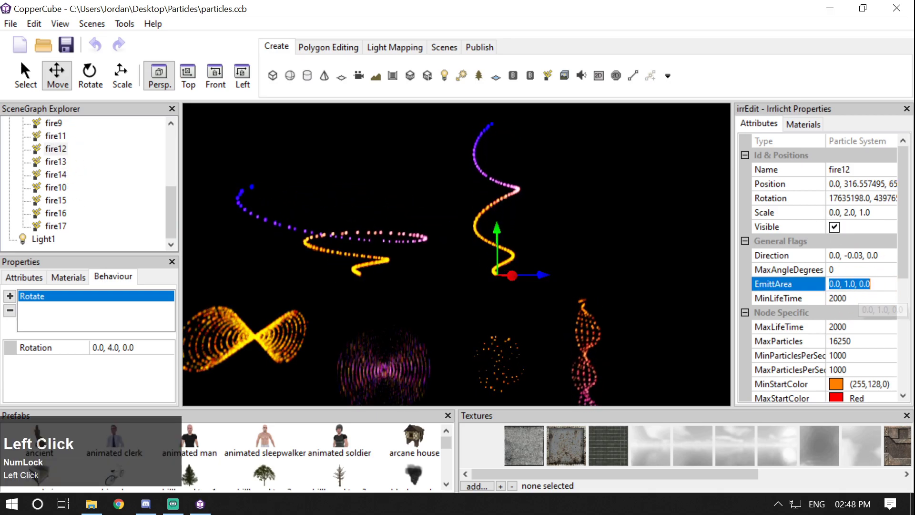
{"action": "key", "text": "Return"}
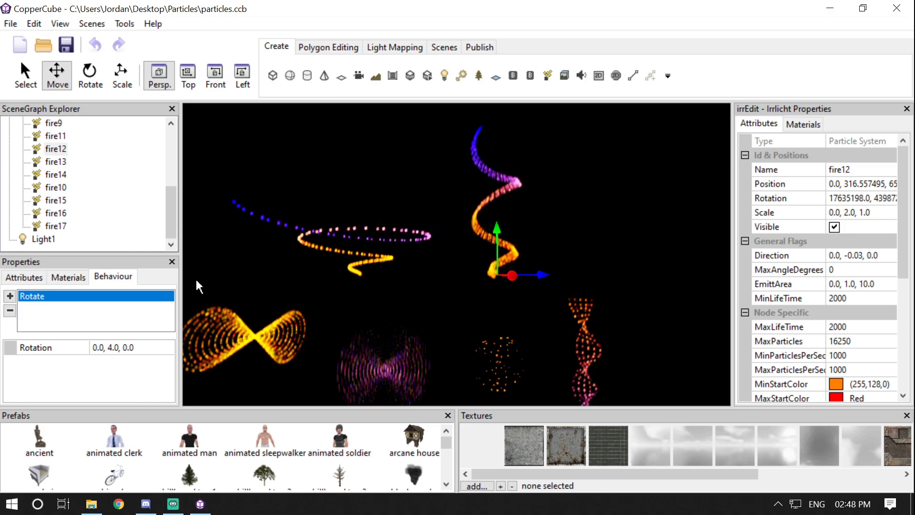
{"action": "left_click", "coordinate": [117, 347]}
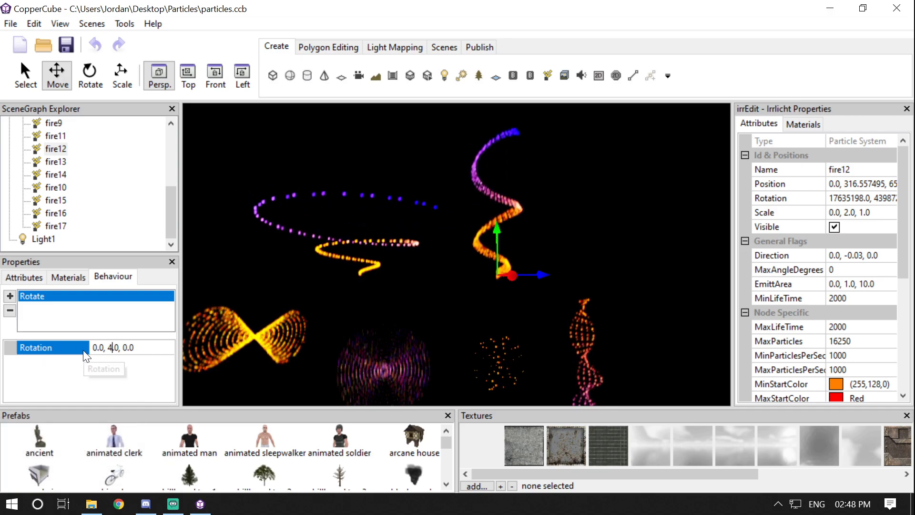
{"action": "key", "text": "Return"}
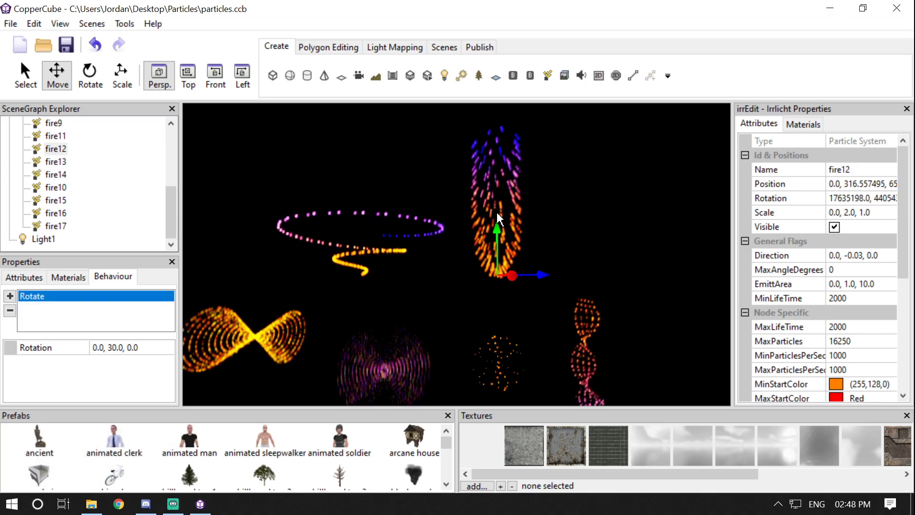
{"action": "scroll", "scroll_direction": "down", "scroll_amount": 3}
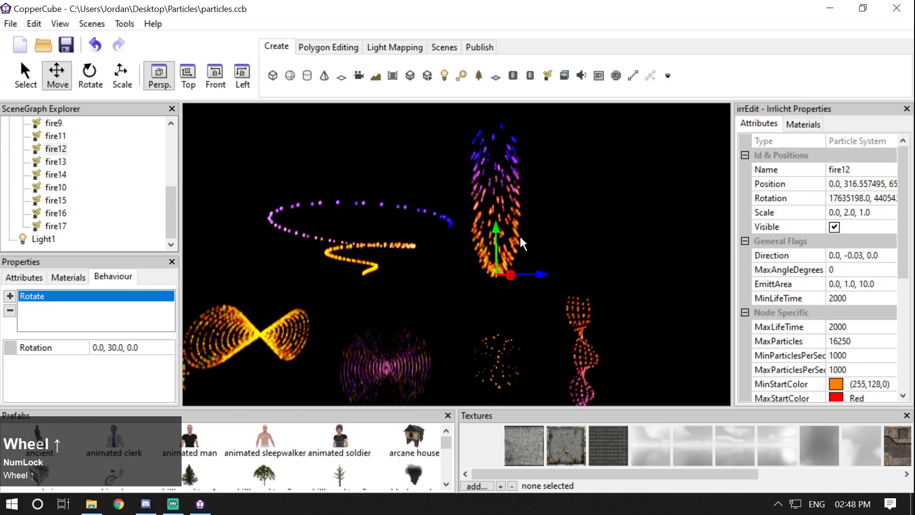
{"action": "scroll", "scroll_direction": "up", "scroll_amount": 3}
{"action": "left_click", "coordinate": [113, 350]}
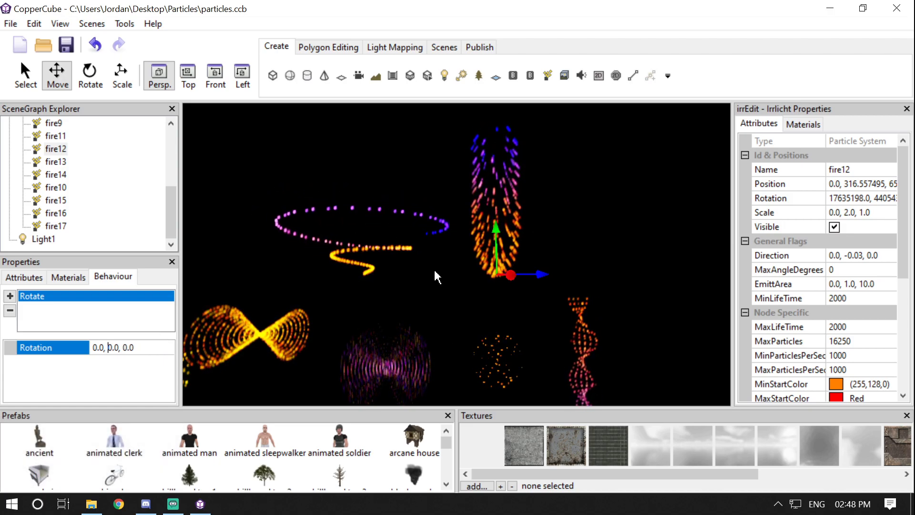
{"action": "key", "text": "Return"}
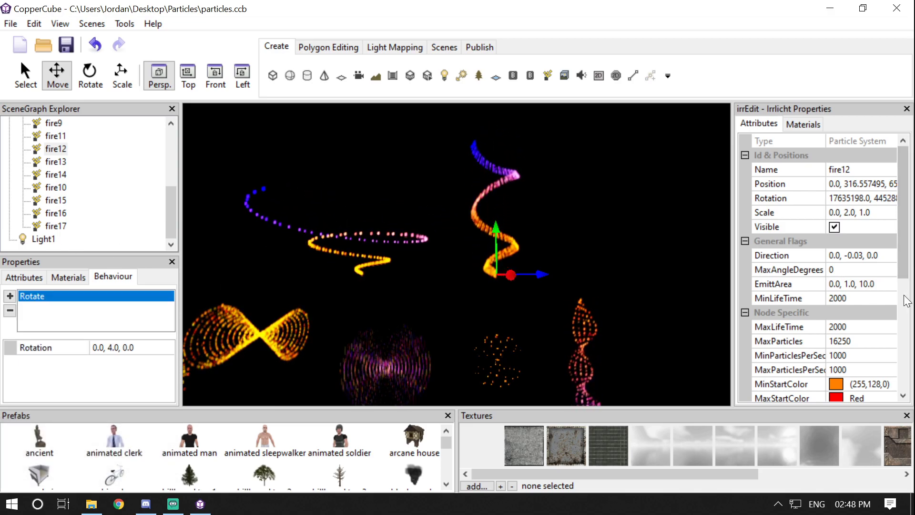
{"action": "left_click", "coordinate": [869, 288]}
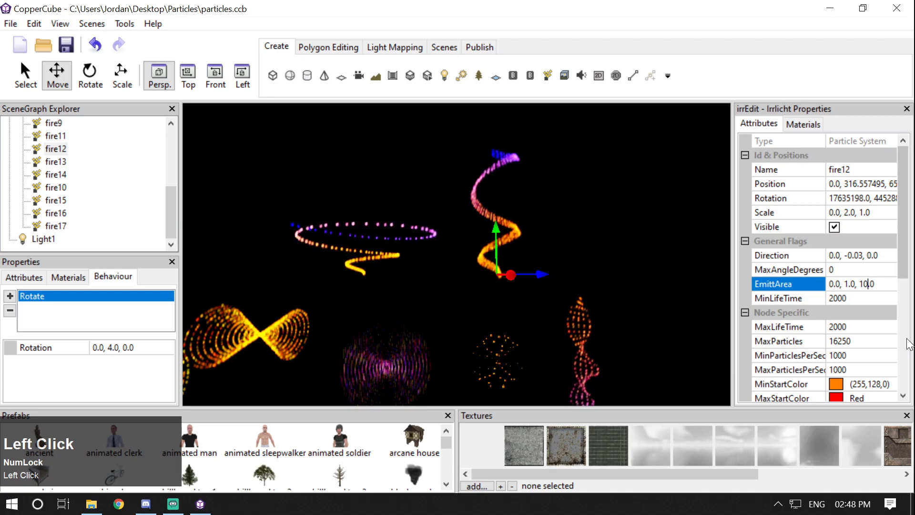
{"action": "key", "text": "Left"}
{"action": "key", "text": "Return"}
{"action": "left_click", "coordinate": [562, 227]}
{"action": "scroll", "scroll_direction": "down", "scroll_amount": 3}
{"action": "left_click", "coordinate": [567, 295]}
{"action": "key", "text": "Up"}
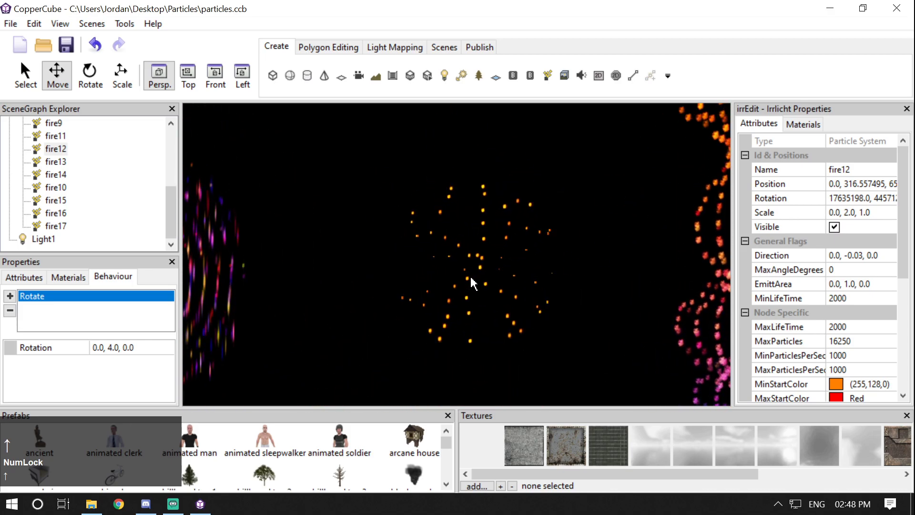
{"action": "scroll", "scroll_direction": "down", "scroll_amount": 3}
{"action": "left_click", "coordinate": [381, 267]}
{"action": "key", "text": "Left"}
{"action": "scroll", "scroll_direction": "down", "scroll_amount": 3}
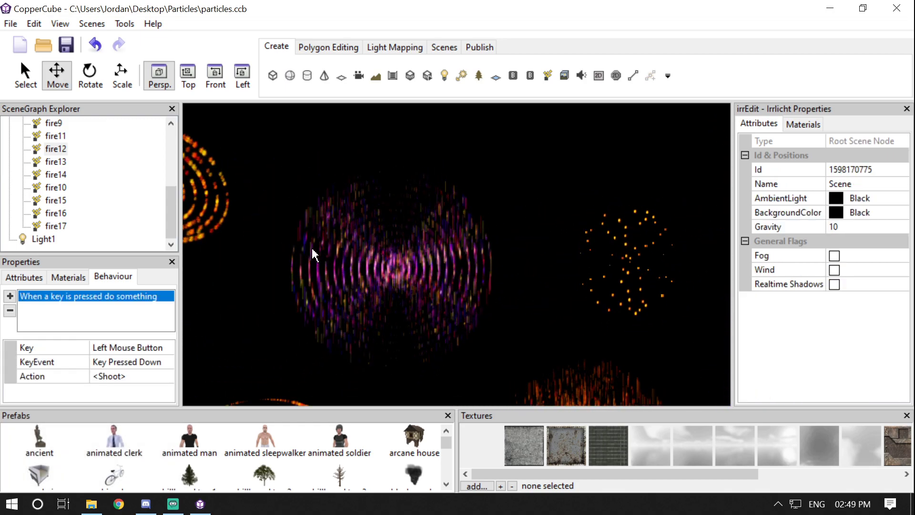
{"action": "left_click", "coordinate": [316, 254]}
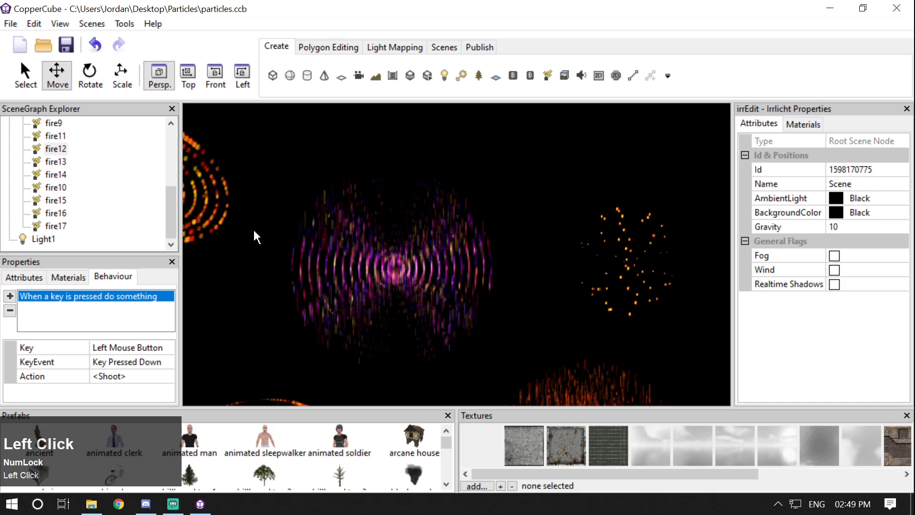
{"action": "key", "text": "Up"}
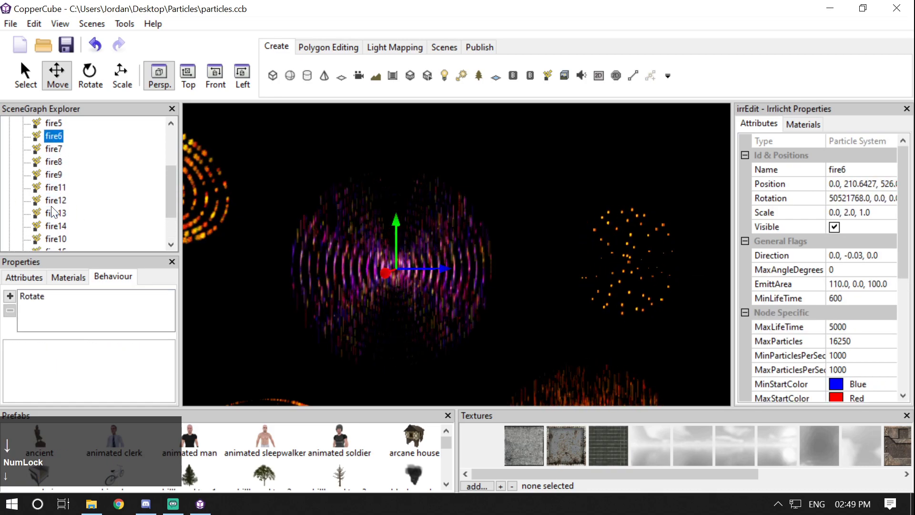
{"action": "left_click_drag", "start_coordinate": [905, 249], "coordinate": [304, 221]}
{"action": "key", "text": "Left"}
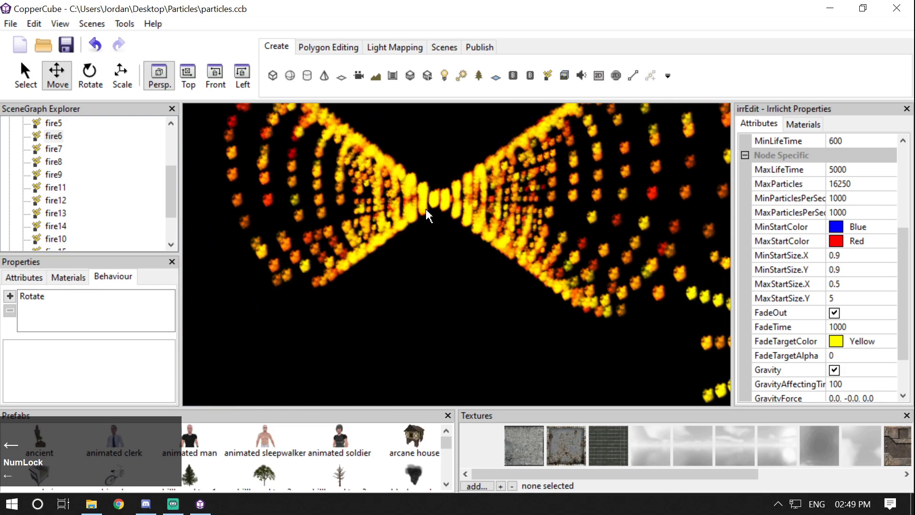
{"action": "left_click", "coordinate": [413, 227]}
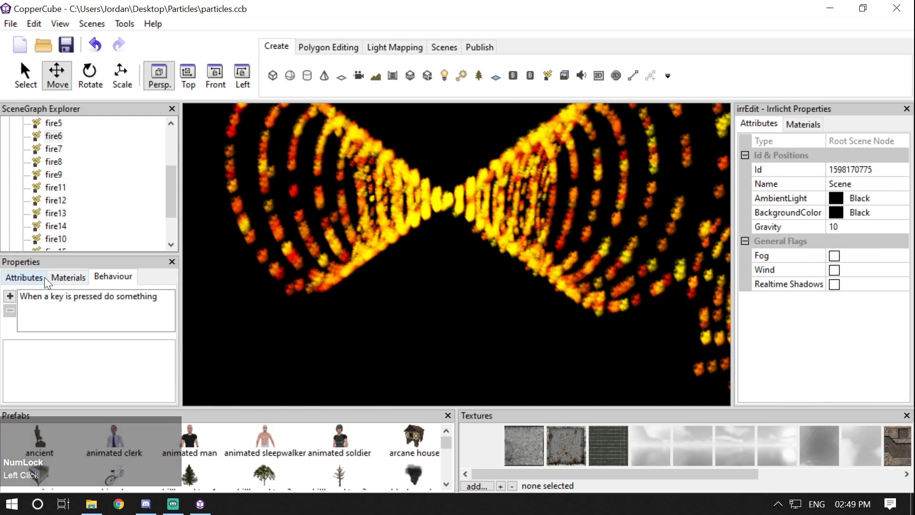
{"action": "left_click", "coordinate": [47, 281]}
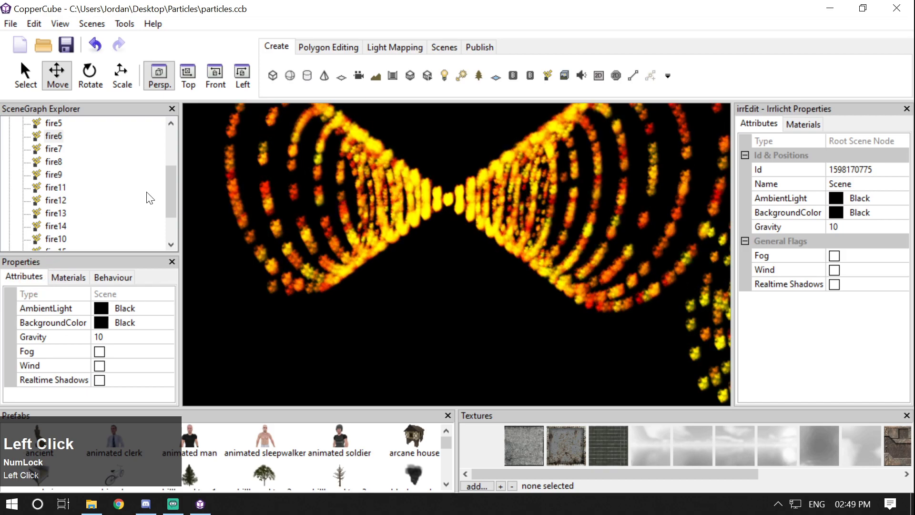
Step: Zero fire7's X rotation in the Attributes tab, flattening it, then undo to restore the original rotation
{"action": "key", "text": "Up"}
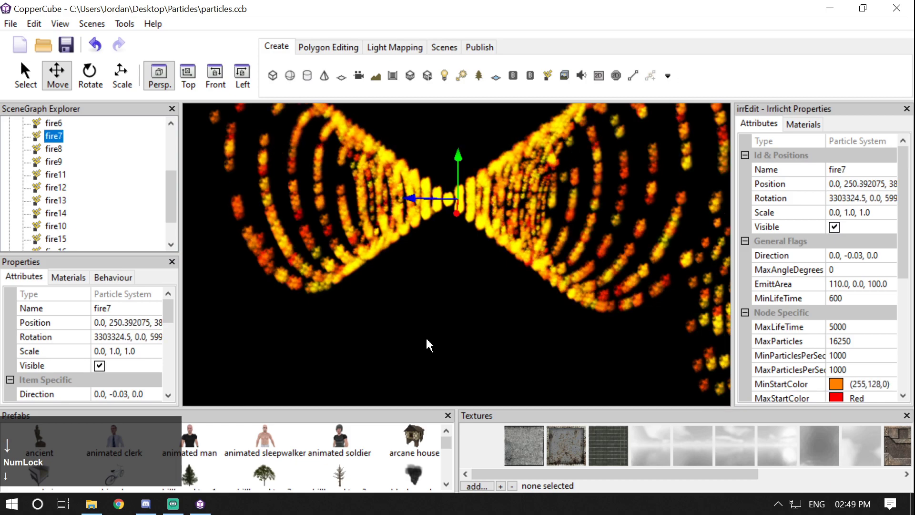
{"action": "left_click", "coordinate": [128, 286]}
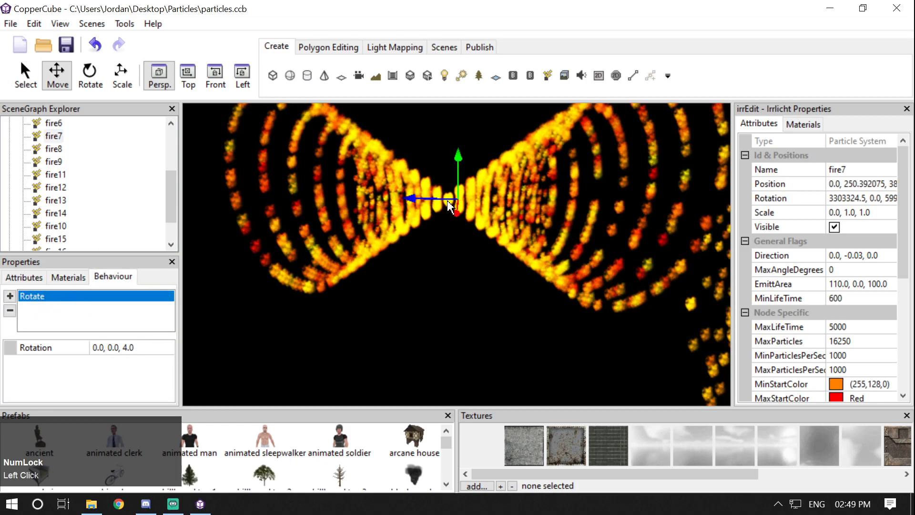
{"action": "left_click", "coordinate": [36, 285]}
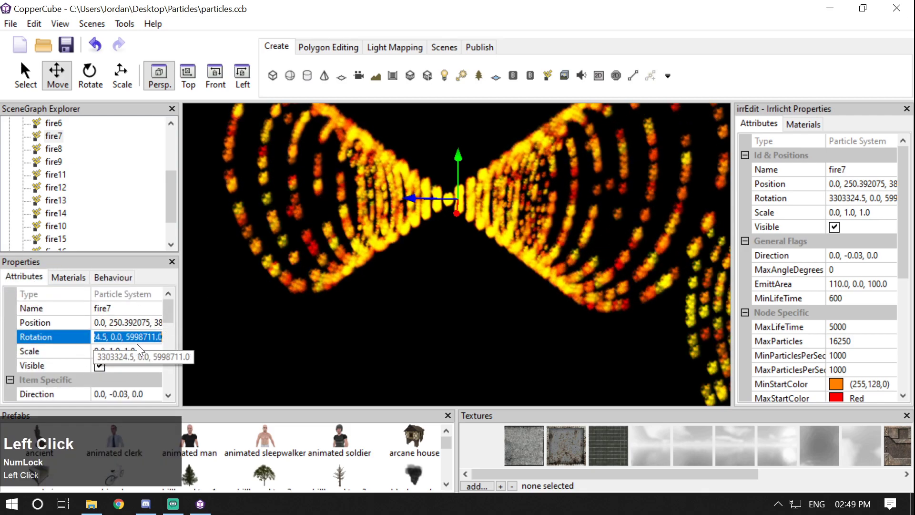
{"action": "key", "text": "Left"}
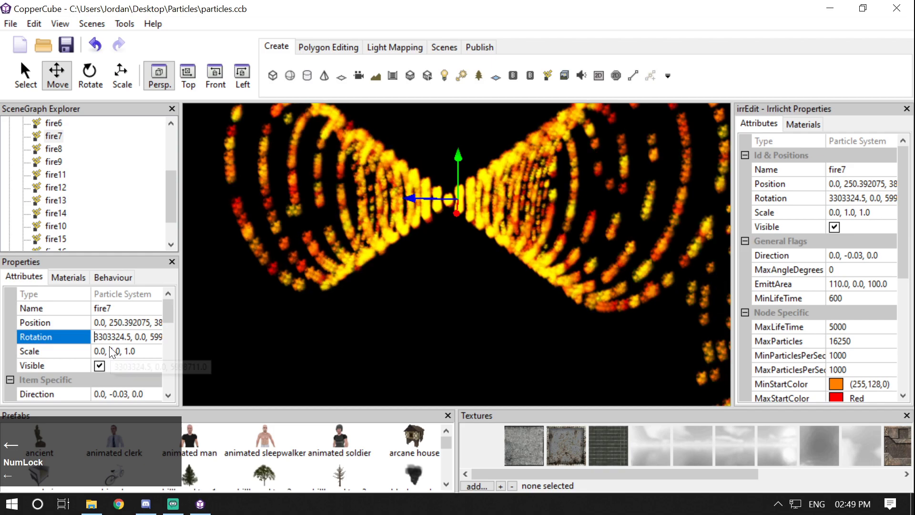
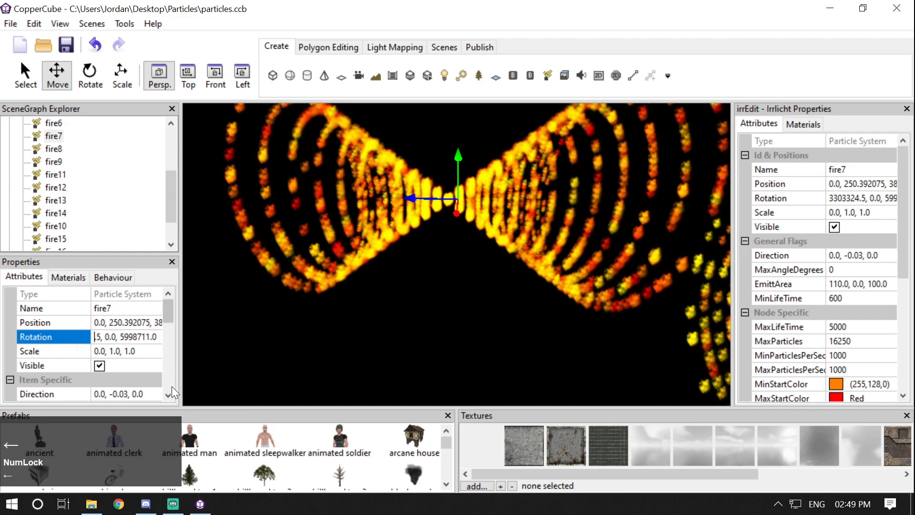
{"action": "key", "text": "Right"}
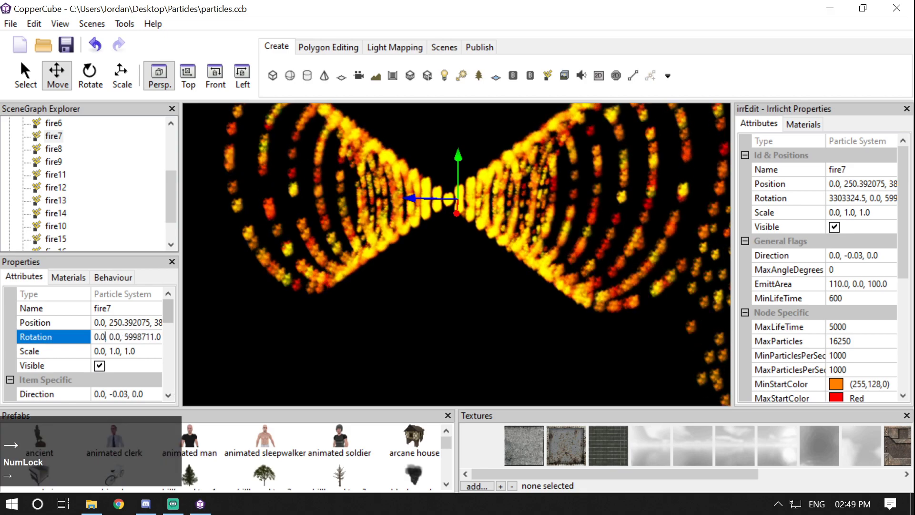
{"action": "key", "text": "Return"}
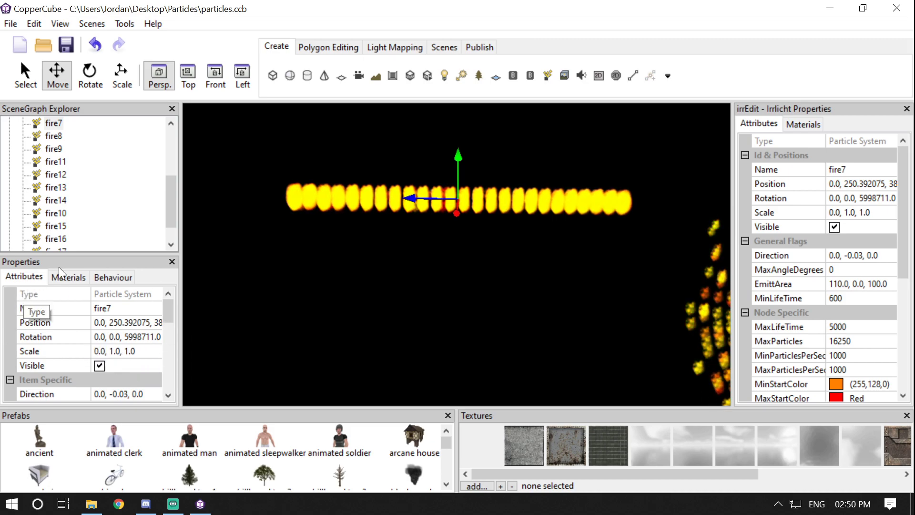
{"action": "key", "text": "Return"}
{"action": "key", "text": "ctrl+z"}
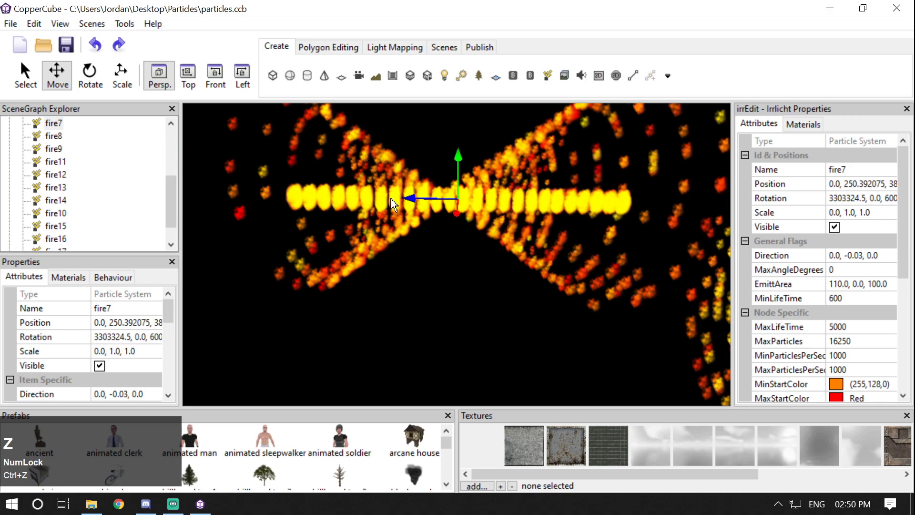
Step: Fly the viewport camera through the emitters toward the round fire burst
{"action": "left_click", "coordinate": [431, 306]}
{"action": "key", "text": "Up"}
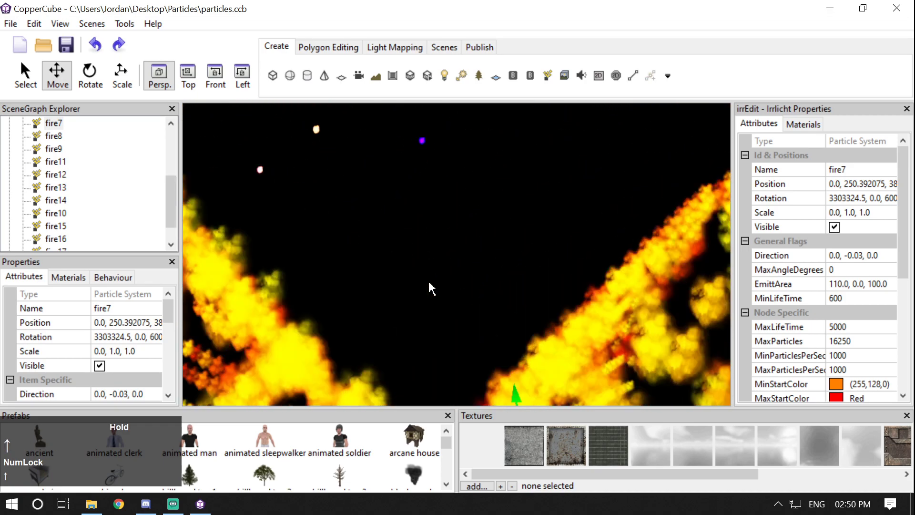
{"action": "key", "text": "Right"}
{"action": "key", "text": "Up"}
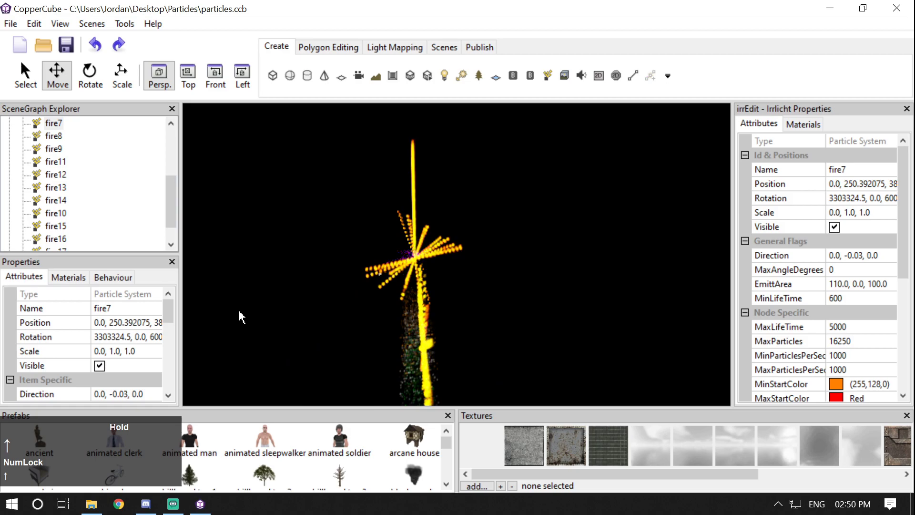
{"action": "left_click", "coordinate": [369, 320]}
{"action": "scroll", "scroll_direction": "up", "scroll_amount": 3}
{"action": "left_click", "coordinate": [373, 274]}
{"action": "key", "text": "Up"}
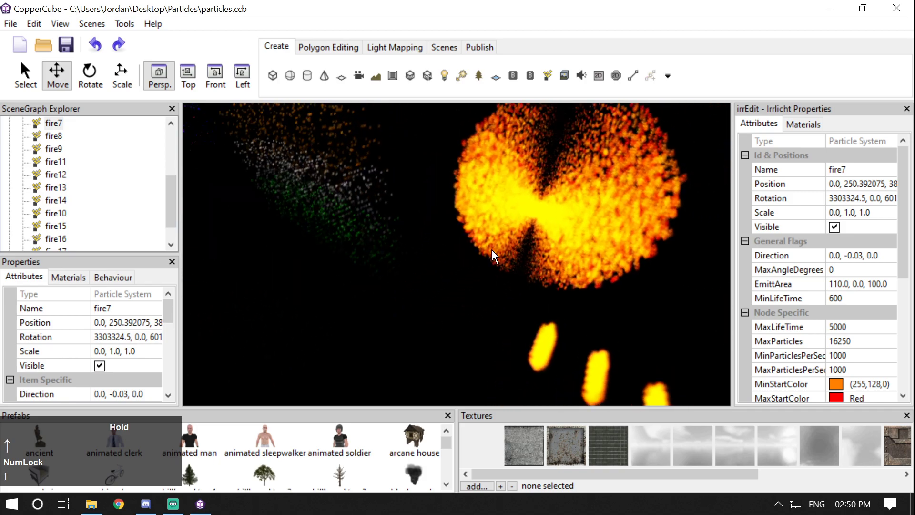
Step: Select fire13 and start editing its MaxLifeTime value of 2000 under Node Specific
{"action": "left_click", "coordinate": [538, 288]}
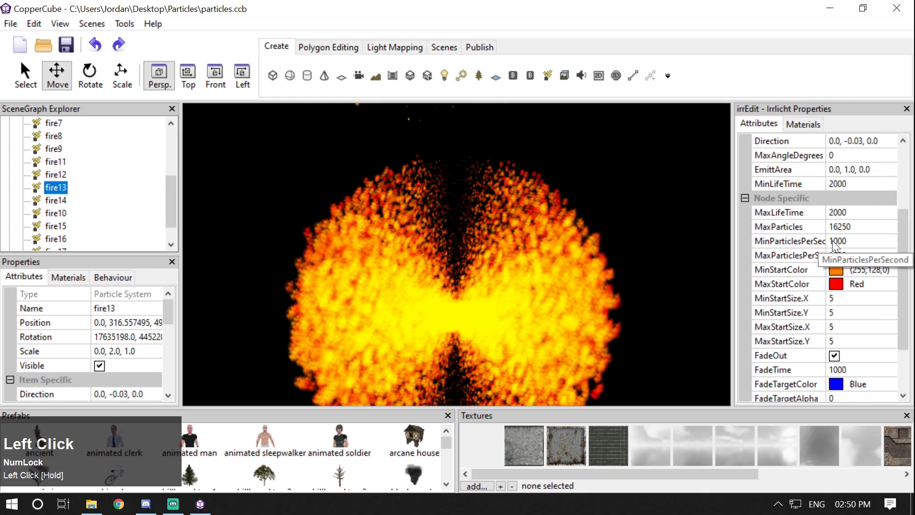
{"action": "left_click", "coordinate": [870, 218]}
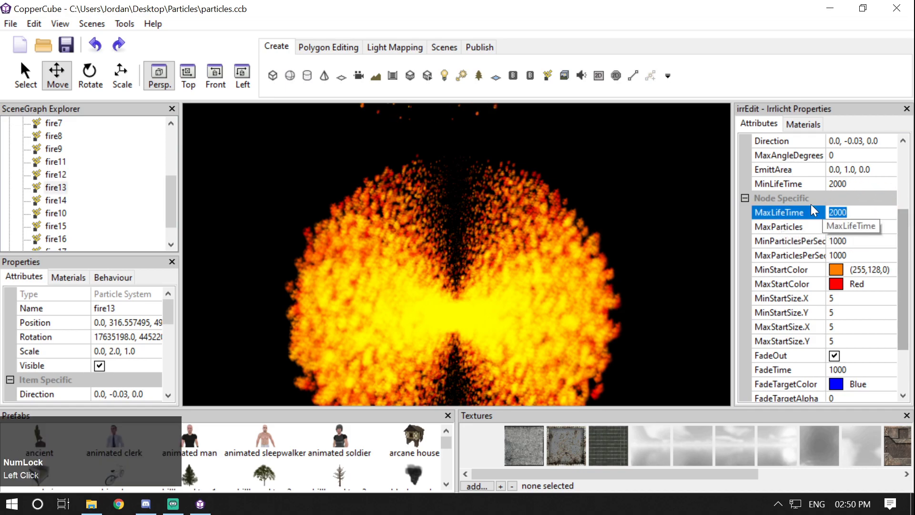
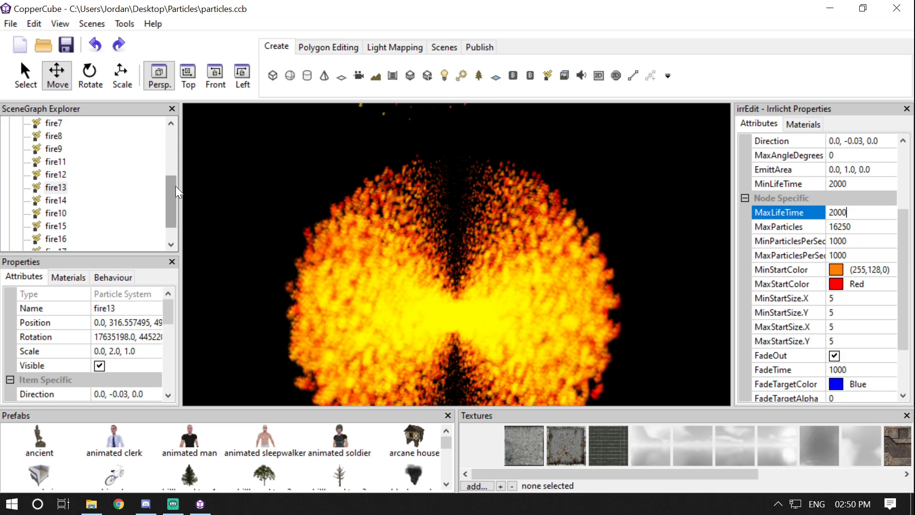
Step: Inspect fire12, fire2 and fire1 in turn, bringing fire1 close into view
{"action": "left_click", "coordinate": [173, 184]}
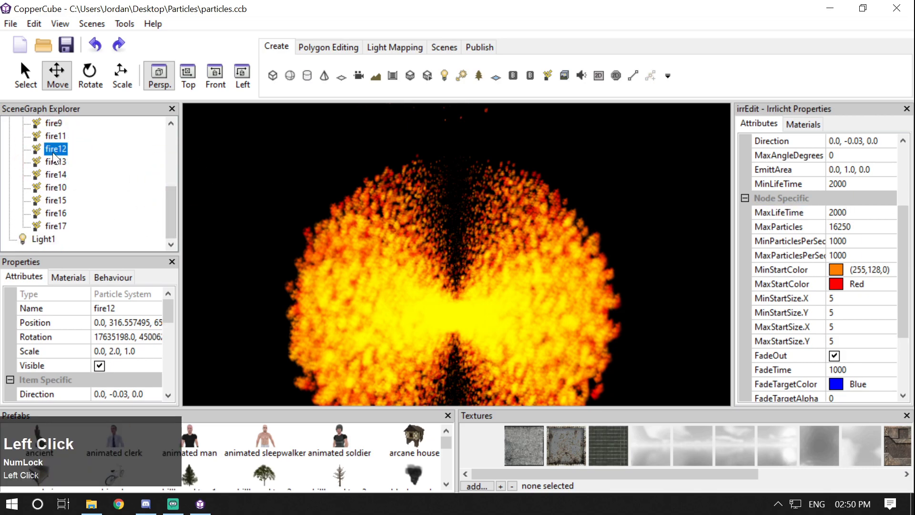
{"action": "key", "text": "Up"}
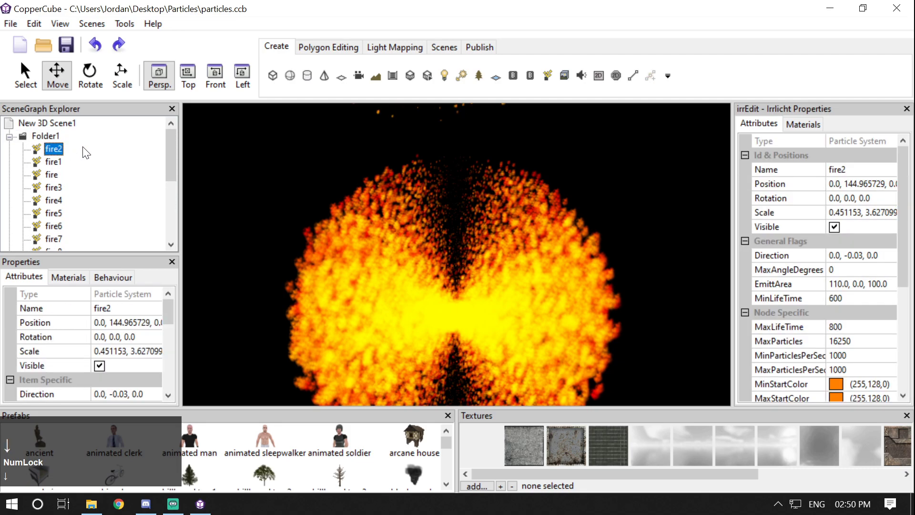
{"action": "scroll", "scroll_direction": "down", "scroll_amount": 3}
{"action": "left_click", "coordinate": [299, 246]}
{"action": "key", "text": "Up"}
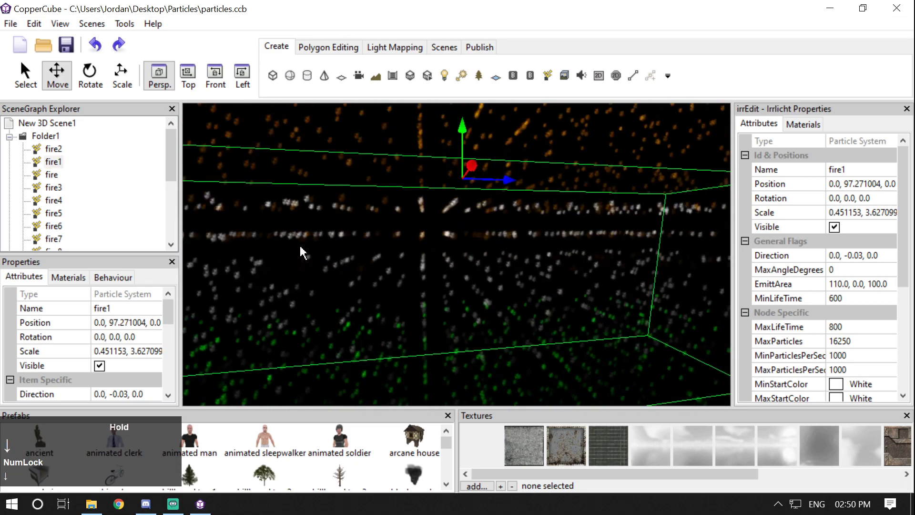
{"action": "scroll", "scroll_direction": "down", "scroll_amount": 3}
{"action": "left_click", "coordinate": [256, 201]}
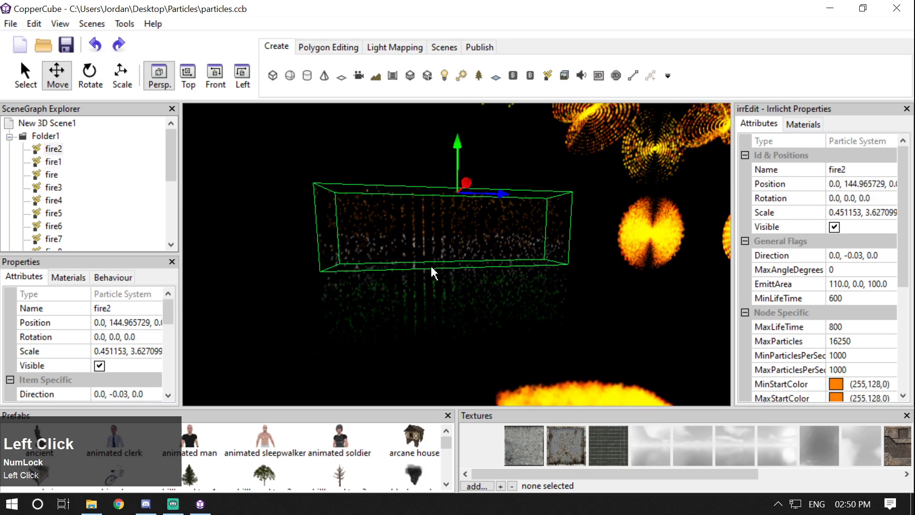
{"action": "scroll", "scroll_direction": "up", "scroll_amount": 3}
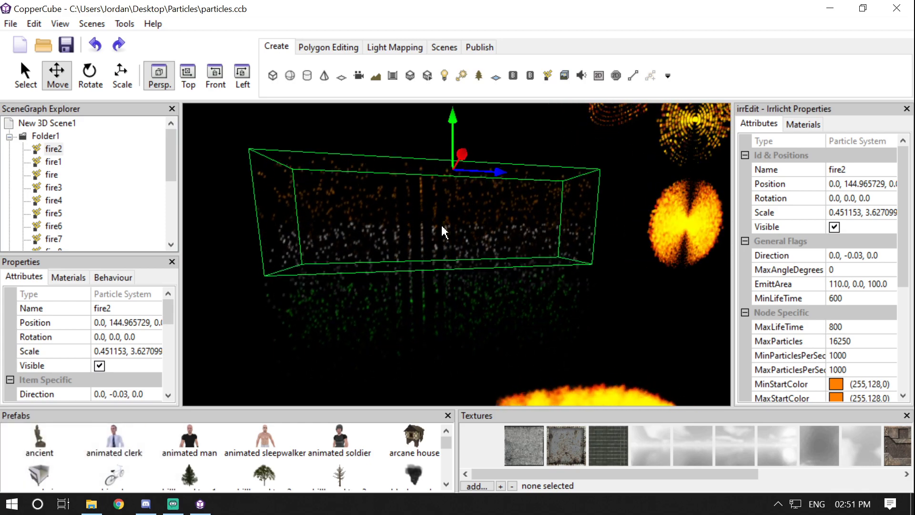
Step: Inspect fire3 and its Rotate behaviour, then select fire1 and move the camera into its particle wall
{"action": "left_click", "coordinate": [419, 225]}
{"action": "key", "text": "Left"}
{"action": "left_click", "coordinate": [410, 227]}
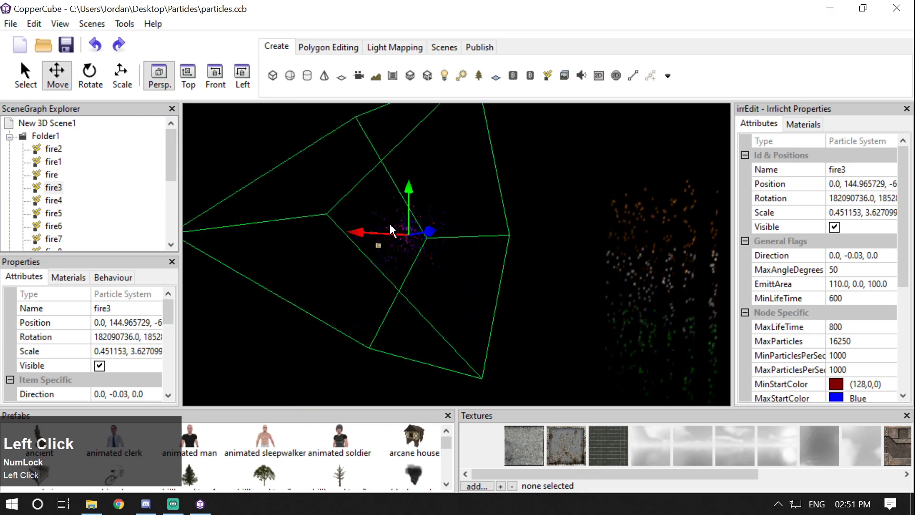
{"action": "left_click", "coordinate": [109, 280]}
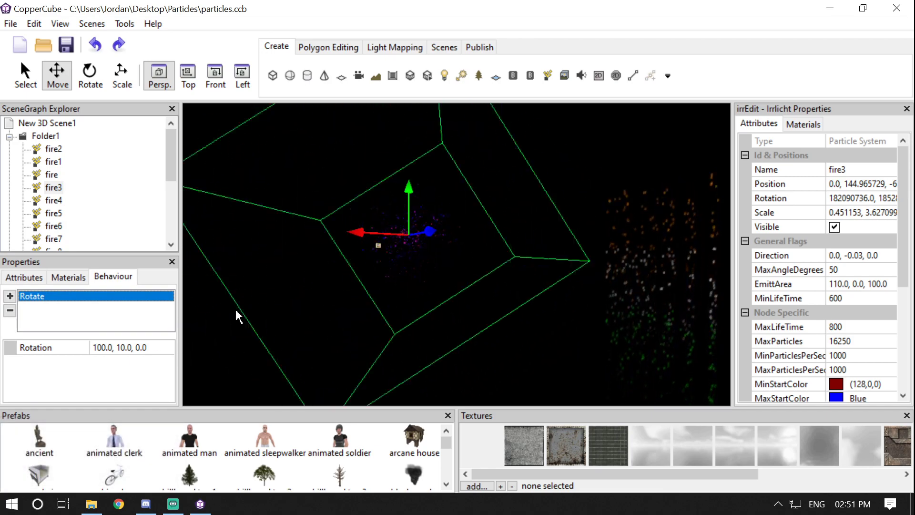
{"action": "left_click", "coordinate": [256, 305]}
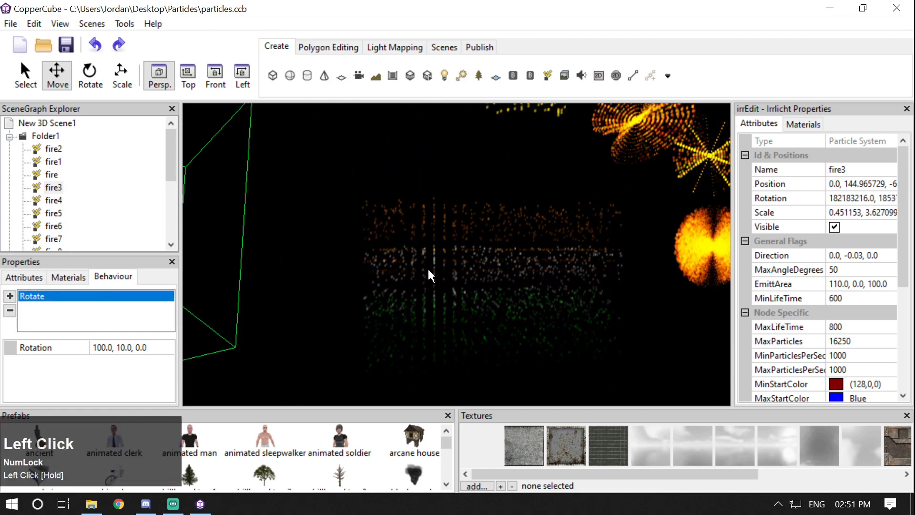
{"action": "scroll", "scroll_direction": "up", "scroll_amount": 3}
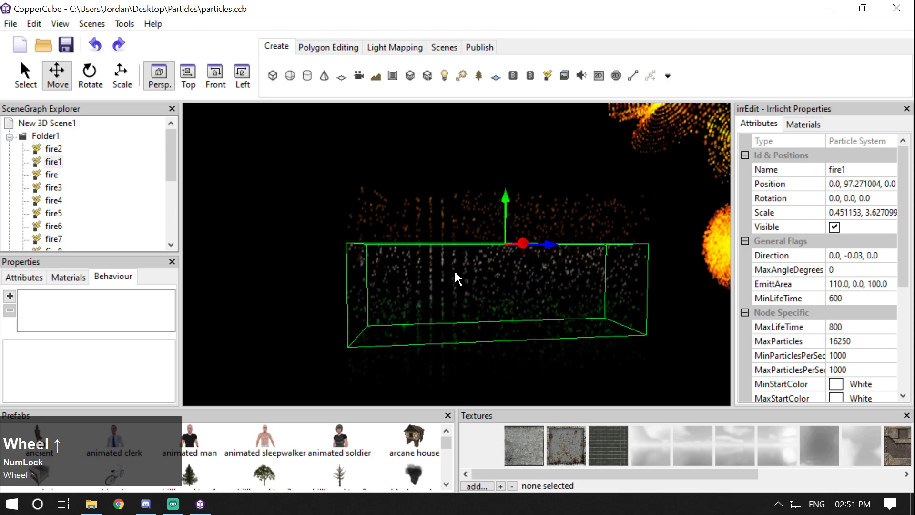
{"action": "left_click", "coordinate": [436, 191]}
{"action": "key", "text": "Up"}
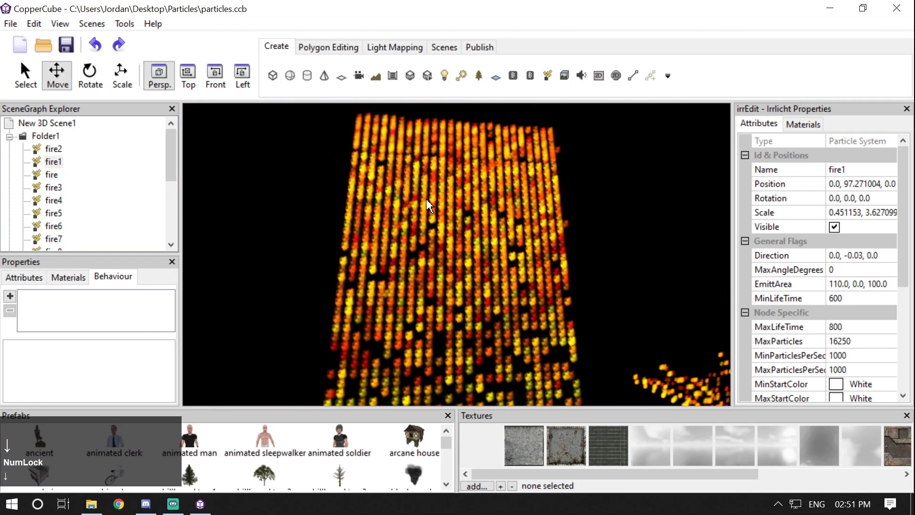
Step: Deselect to the scene root and fly the camera around the particle wall and emitters
{"action": "left_click", "coordinate": [412, 202]}
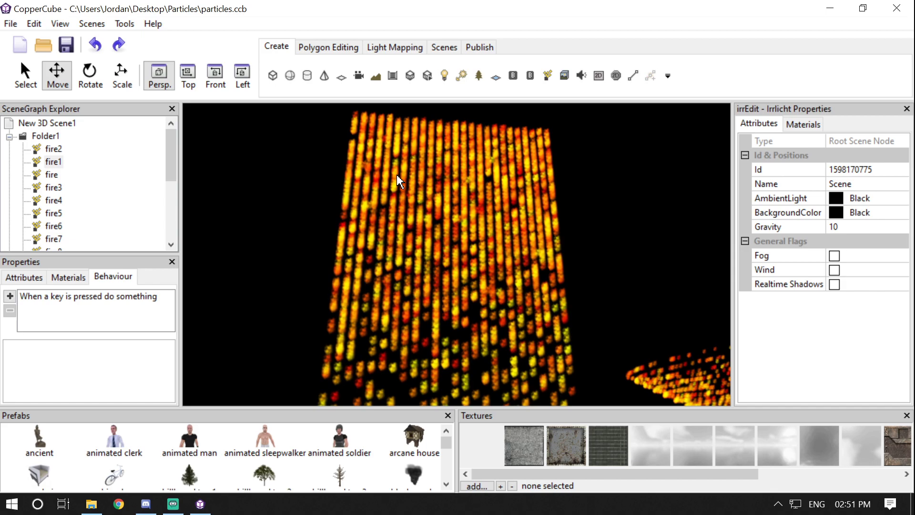
{"action": "left_click", "coordinate": [401, 180]}
{"action": "key", "text": "Left"}
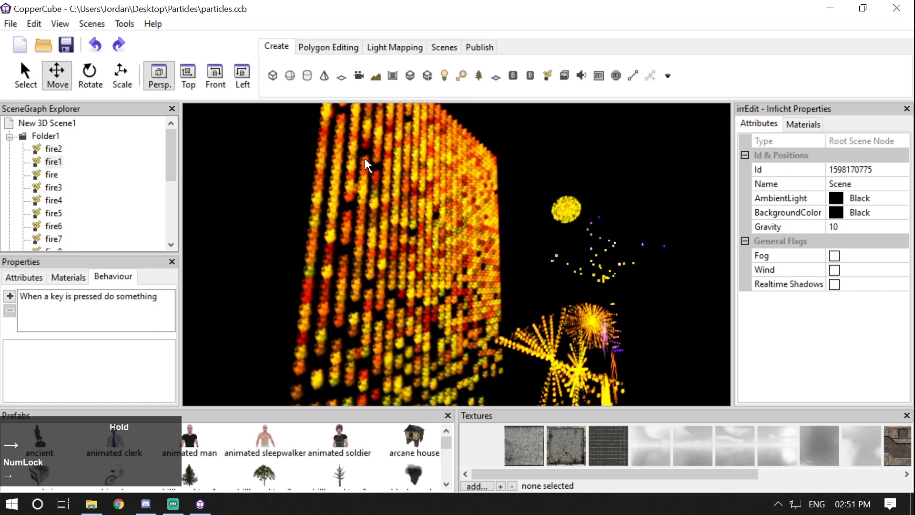
{"action": "left_click", "coordinate": [538, 222]}
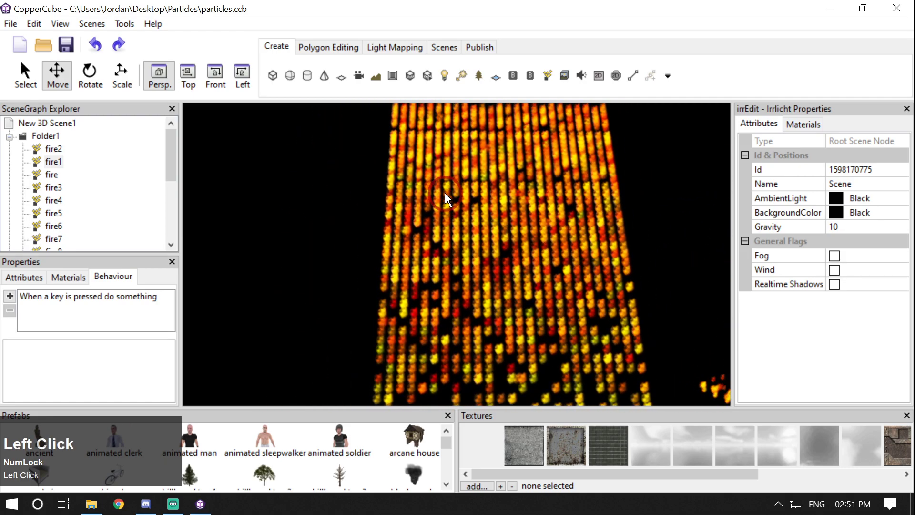
{"action": "key", "text": "Left"}
{"action": "key", "text": "Left"}
Step: Select fire4, then fire11, and move the camera to face fire11's concentric rings head-on
{"action": "left_click", "coordinate": [54, 148]}
{"action": "key", "text": "Down"}
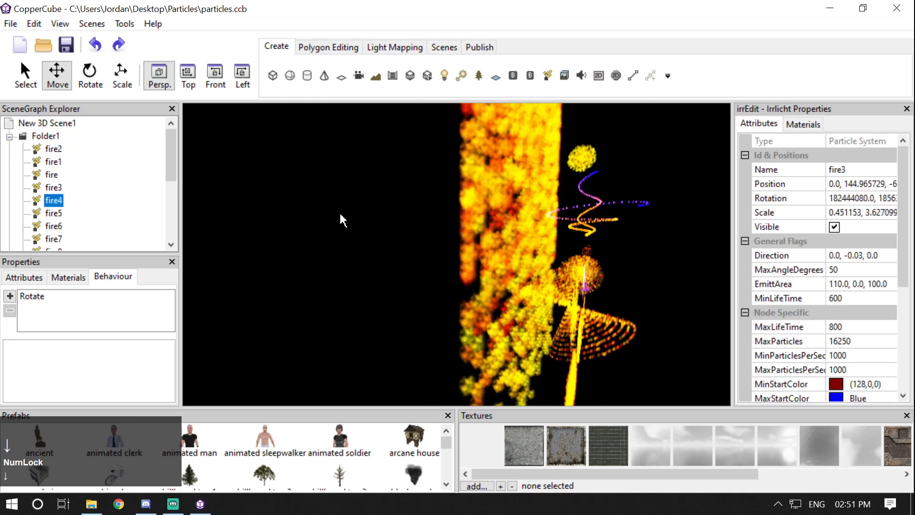
{"action": "left_click", "coordinate": [369, 209]}
{"action": "key", "text": "Right"}
{"action": "key", "text": "Up"}
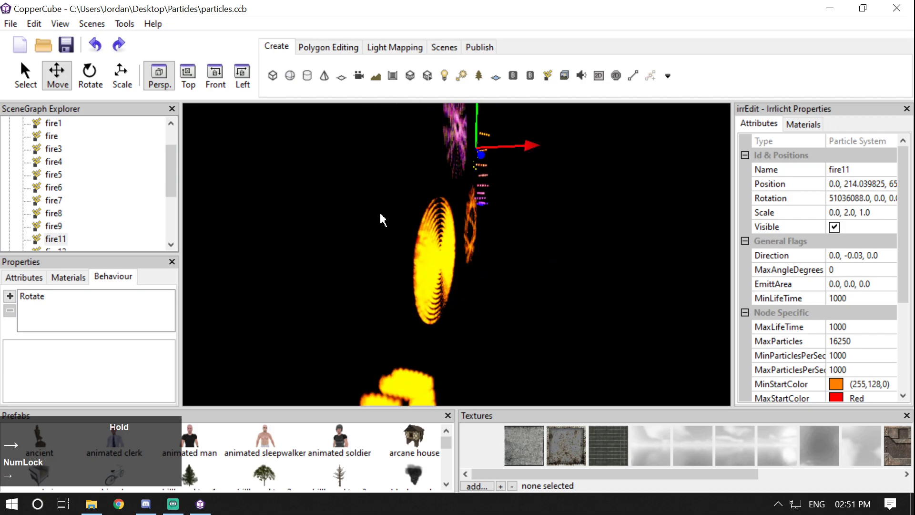
{"action": "key", "text": "Up"}
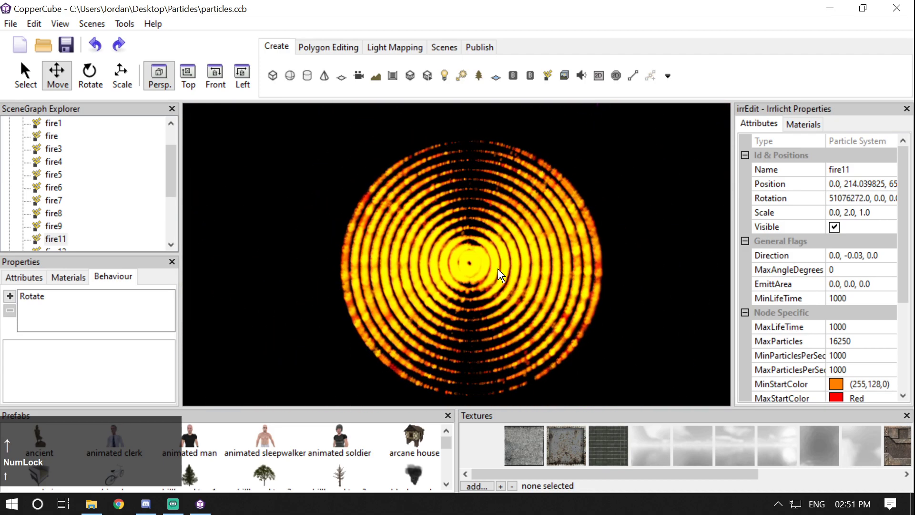
Step: Deselect to the scene root and fly the camera past the emitters toward the yellow fire cloud
{"action": "left_click", "coordinate": [505, 274]}
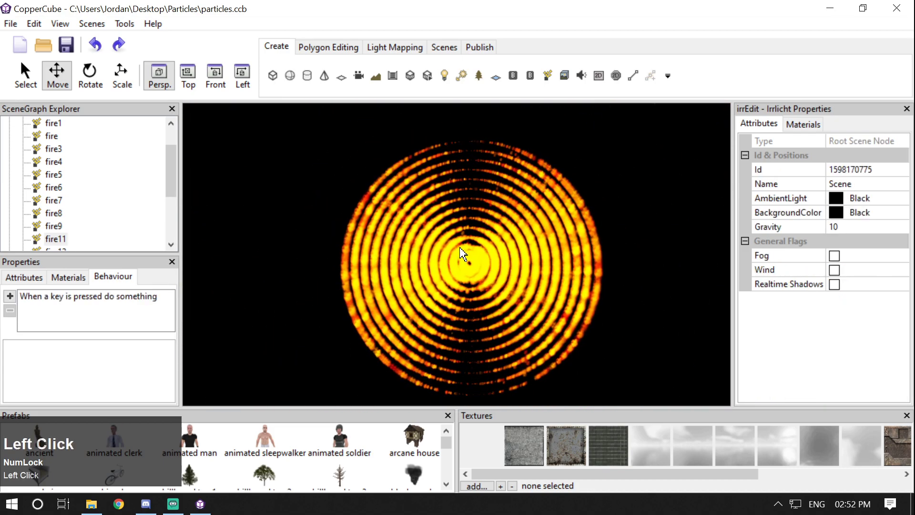
{"action": "left_click", "coordinate": [465, 254]}
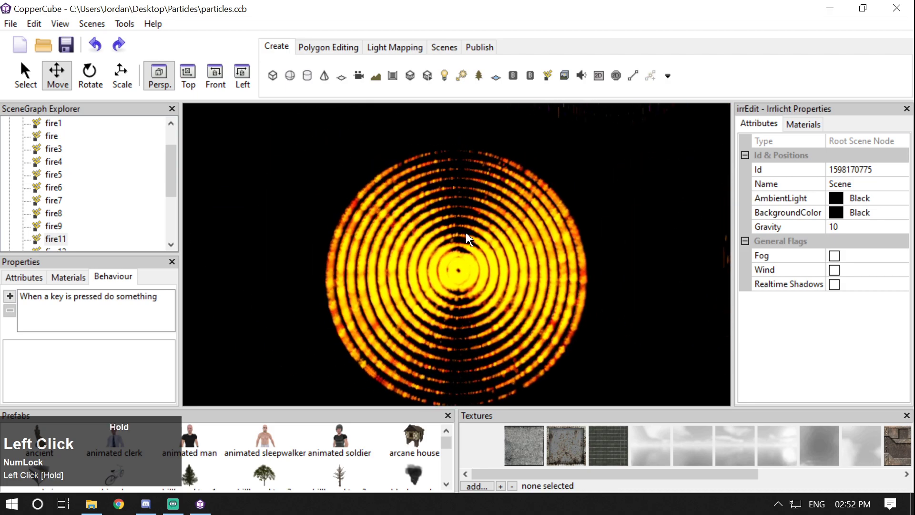
{"action": "scroll", "scroll_direction": "down", "scroll_amount": 3}
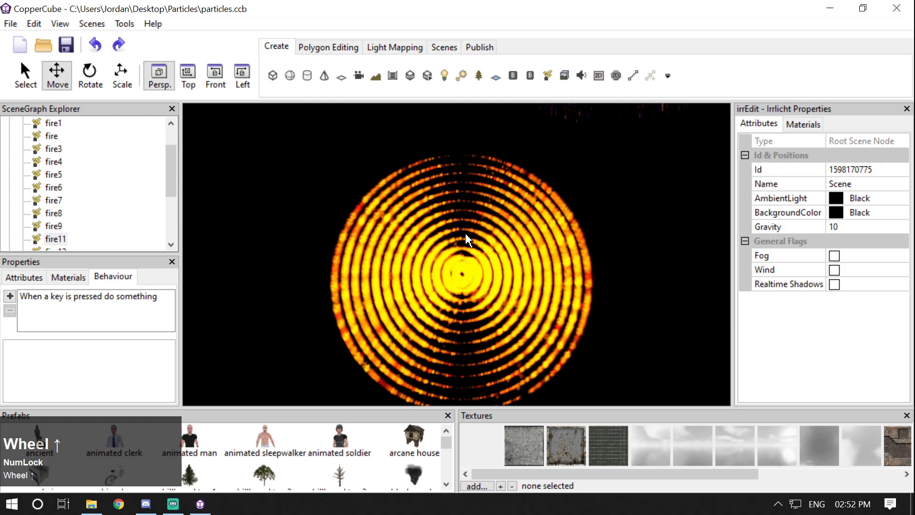
{"action": "left_click", "coordinate": [437, 257]}
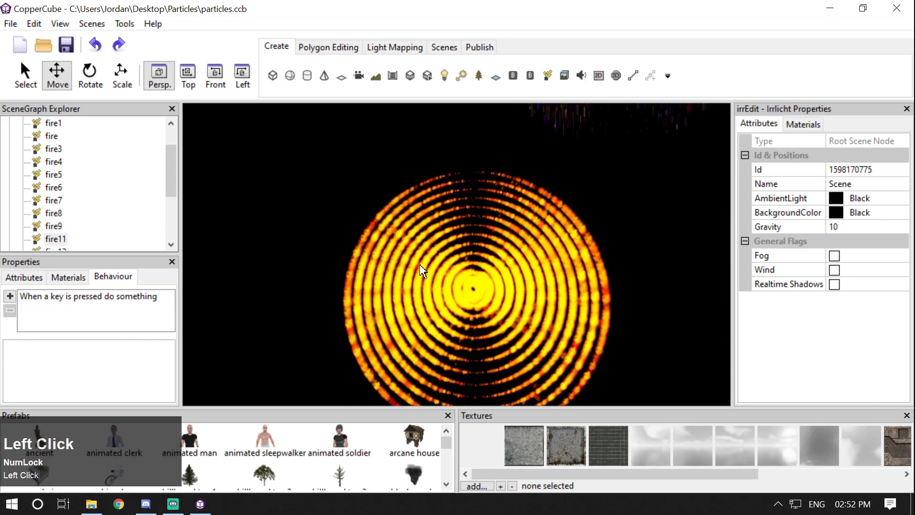
{"action": "key", "text": "Up"}
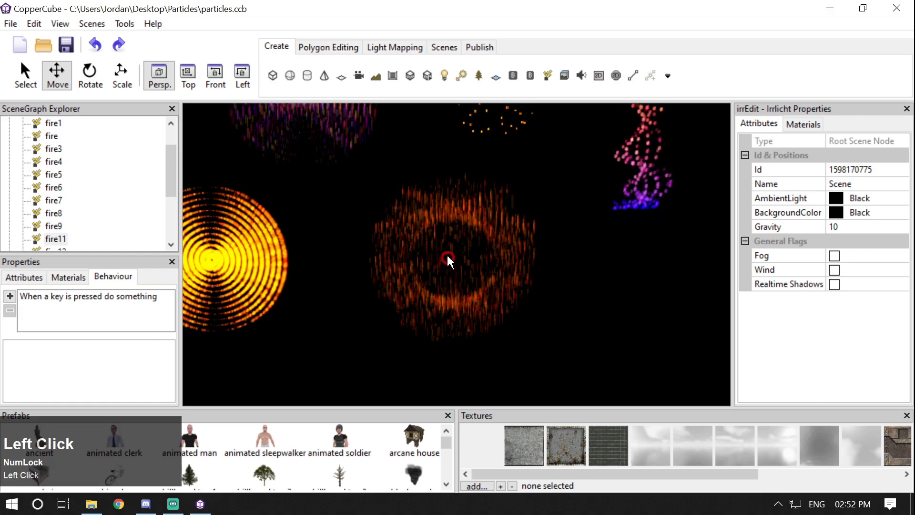
{"action": "scroll", "scroll_direction": "down", "scroll_amount": 3}
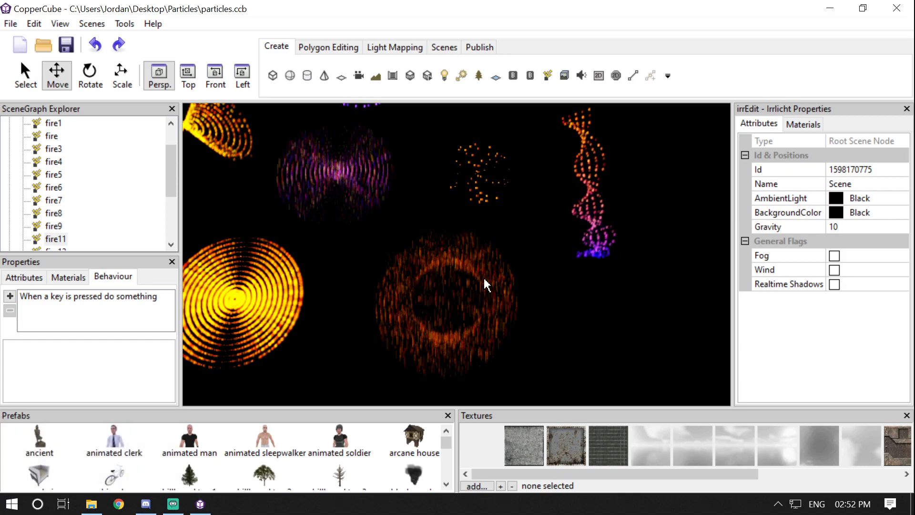
{"action": "left_click", "coordinate": [464, 319]}
{"action": "key", "text": "Up"}
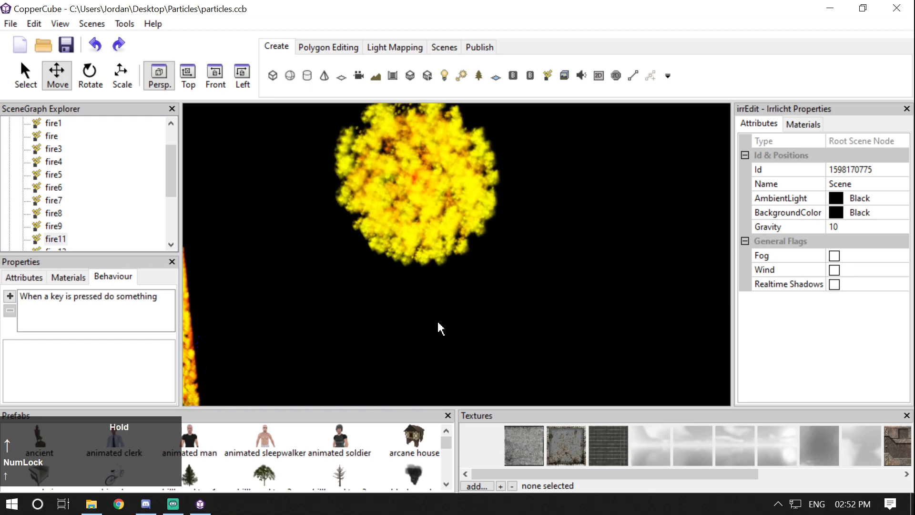
{"action": "left_click", "coordinate": [487, 299]}
{"action": "key", "text": "Left"}
{"action": "key", "text": "Down"}
Step: Fly on through the bow-tie shaped emitters toward the curved flame trail of fire16
{"action": "scroll", "scroll_direction": "down", "scroll_amount": 3}
{"action": "key", "text": "Down"}
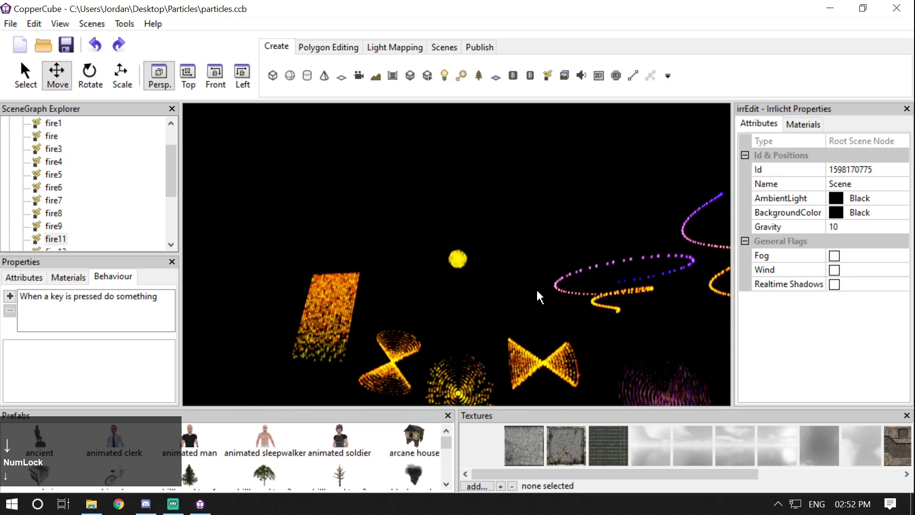
{"action": "left_click", "coordinate": [542, 297]}
{"action": "key", "text": "Up"}
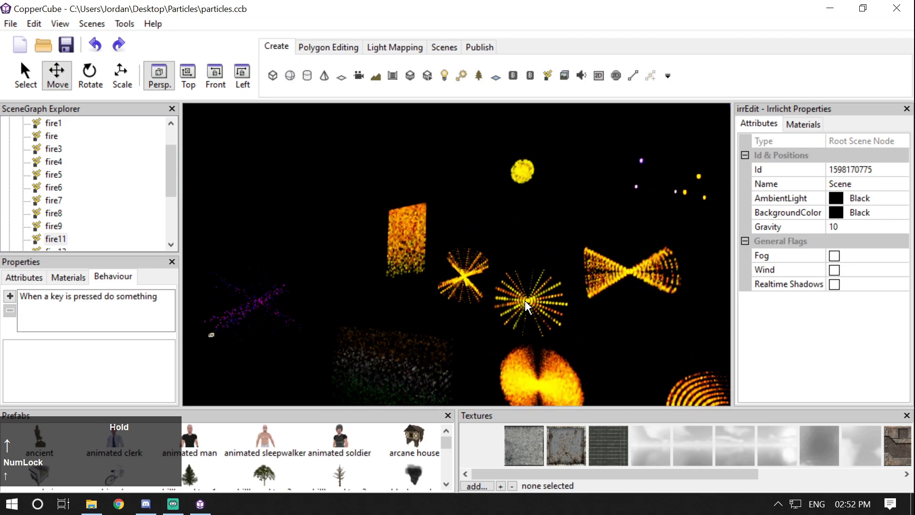
{"action": "left_click", "coordinate": [488, 303]}
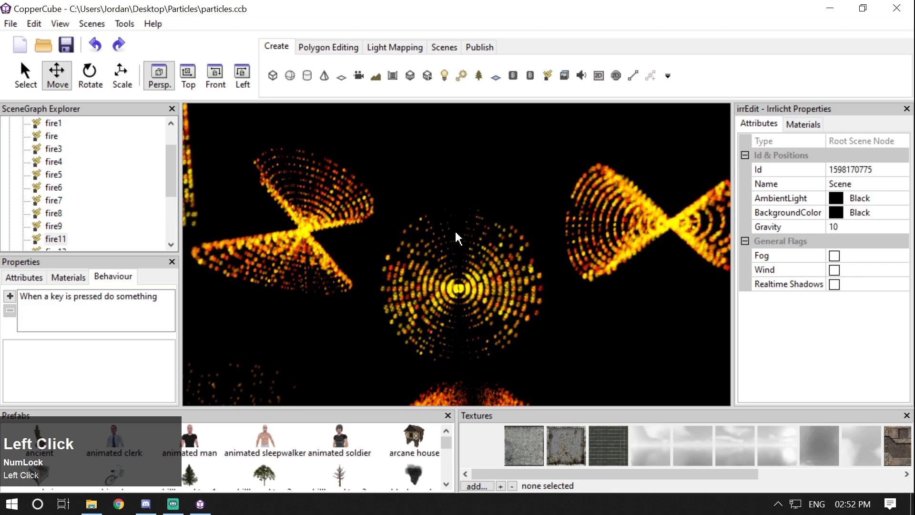
{"action": "left_click", "coordinate": [305, 233]}
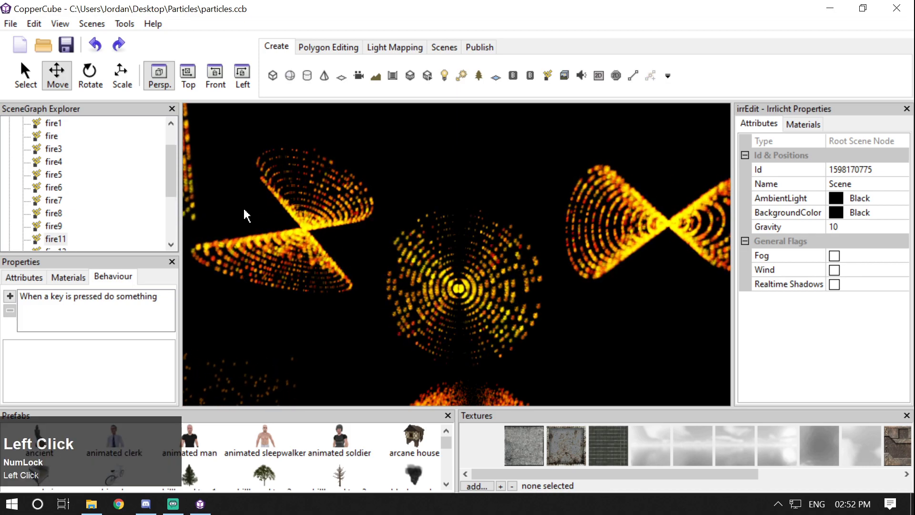
{"action": "key", "text": "Up"}
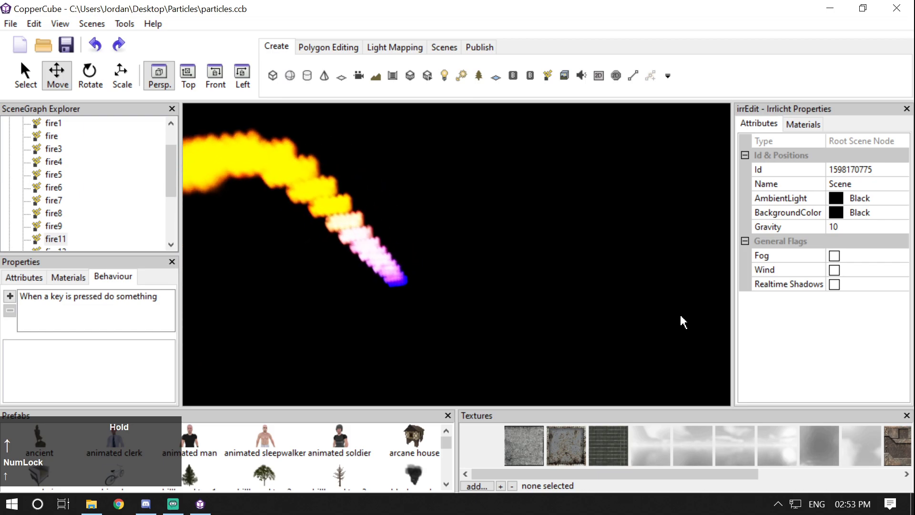
{"action": "scroll", "scroll_direction": "down", "scroll_amount": 3}
{"action": "left_click", "coordinate": [608, 240]}
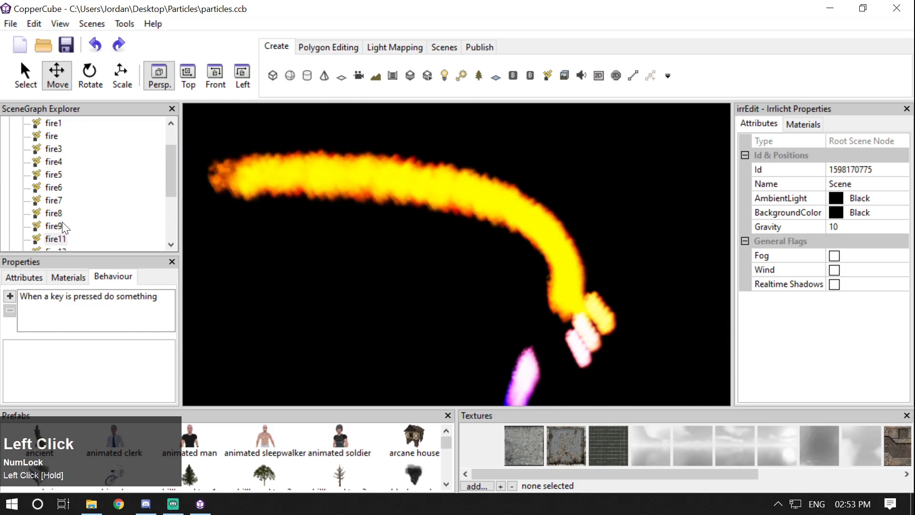
{"action": "scroll", "scroll_direction": "down", "scroll_amount": 3}
Step: Select fire16, then switch to fire14 and scroll through its particle settings
{"action": "left_click", "coordinate": [66, 226]}
{"action": "key", "text": "Up"}
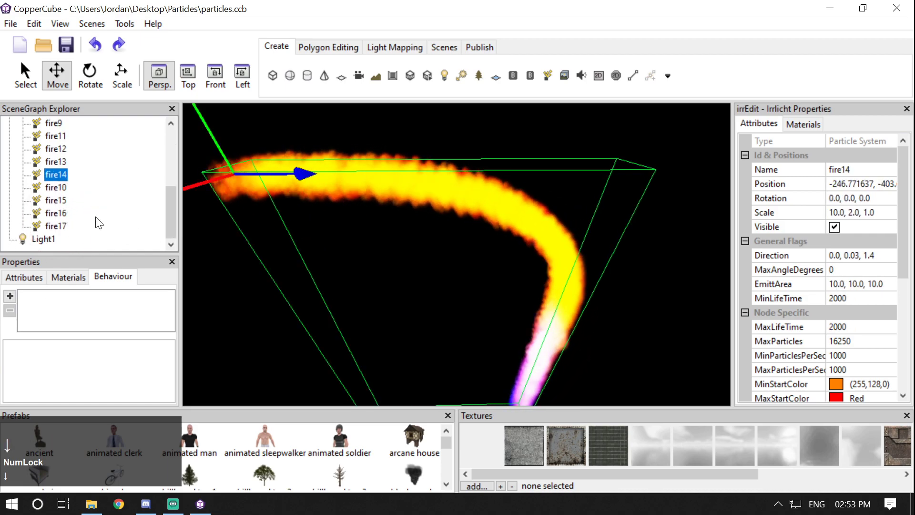
{"action": "scroll", "scroll_direction": "down", "scroll_amount": 3}
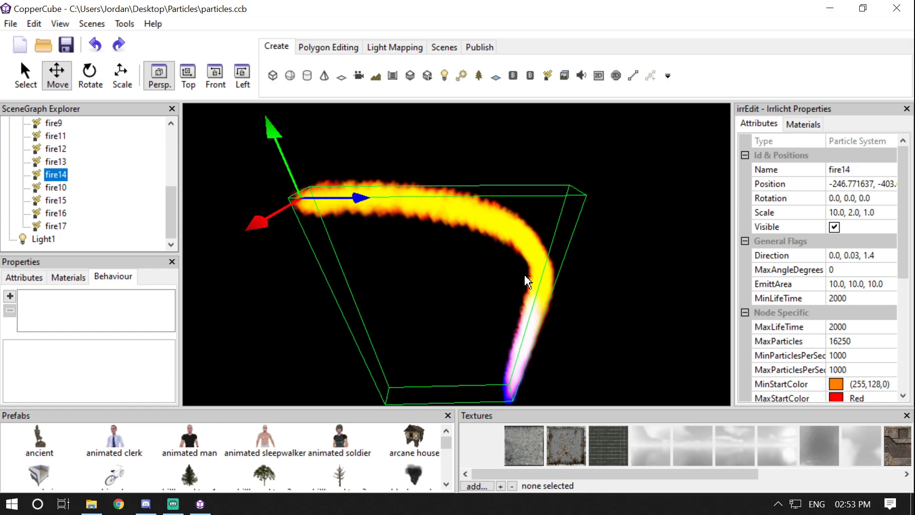
{"action": "scroll", "scroll_direction": "down", "scroll_amount": 3}
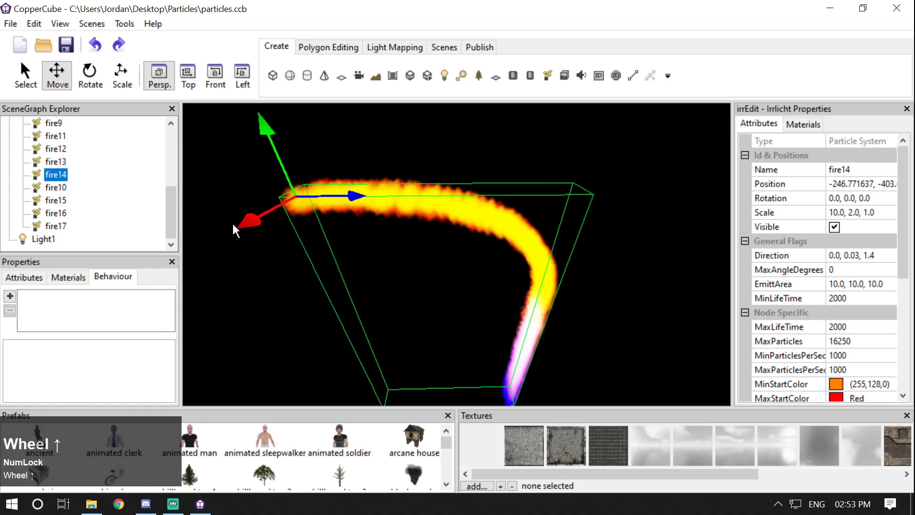
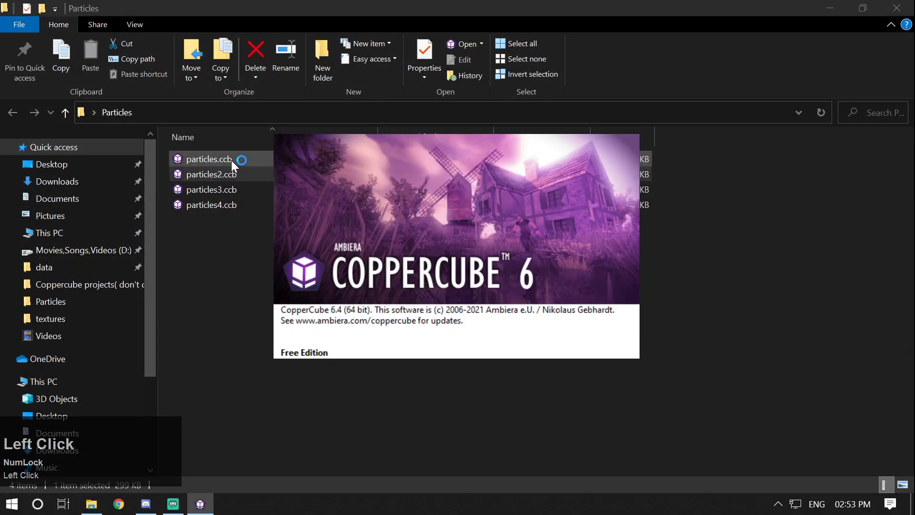
Step: Confirm closing and open the particles2.ccb scene from the Particles folder
{"action": "left_click", "coordinate": [441, 238]}
{"action": "scroll", "scroll_direction": "up", "scroll_amount": 3}
{"action": "left_click", "coordinate": [448, 235]}
{"action": "scroll", "scroll_direction": "up", "scroll_amount": 3}
{"action": "left_click", "coordinate": [449, 243]}
{"action": "key", "text": "Up"}
{"action": "left_click", "coordinate": [583, 268]}
{"action": "key", "text": "Down"}
{"action": "left_click", "coordinate": [522, 252]}
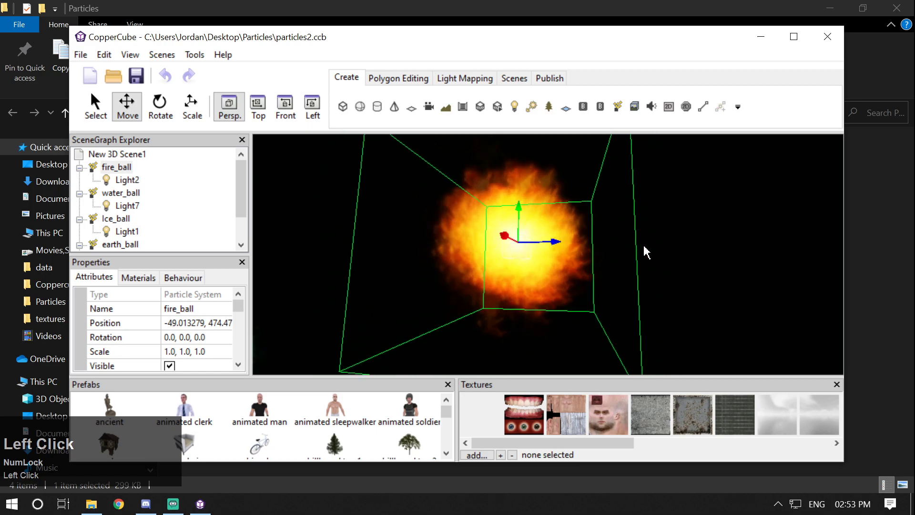
Step: Fly toward the water ball, then launch Test as Windows app to preview the scene
{"action": "key", "text": "Left"}
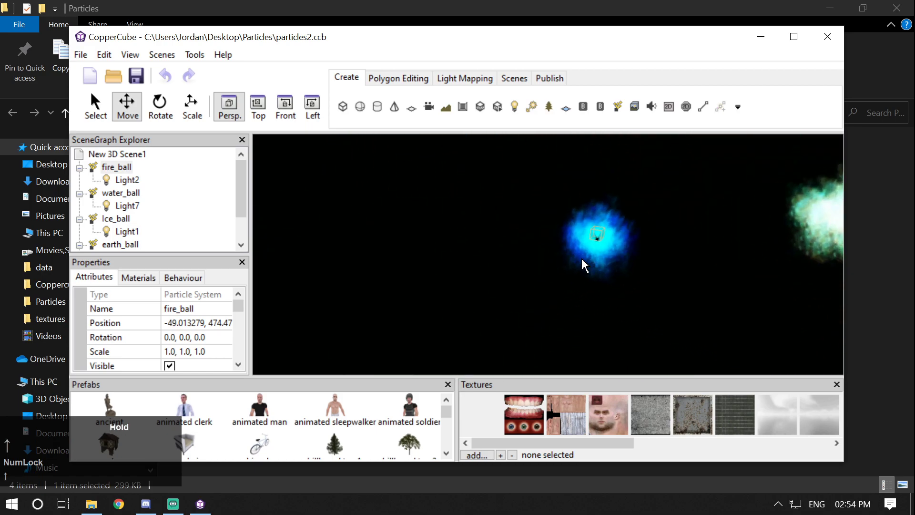
{"action": "left_click", "coordinate": [528, 273]}
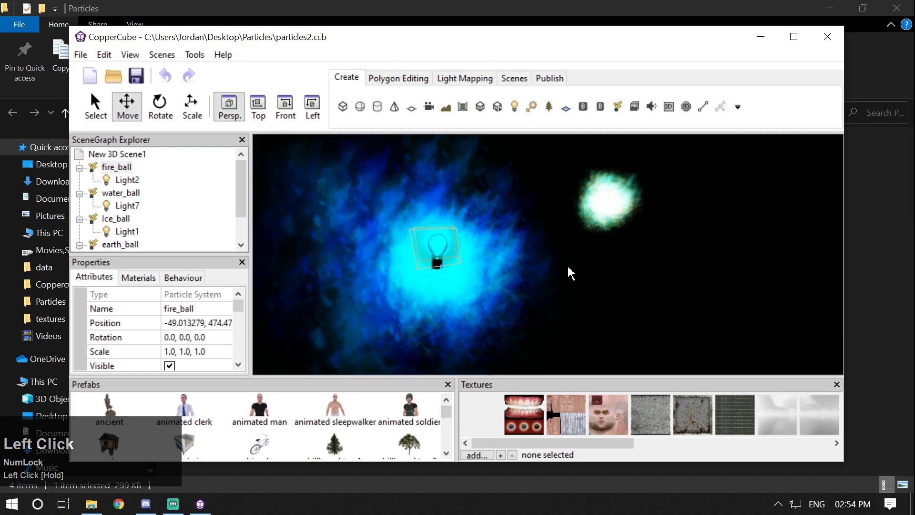
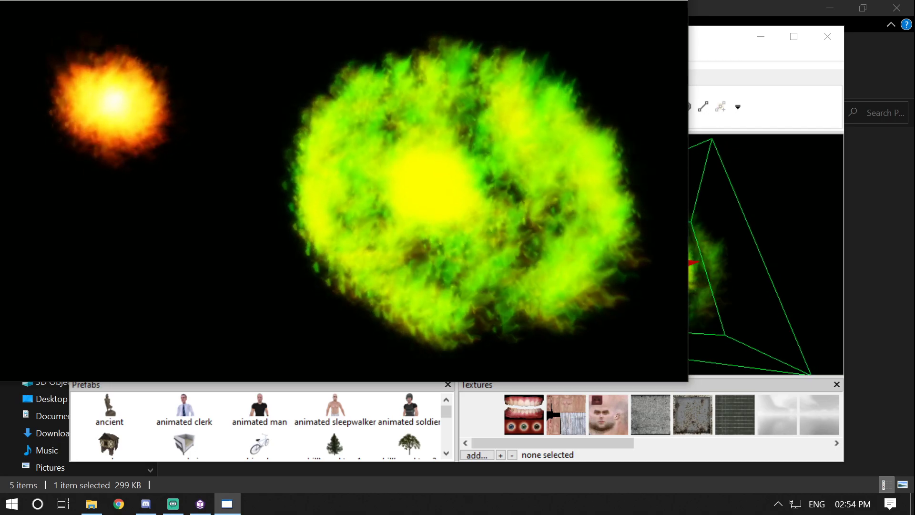
Step: Fly the preview camera around the fire, water, ice and earth balls, then close the preview
{"action": "key", "text": "Down"}
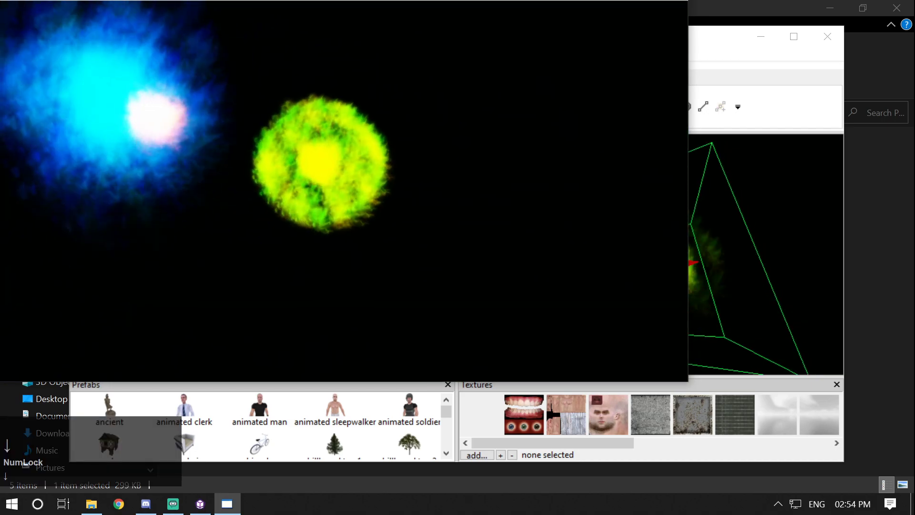
{"action": "key", "text": "Right"}
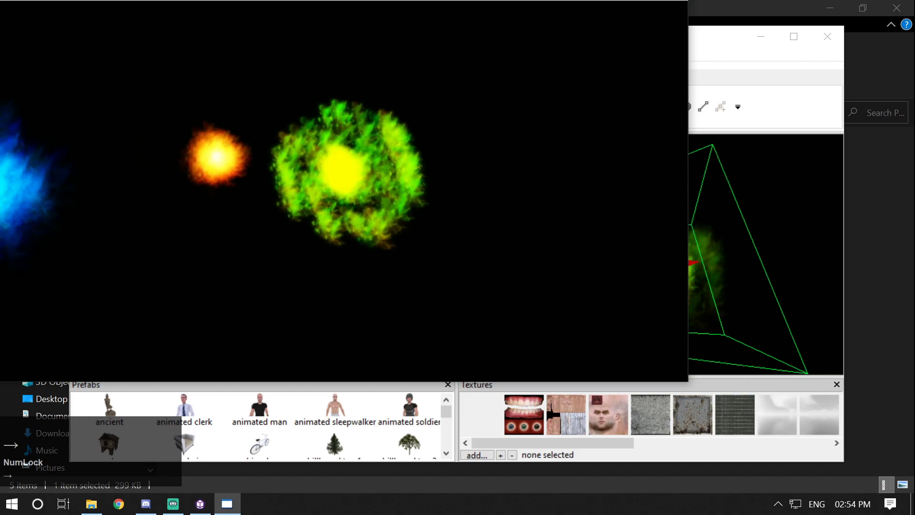
{"action": "key", "text": "Down"}
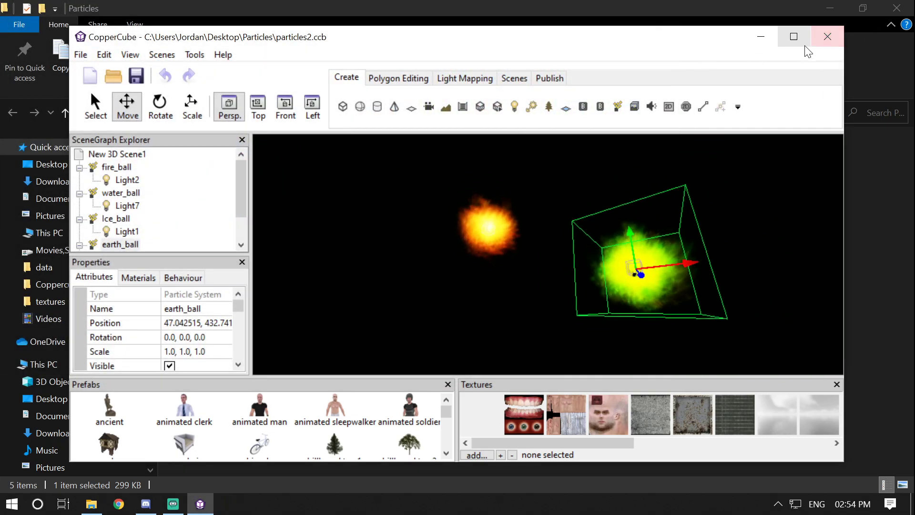
Step: Load particles3.ccb and fly the camera in among its coloured particle clouds
{"action": "left_click", "coordinate": [825, 44]}
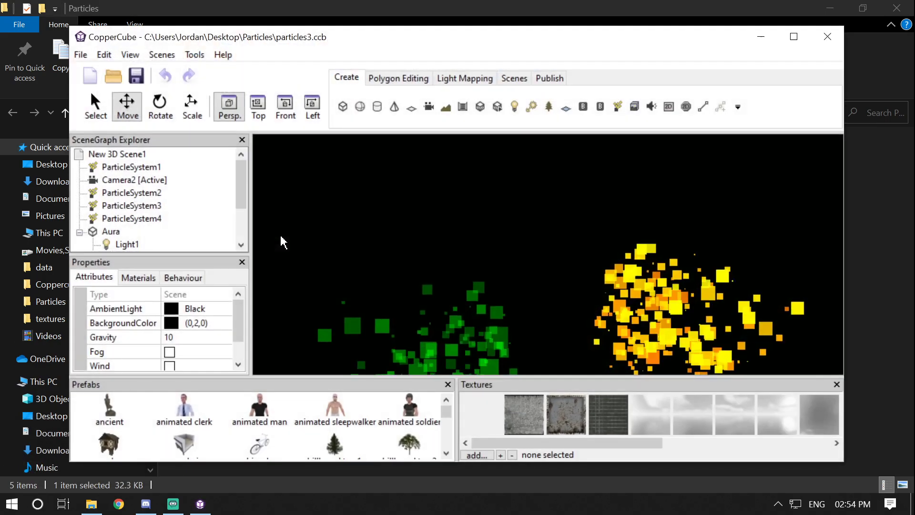
{"action": "left_click", "coordinate": [329, 226]}
{"action": "key", "text": "Down"}
{"action": "scroll", "scroll_direction": "down", "scroll_amount": 3}
{"action": "key", "text": "Down"}
{"action": "scroll", "scroll_direction": "down", "scroll_amount": 3}
{"action": "left_click", "coordinate": [330, 248]}
Step: Pull the camera back to frame all the particle systems and launch the scene preview
{"action": "key", "text": "Up"}
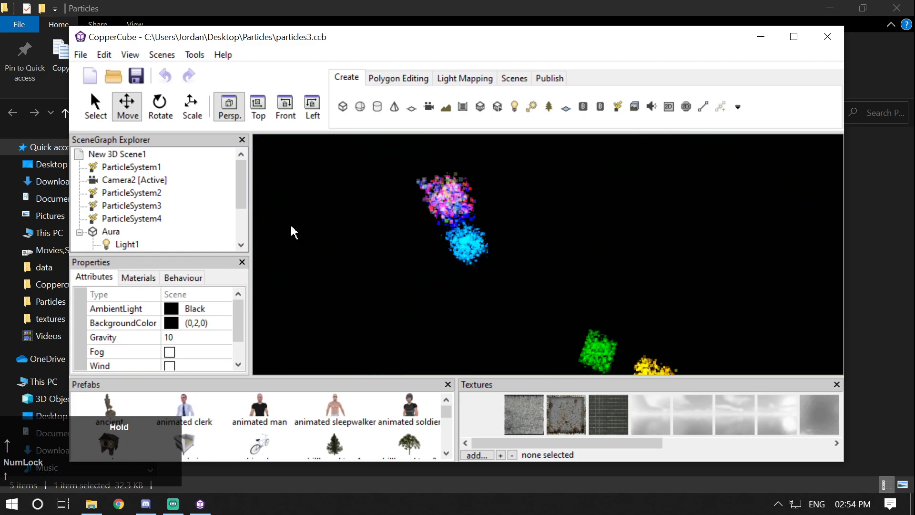
{"action": "scroll", "scroll_direction": "up", "scroll_amount": 3}
{"action": "left_click", "coordinate": [536, 290]}
{"action": "key", "text": "Left"}
{"action": "scroll", "scroll_direction": "up", "scroll_amount": 3}
{"action": "key", "text": "Left"}
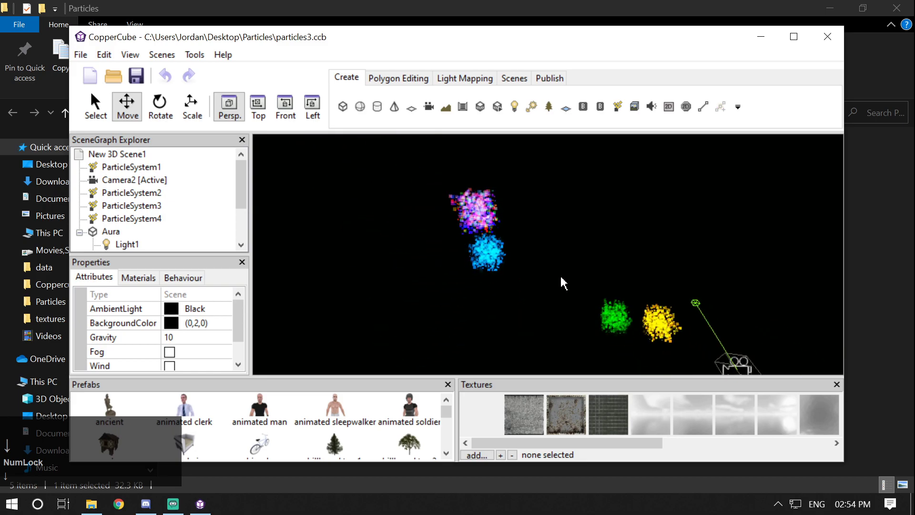
{"action": "key", "text": "ctrl+F10"}
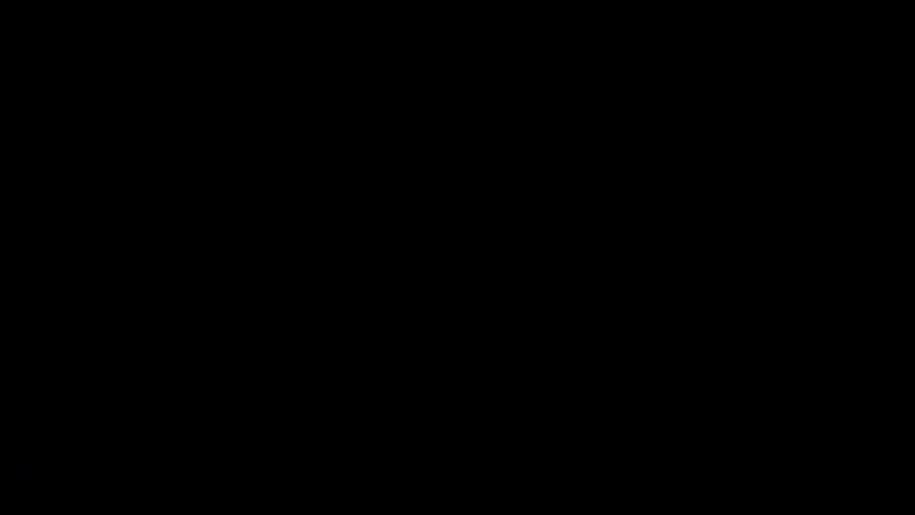